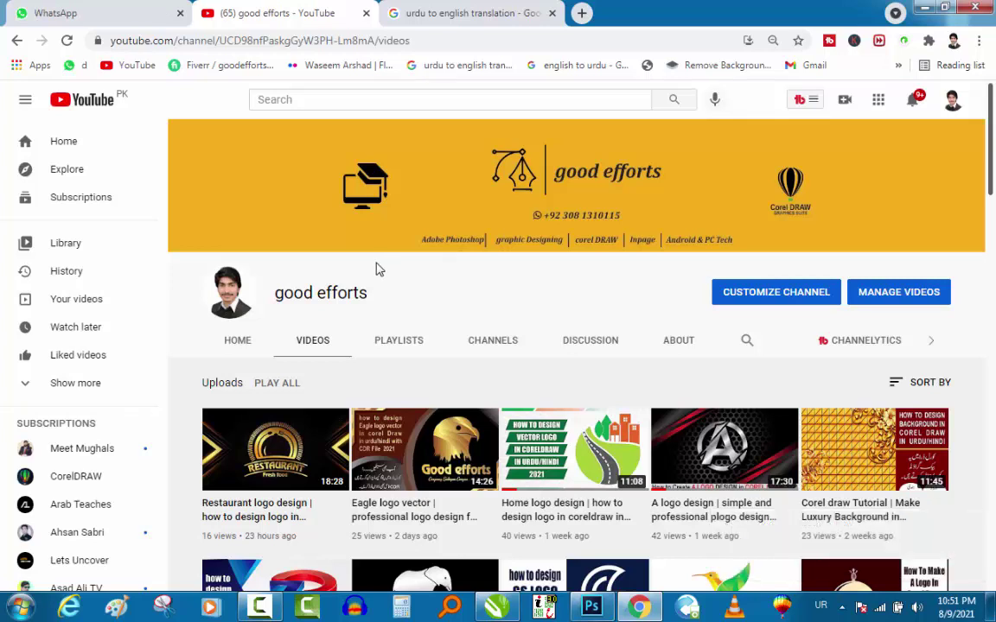
# Step: Scroll through the channel's uploaded logo videos, then minimize the browser to show the desktop
pyautogui.scroll(-3)
pyautogui.scroll(3)
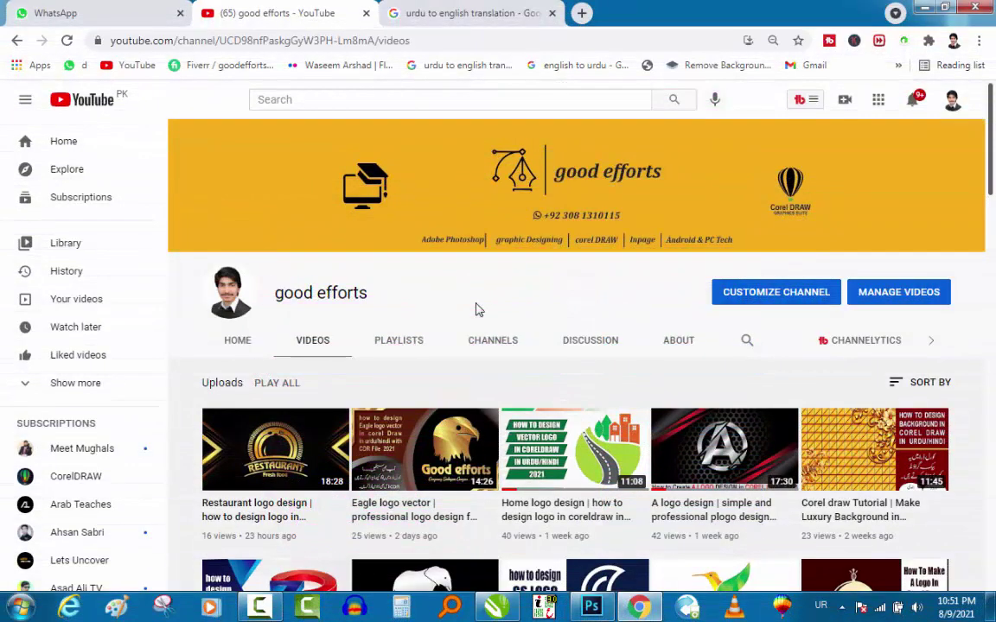
pyautogui.scroll(-3)
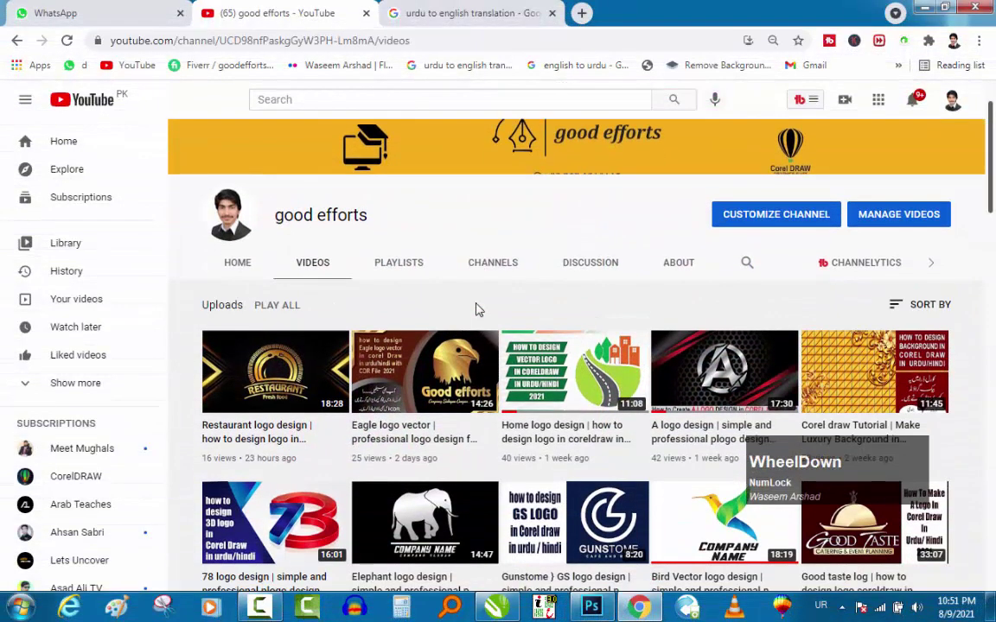
pyautogui.scroll(3)
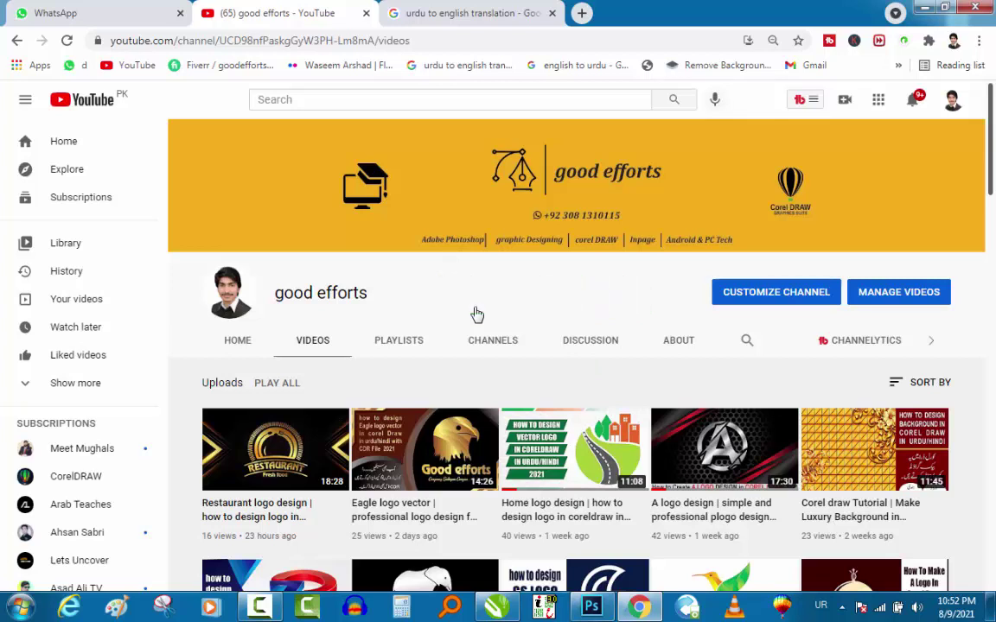
pyautogui.scroll(3)
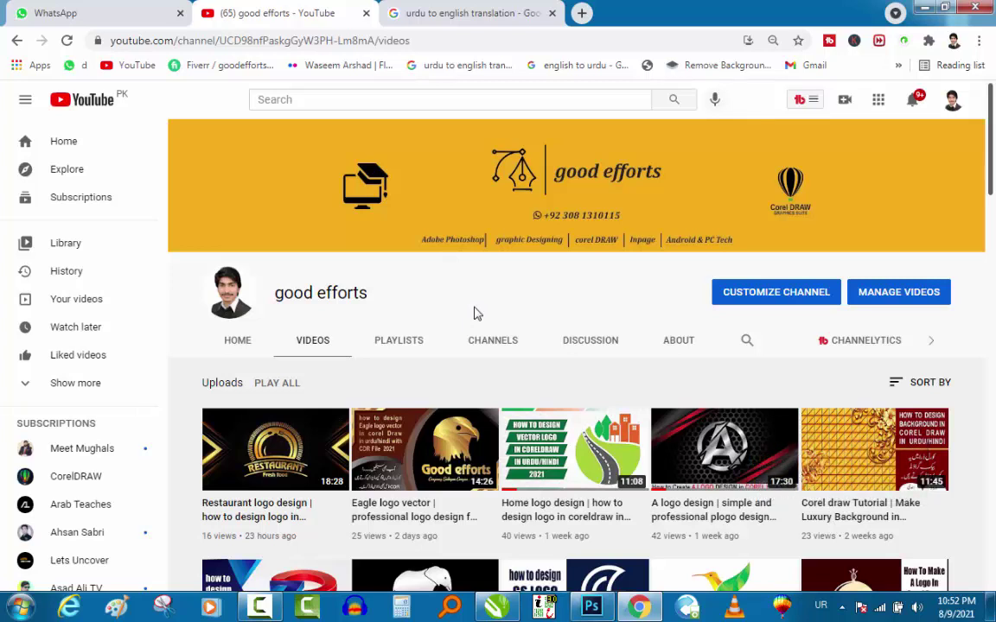
pyautogui.click(924, 9)
# Step: Launch CorelDRAW X8 from its desktop shortcut with a new blank Letter document
pyautogui.rightClick(717, 228)
pyautogui.click(728, 270)
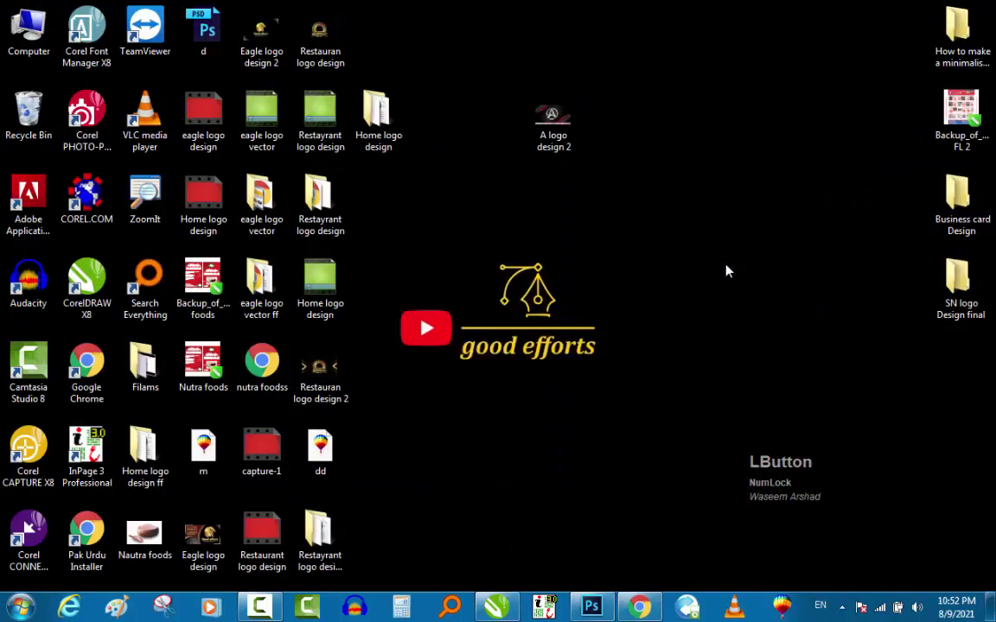
pyautogui.rightClick(714, 238)
pyautogui.click(733, 289)
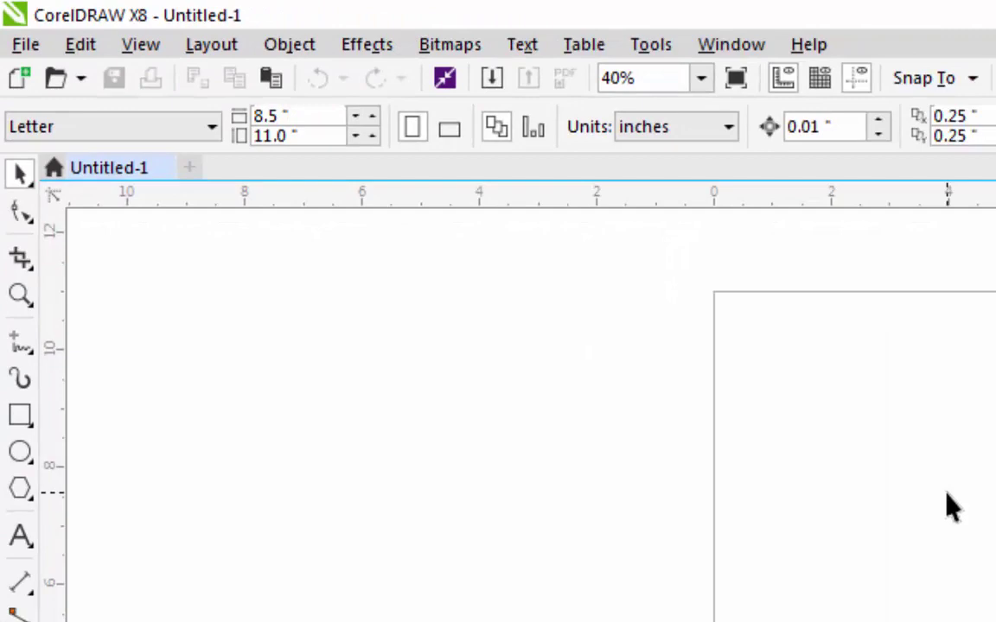
# Step: Click on the blank Letter page to prepare for adding text
pyautogui.click(489, 252)
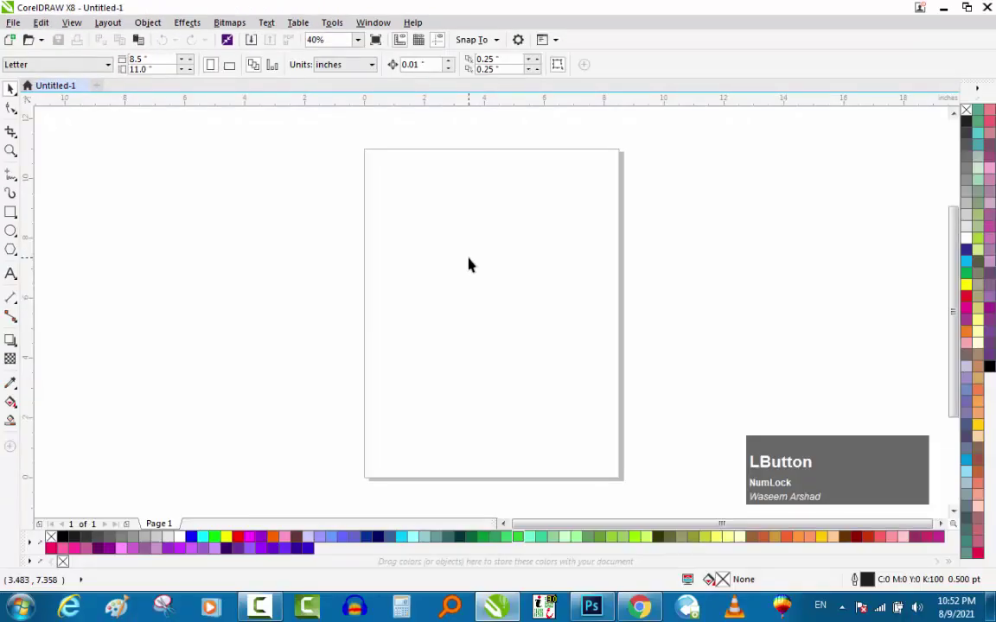
pyautogui.click(475, 239)
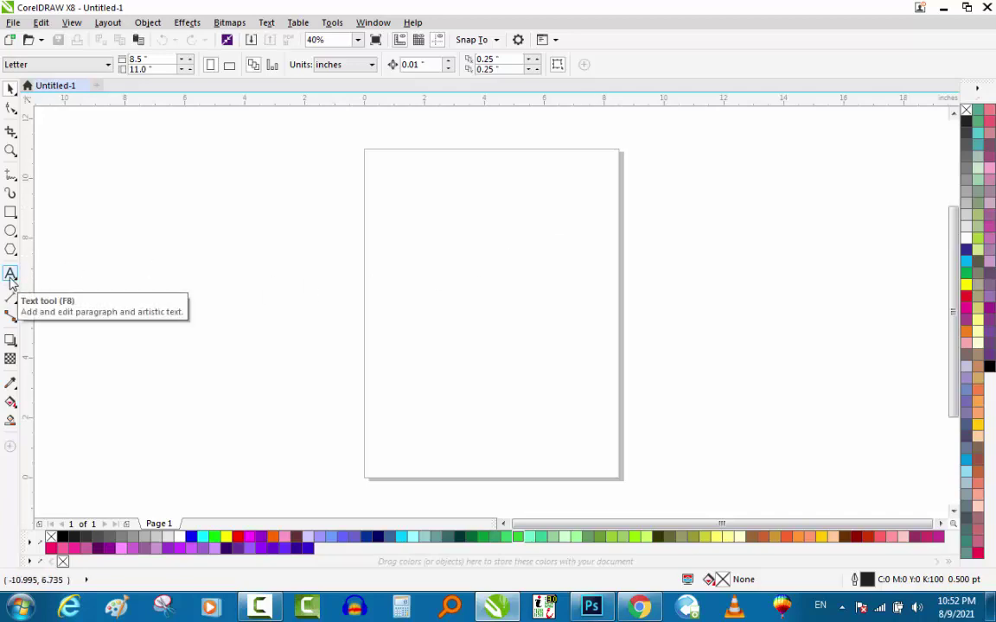
# Step: Add a large black artistic-text letter A near the centre of the page
pyautogui.click(15, 280)
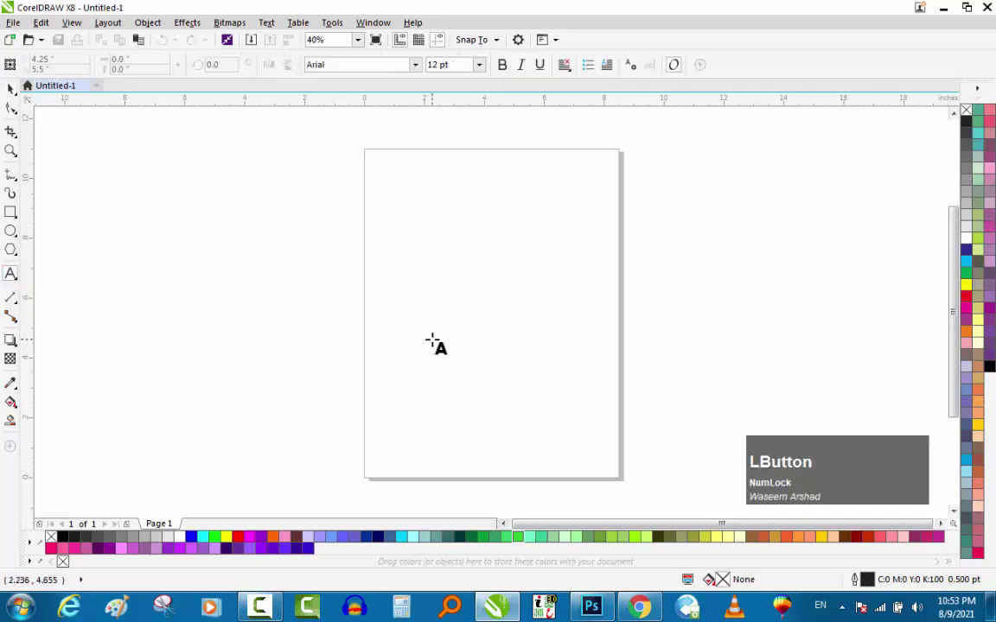
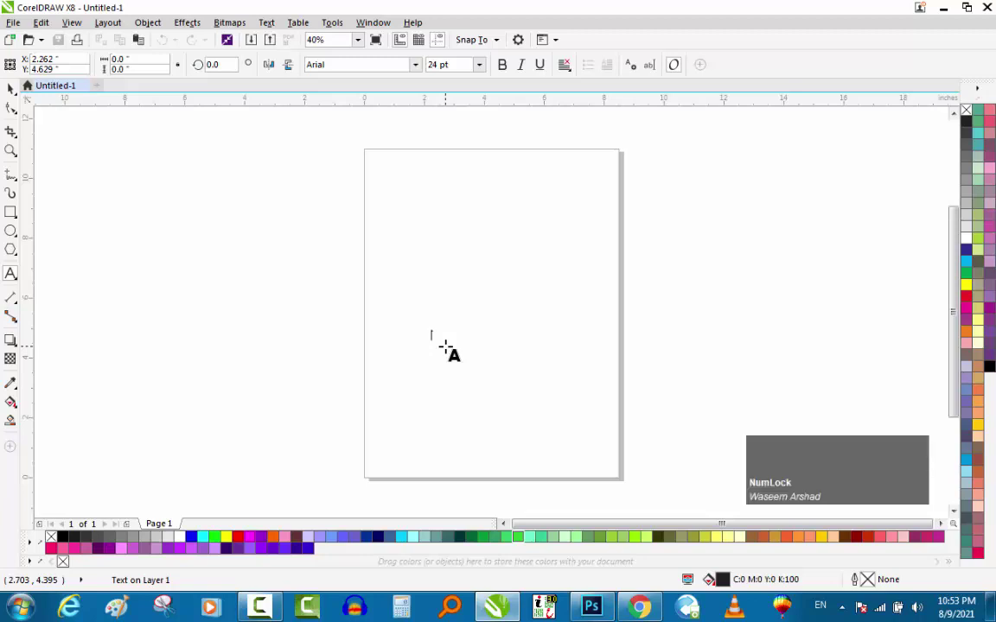
pyautogui.press('a')
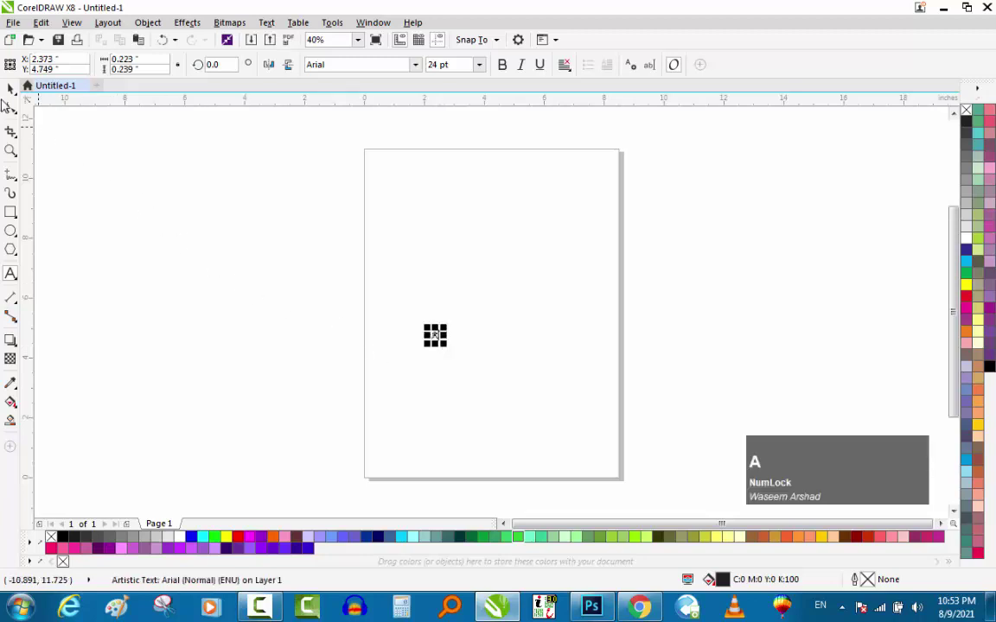
pyautogui.click(11, 95)
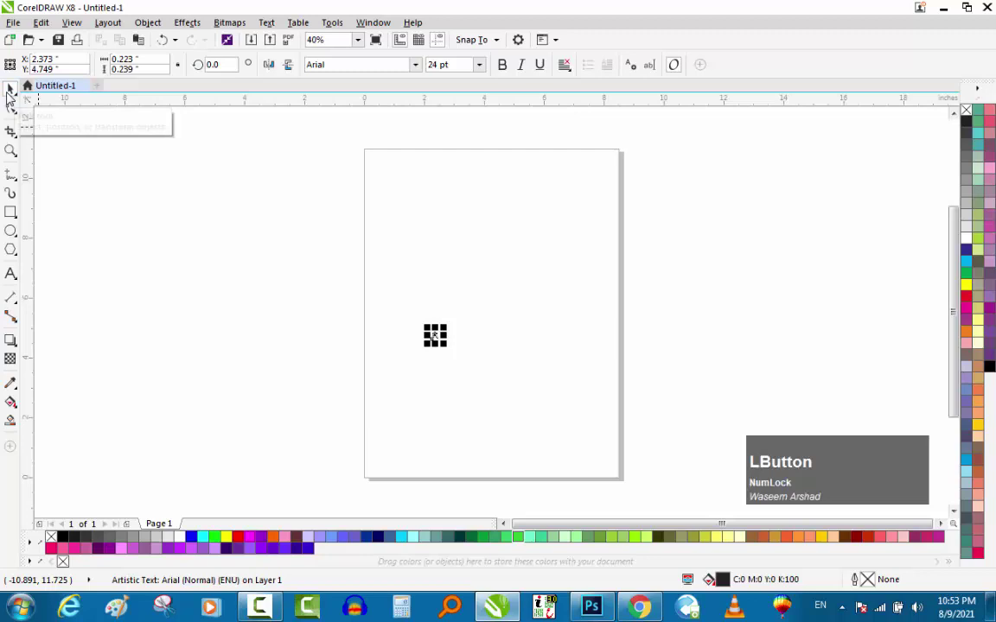
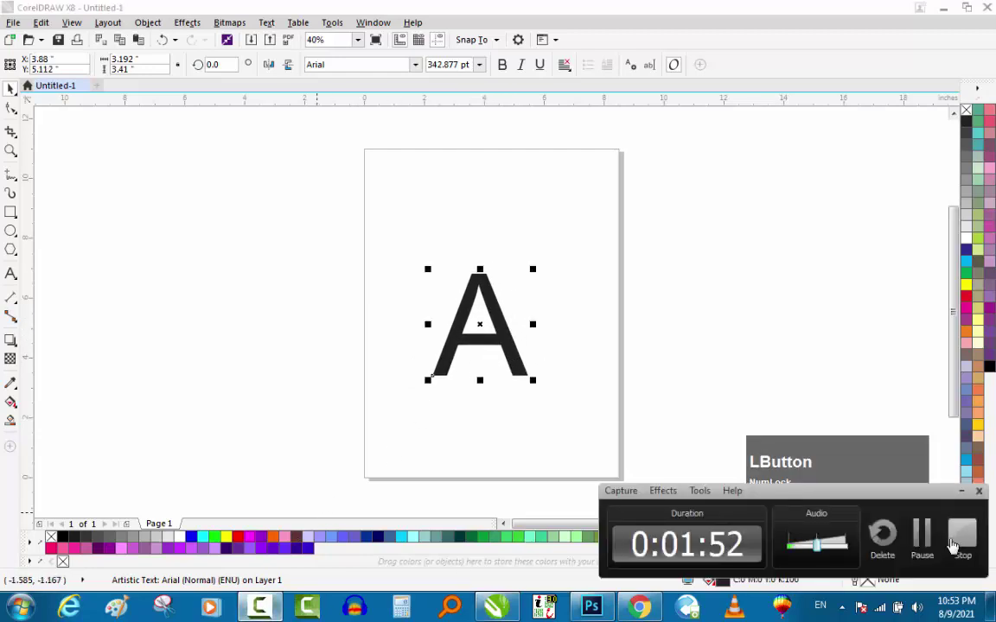
pyautogui.click(587, 333)
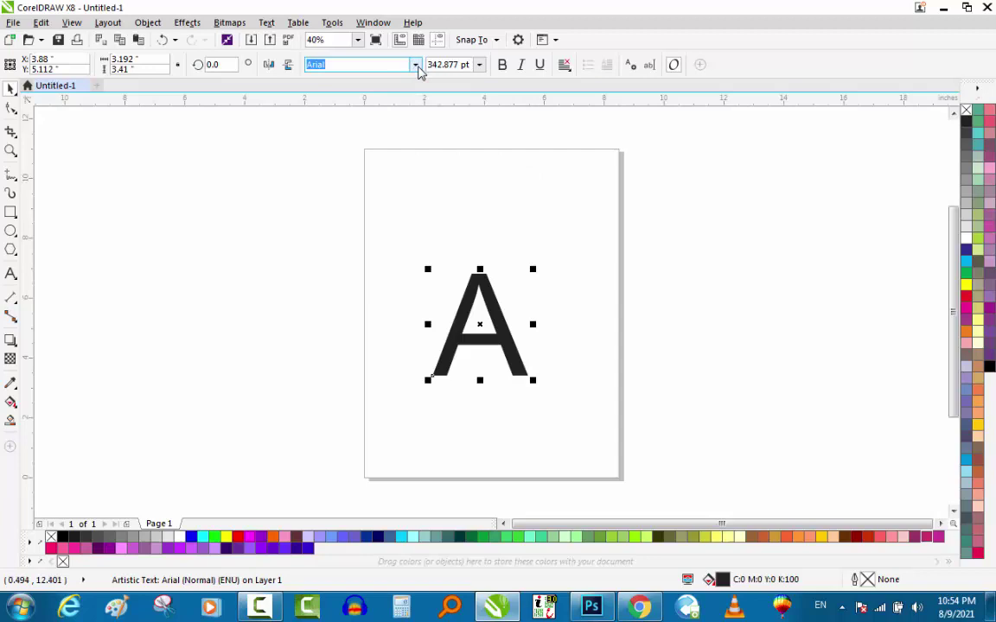
# Step: Set the letter to RevuePEE at about 476 pt, centre it on the page and zoom to it
pyautogui.click(423, 69)
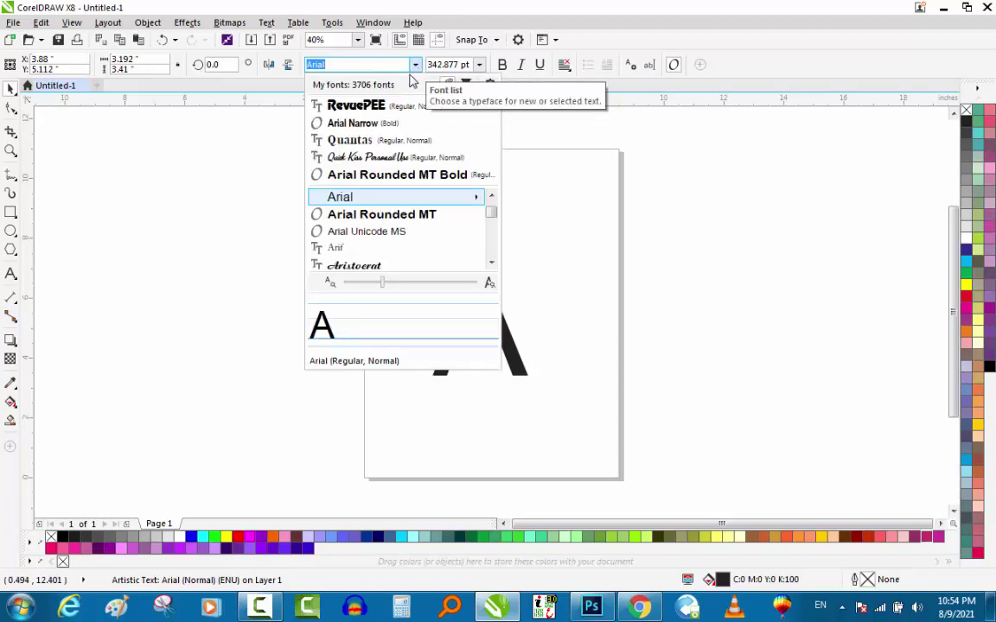
pyautogui.click(381, 104)
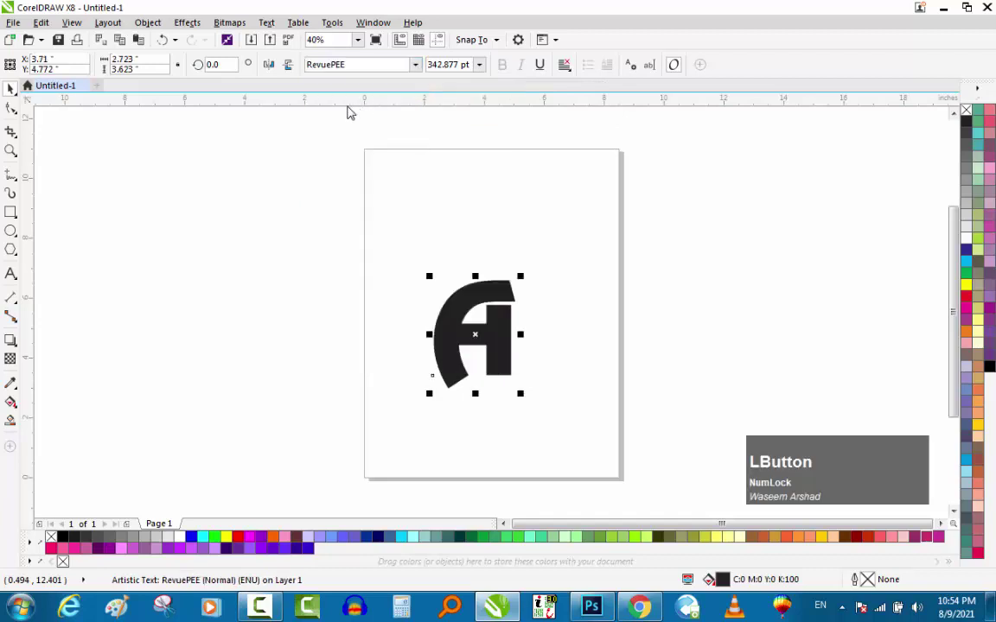
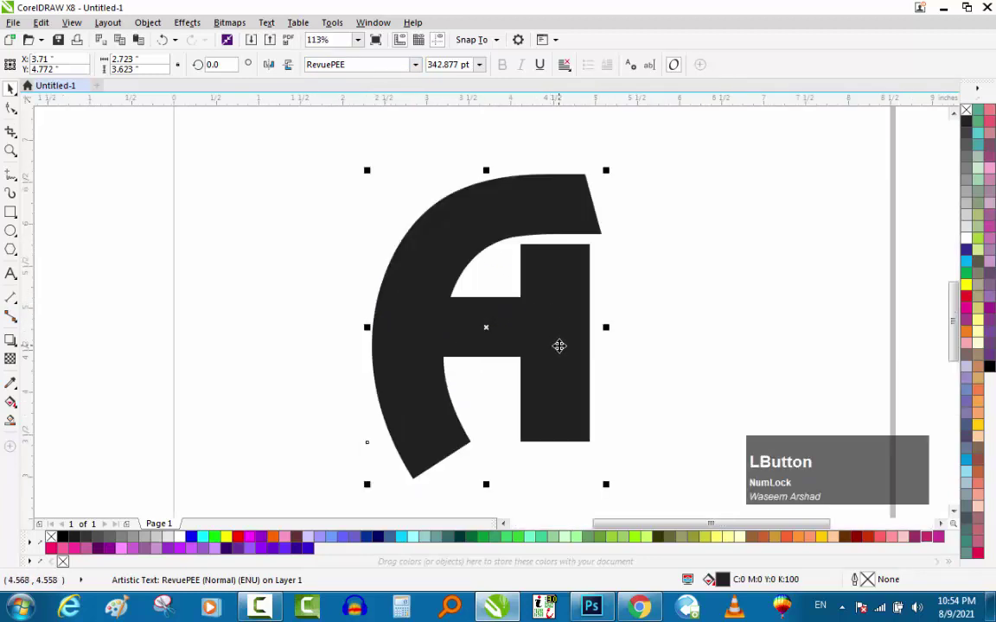
pyautogui.scroll(-3)
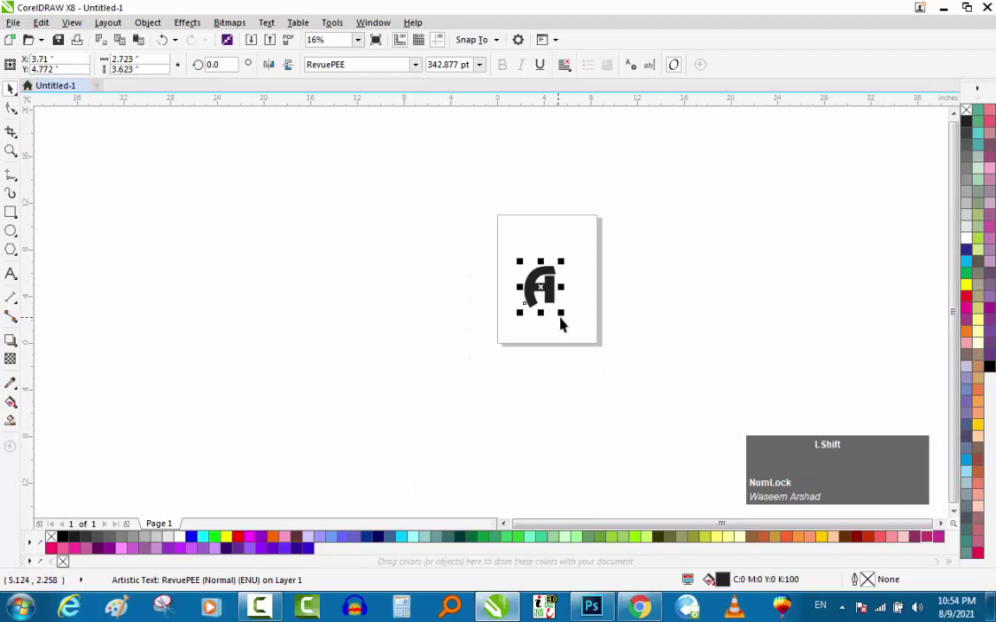
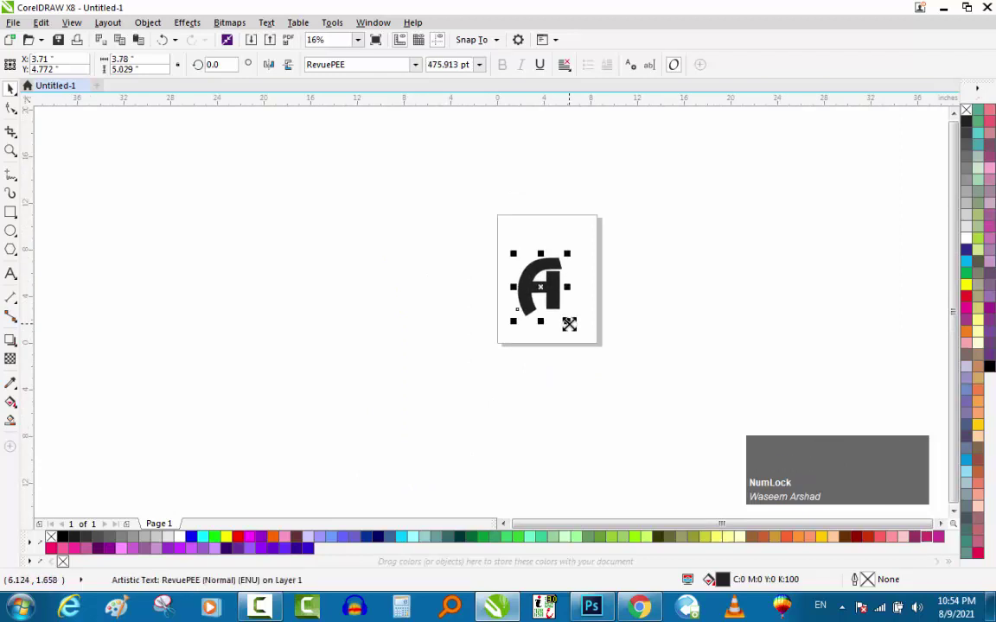
pyautogui.press('p')
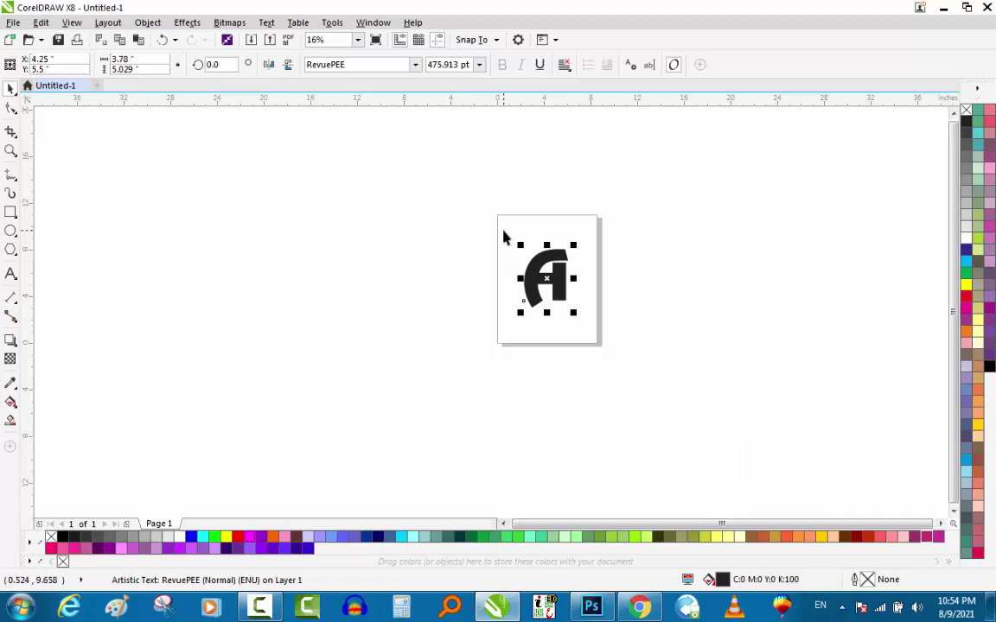
pyautogui.press('F4')
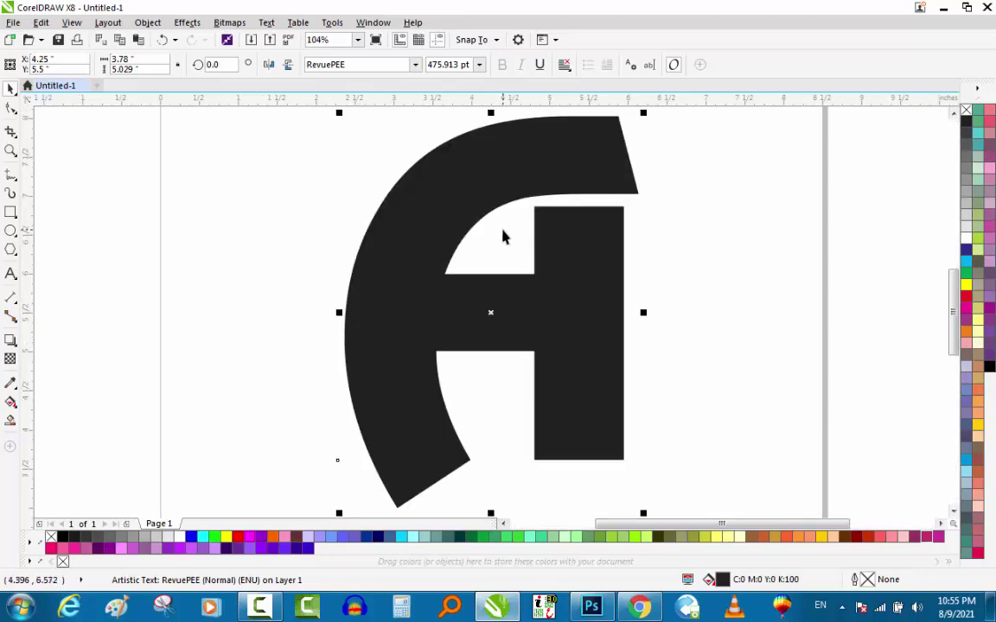
pyautogui.scroll(-3)
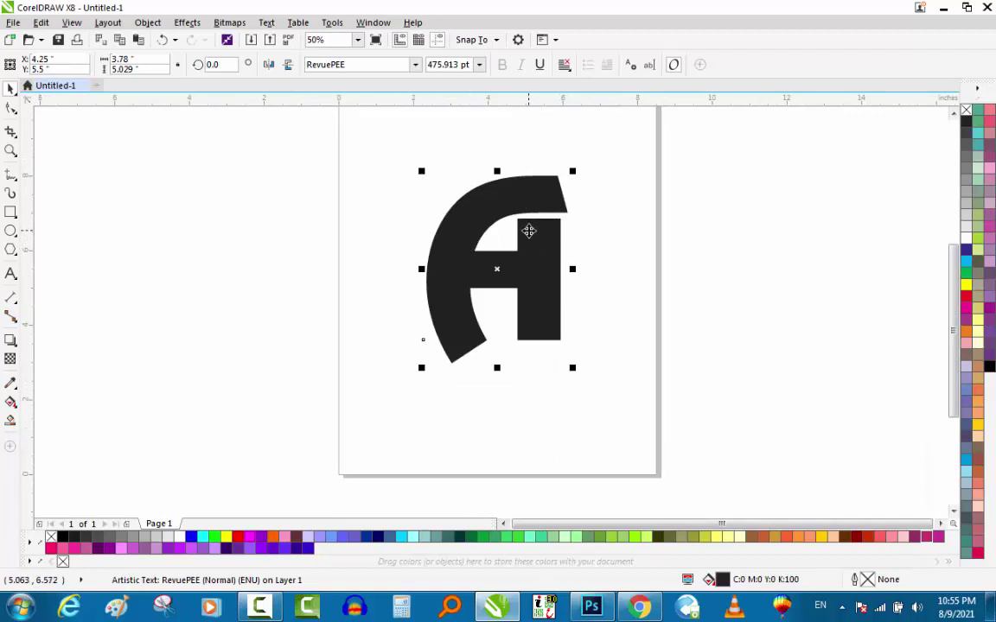
# Step: Convert the letter to curves and select the F together with the tall bar at its stem edge
pyautogui.press('q')
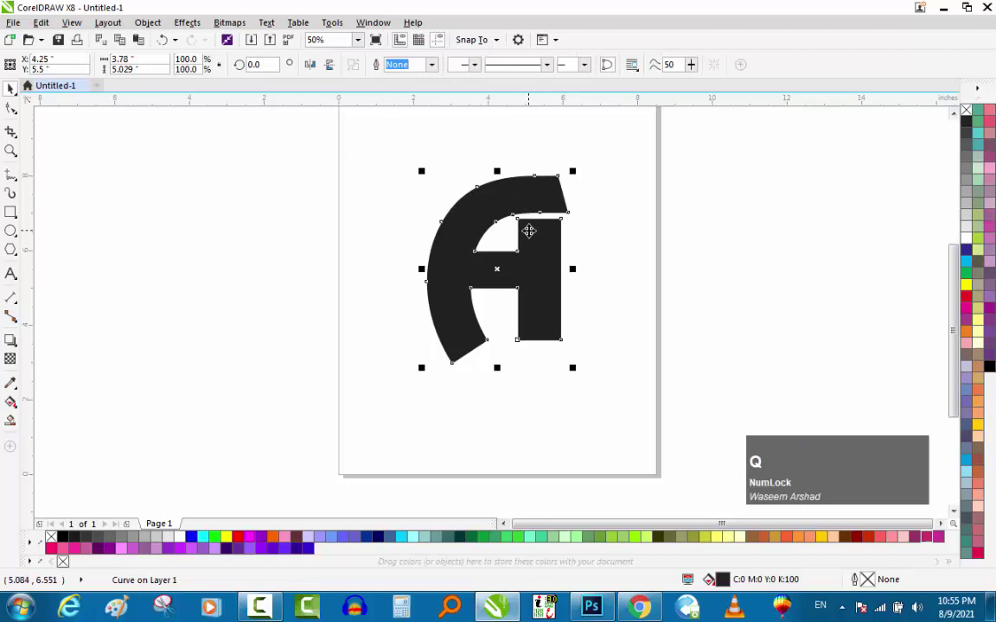
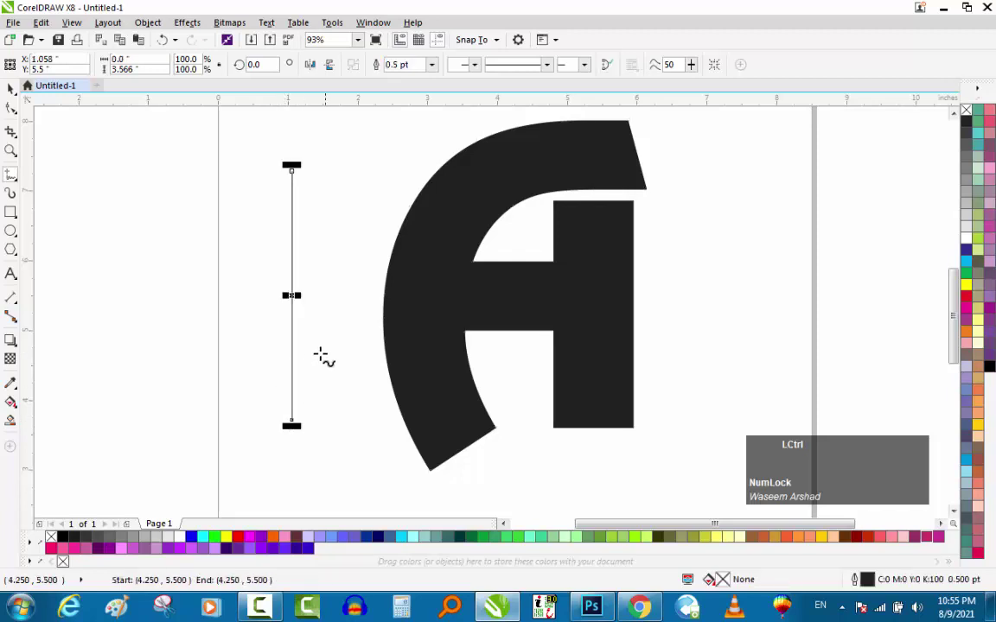
pyautogui.press('space')
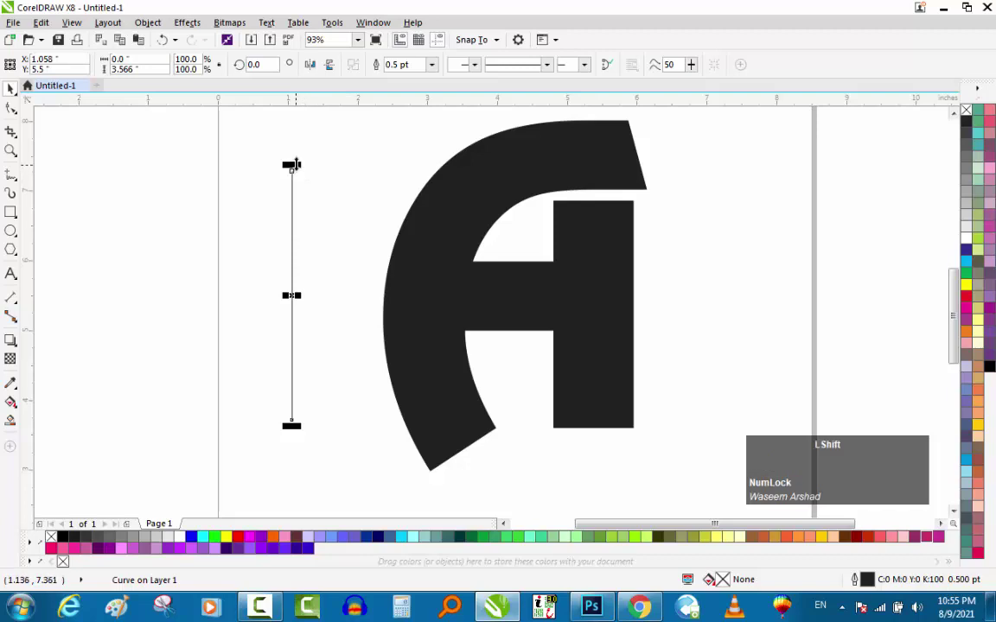
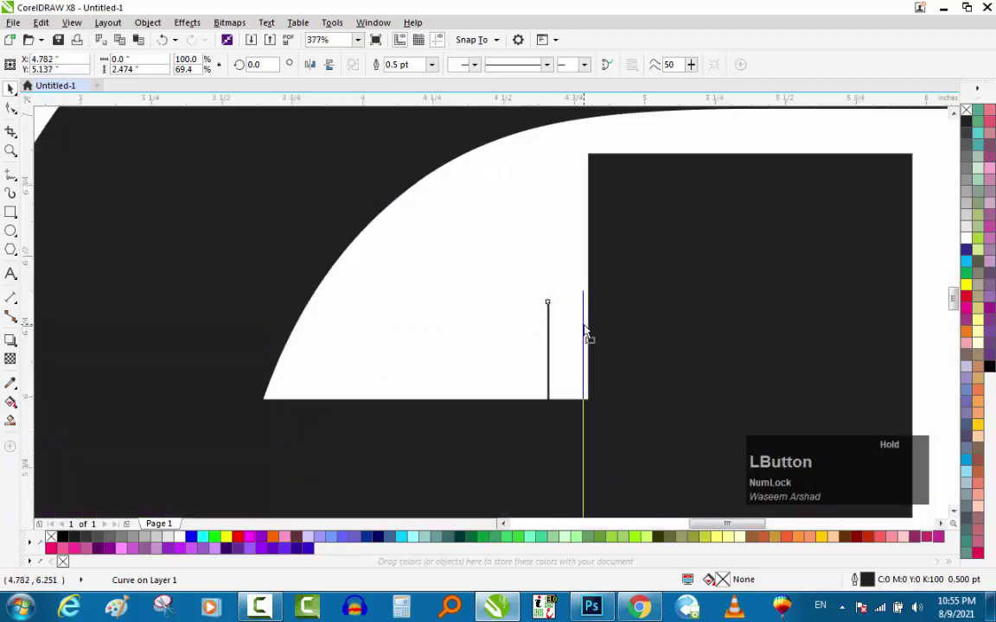
pyautogui.scroll(-3)
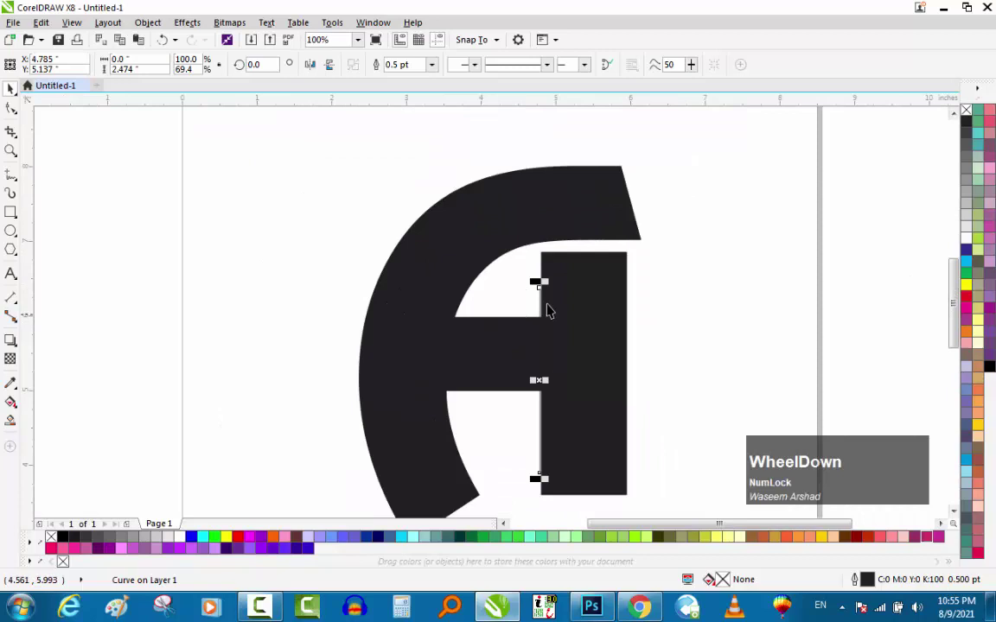
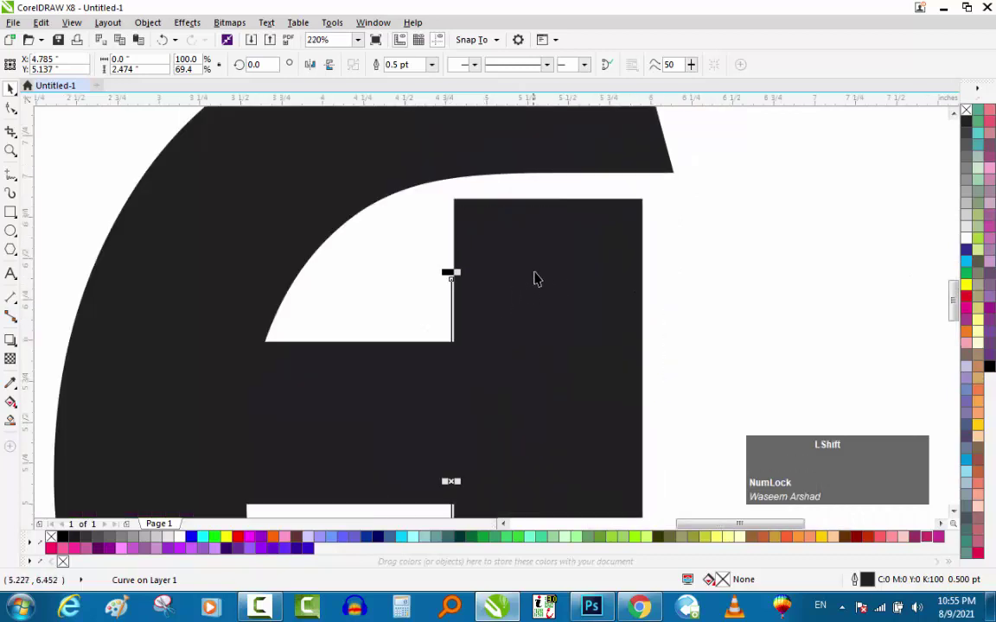
pyautogui.click(545, 233)
pyautogui.scroll(-3)
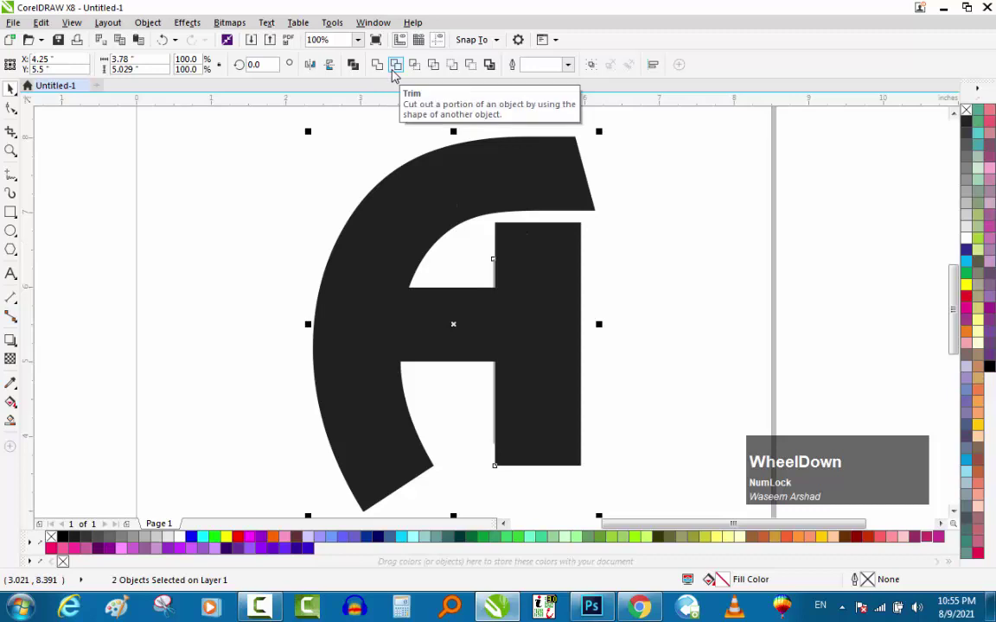
# Step: Trim the tall bar's overlap out of the F and check the edge up close
pyautogui.click(397, 73)
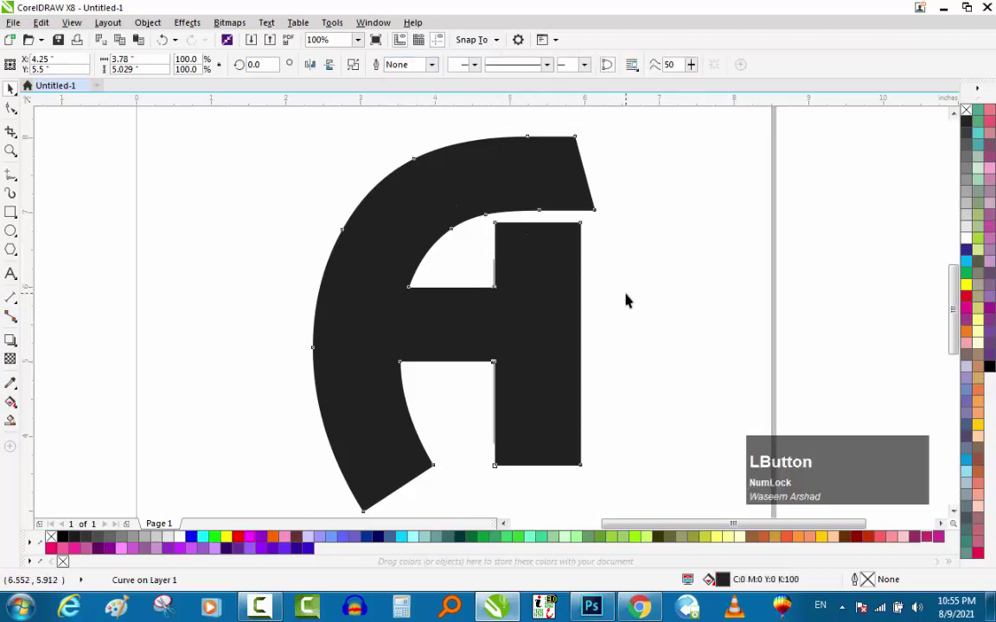
pyautogui.scroll(3)
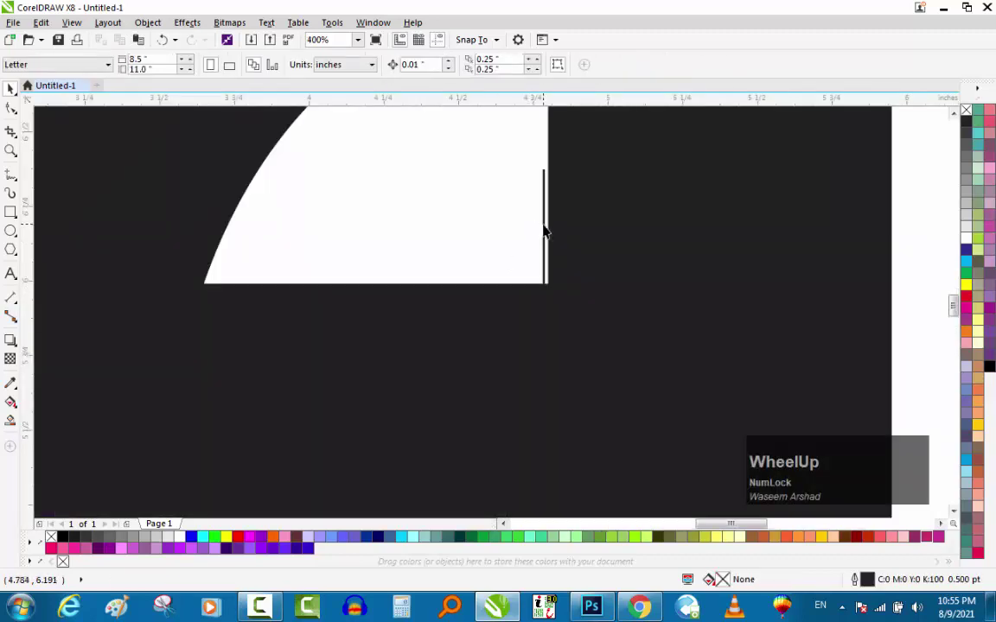
pyautogui.click(547, 225)
pyautogui.scroll(-3)
pyautogui.press('Delete')
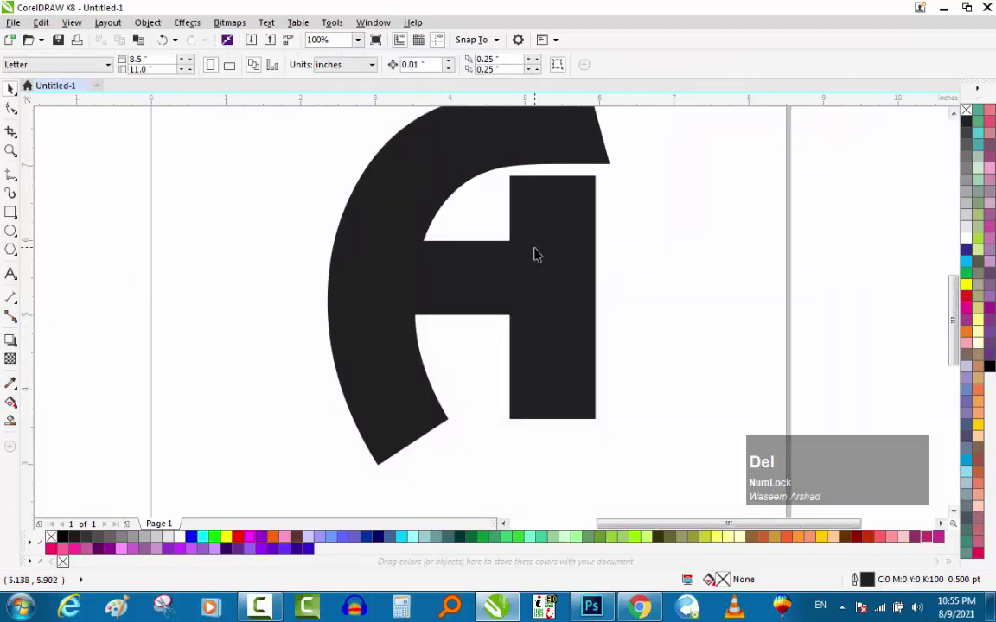
# Step: Reselect the F and the tall bar together and break them apart
pyautogui.click(542, 254)
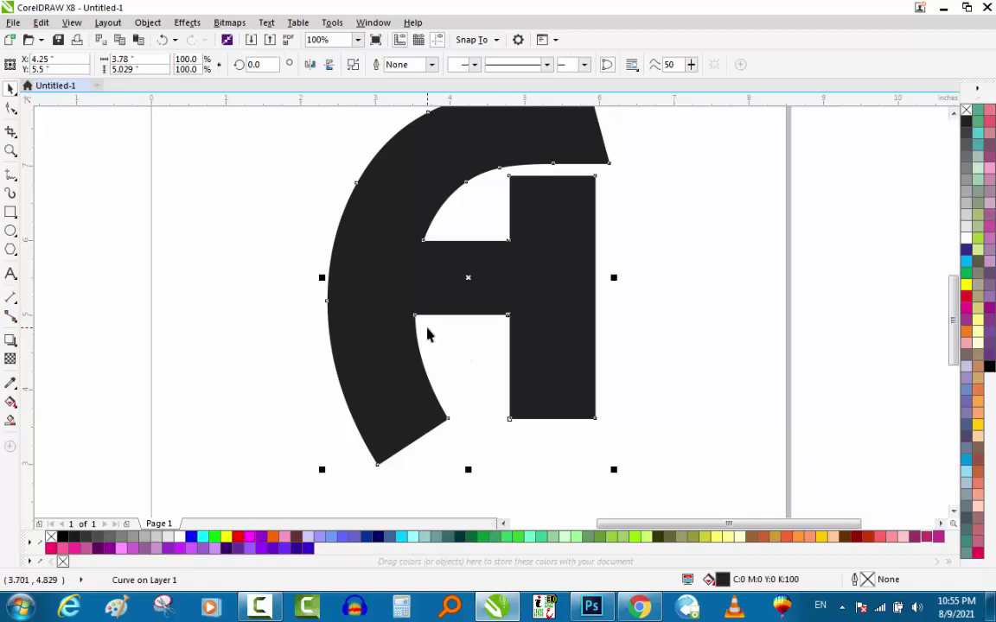
pyautogui.press('ctrl+Num_Lock')
pyautogui.press('ctrl+k')
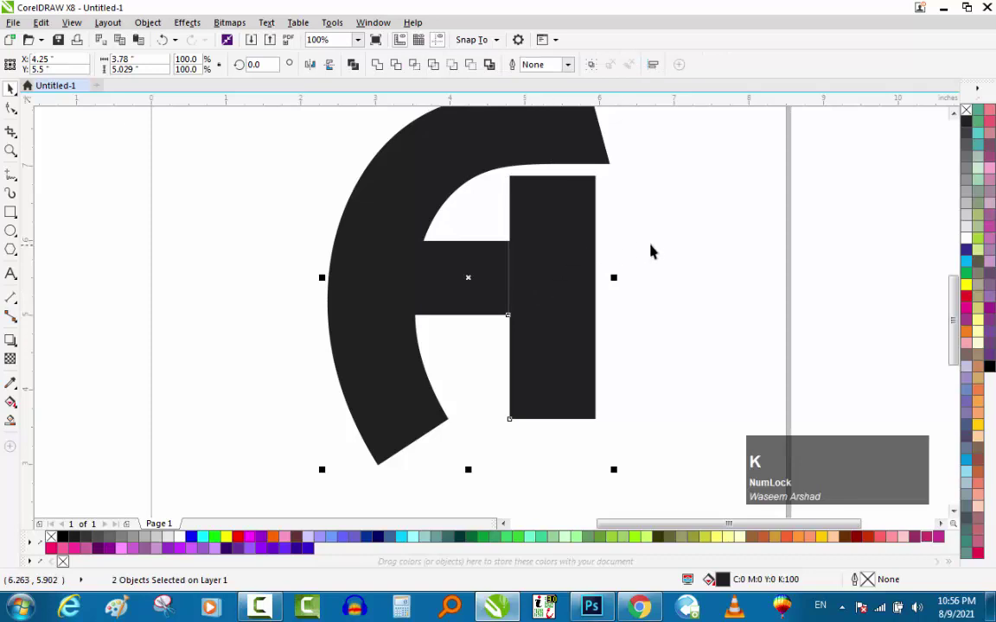
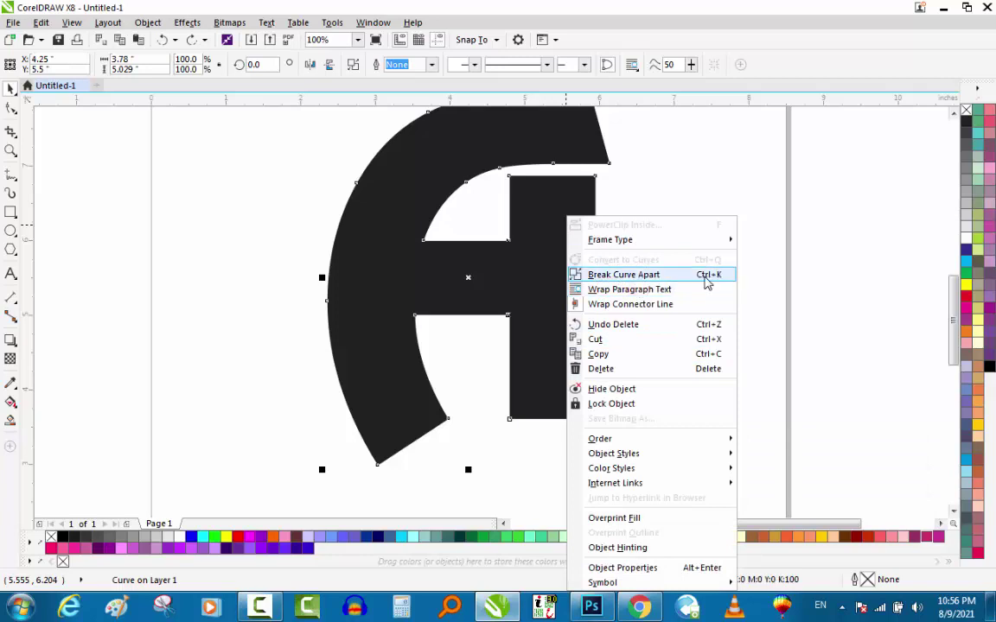
# Step: Move the tall bar slightly right to leave a narrow white gap from the F's crossbar
pyautogui.click(710, 279)
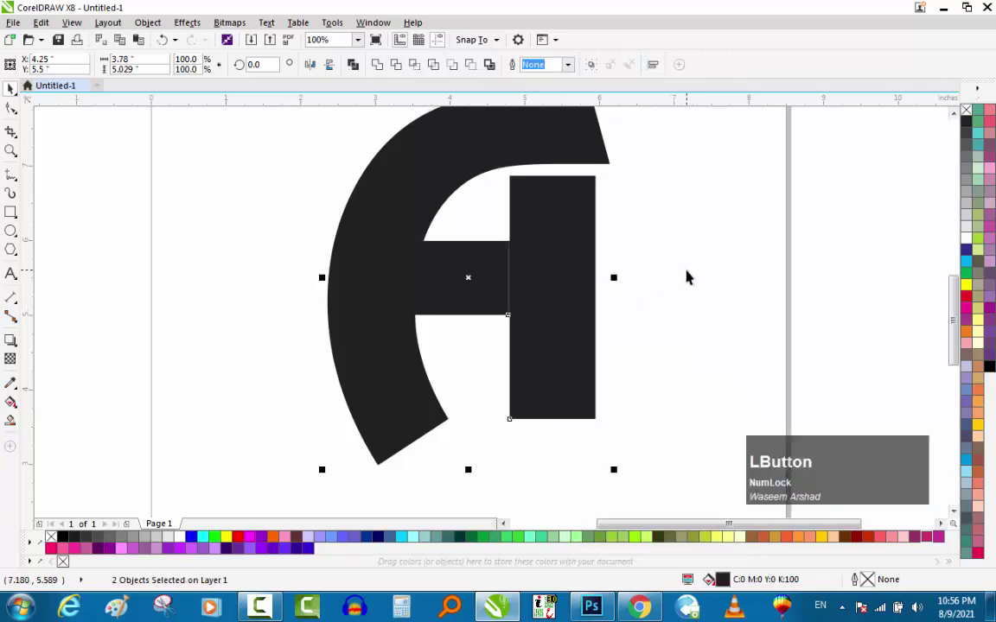
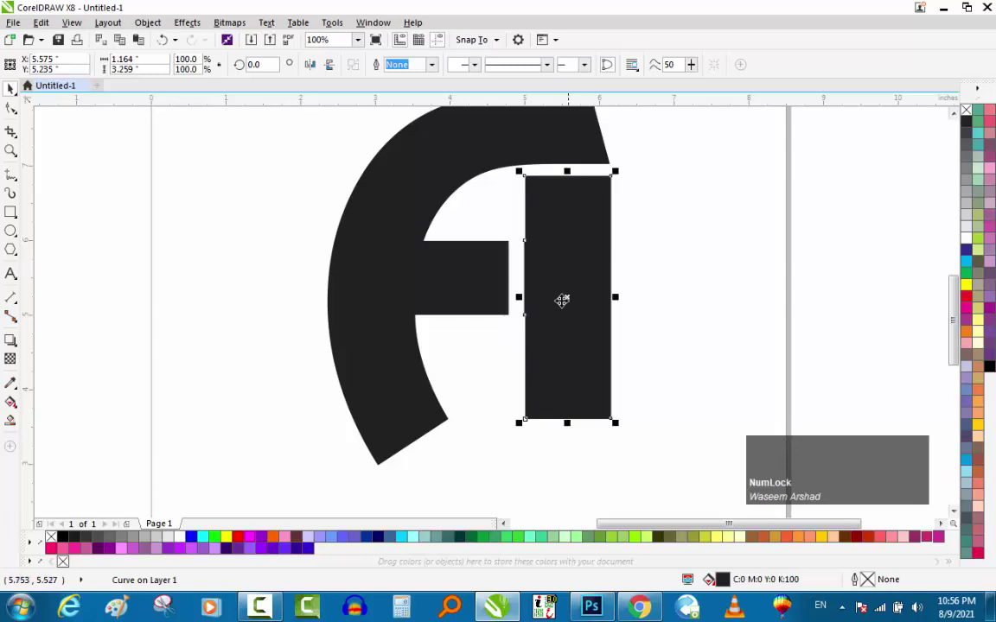
pyautogui.scroll(3)
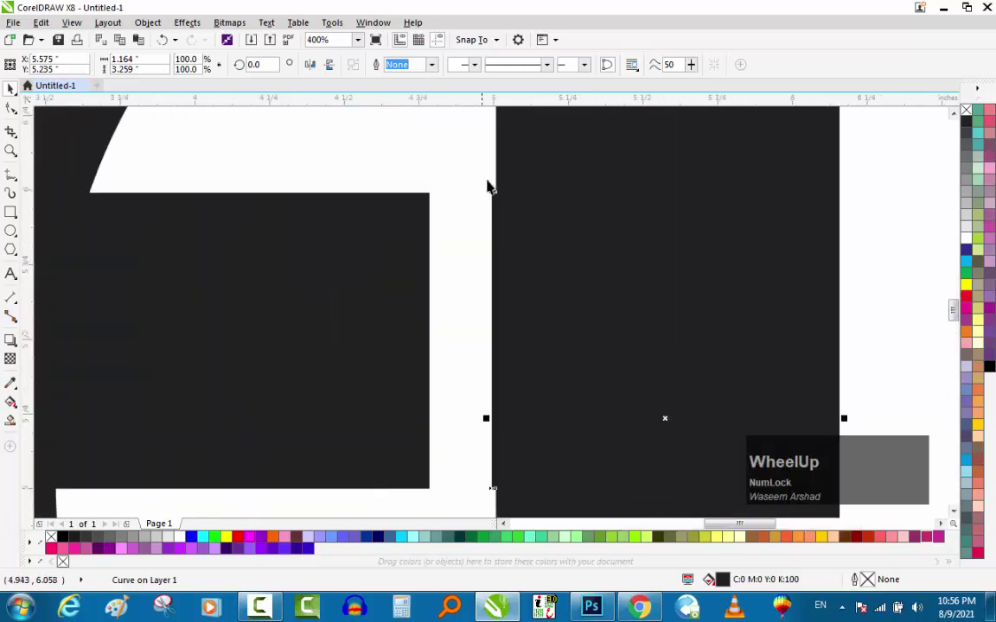
pyautogui.scroll(-3)
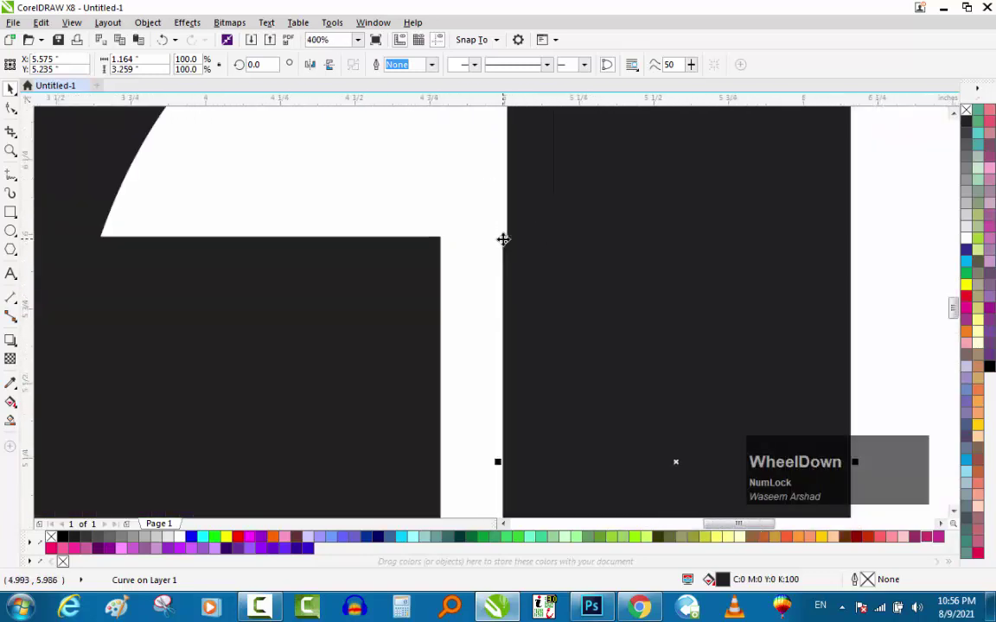
pyautogui.scroll(3)
pyautogui.scroll(-3)
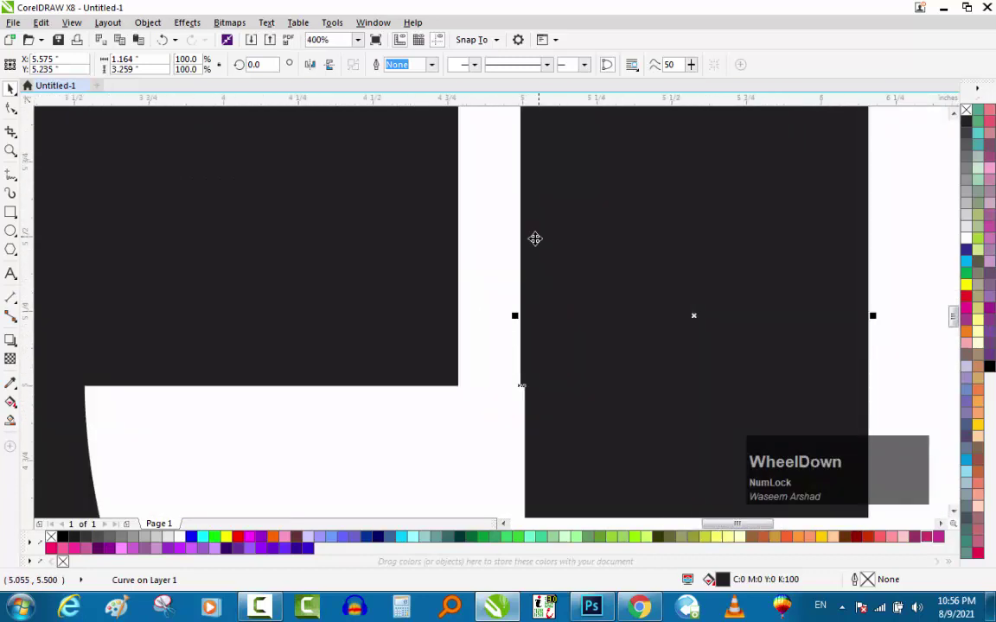
pyautogui.scroll(3)
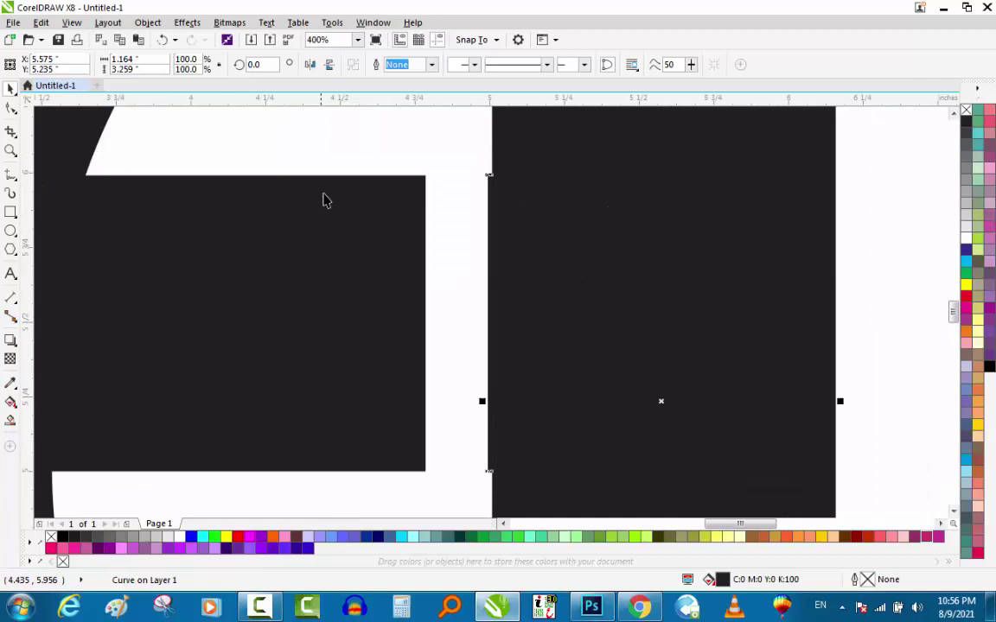
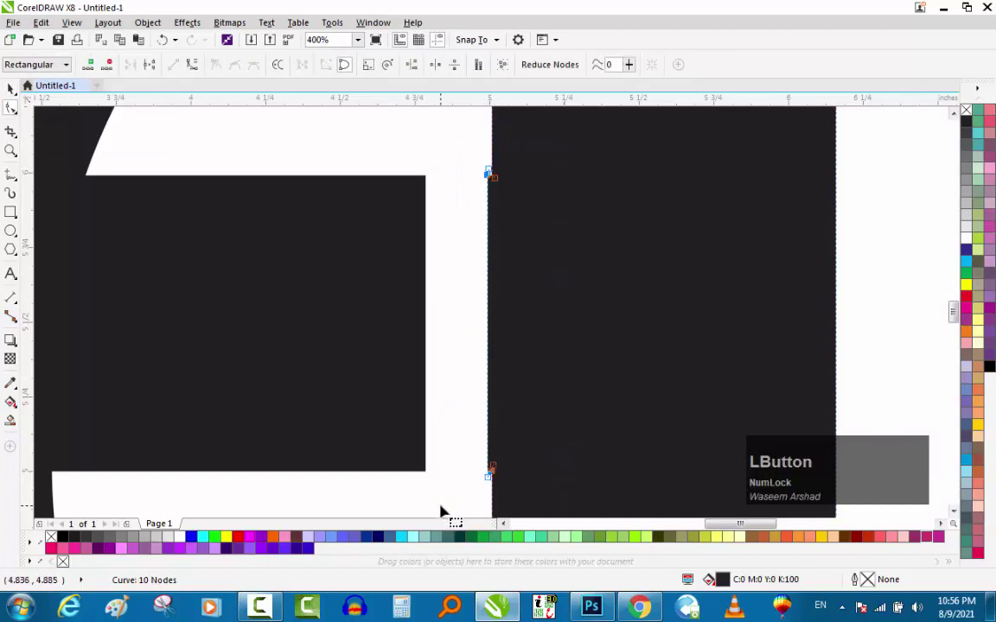
# Step: Shorten the F's crossbar leftward and nudge the tall bar's top edge down for clear gaps
pyautogui.press('Delete')
pyautogui.scroll(-3)
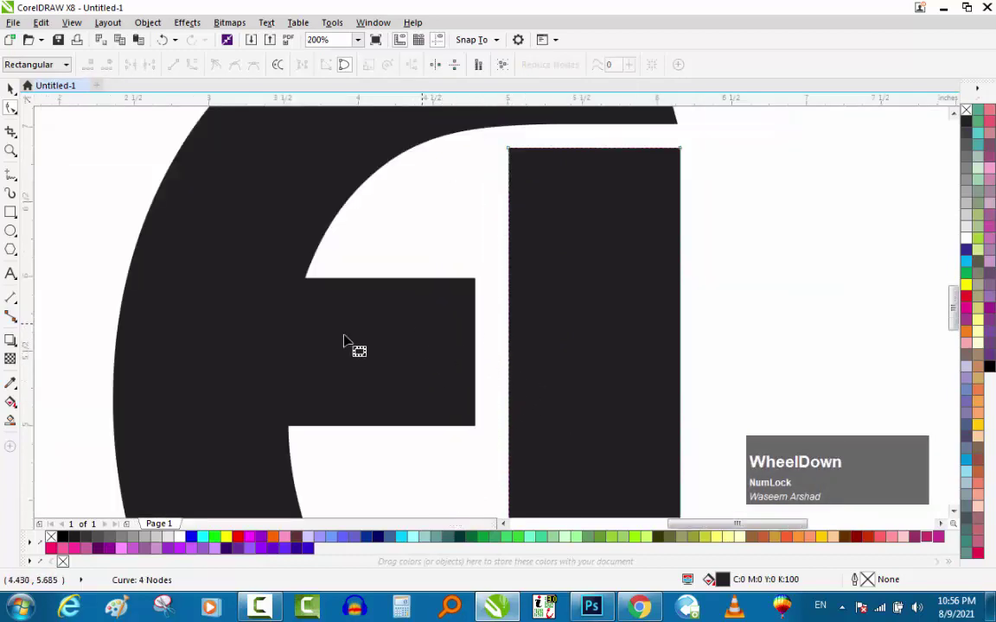
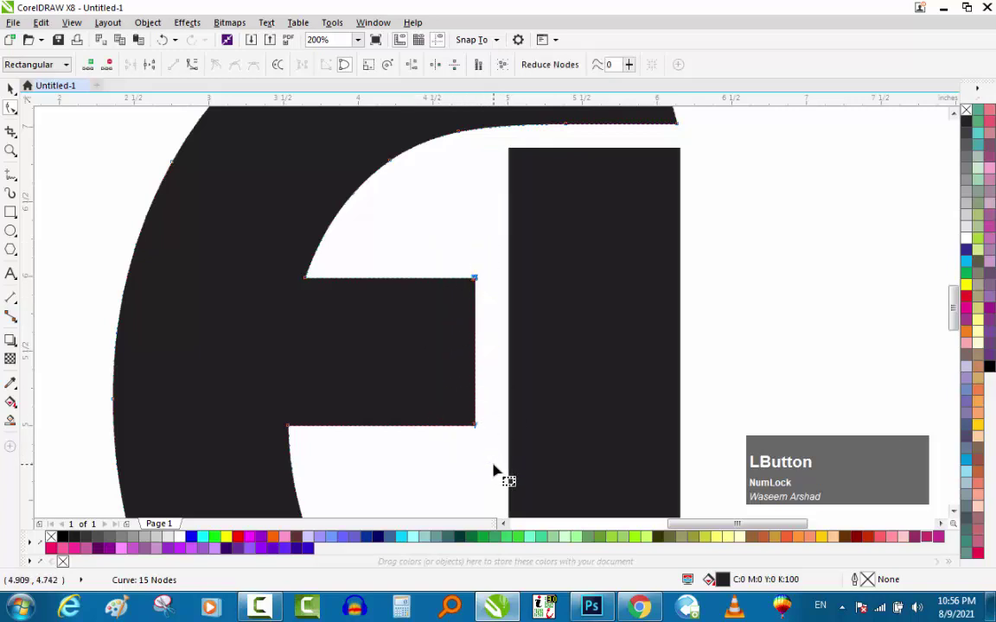
pyautogui.press('Left')
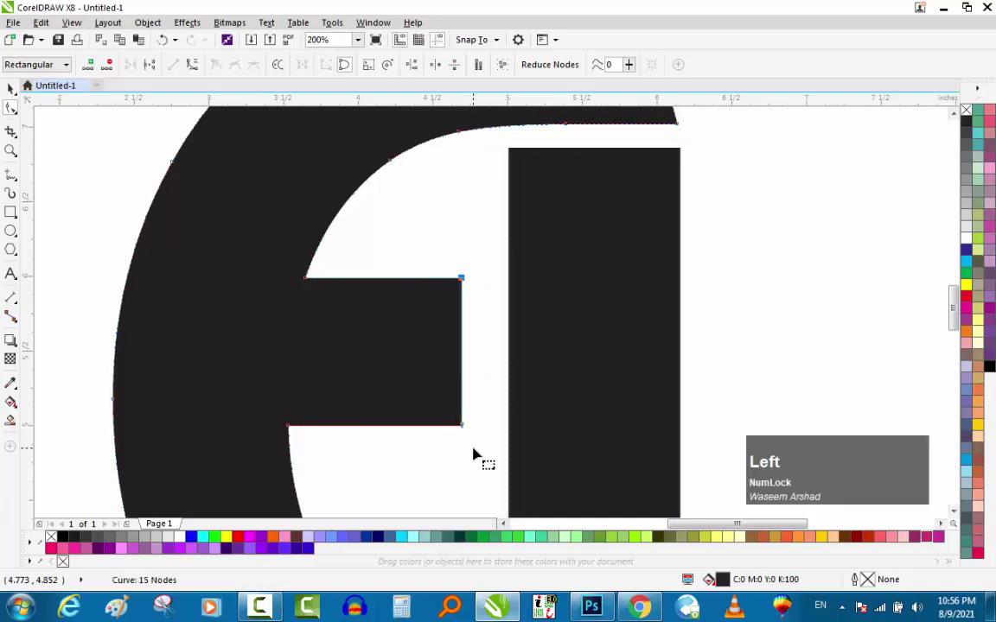
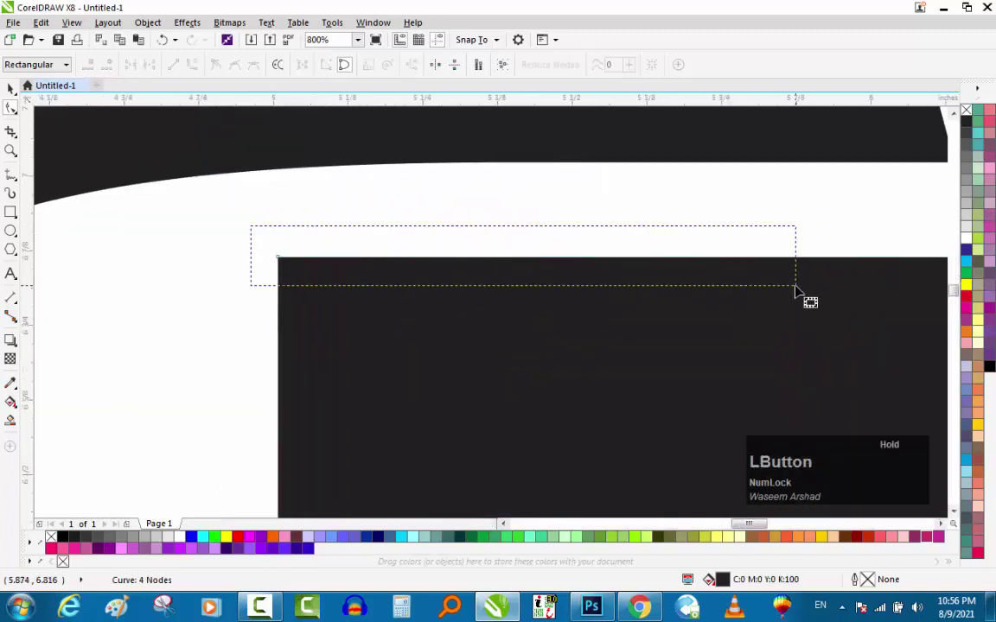
pyautogui.press('Down')
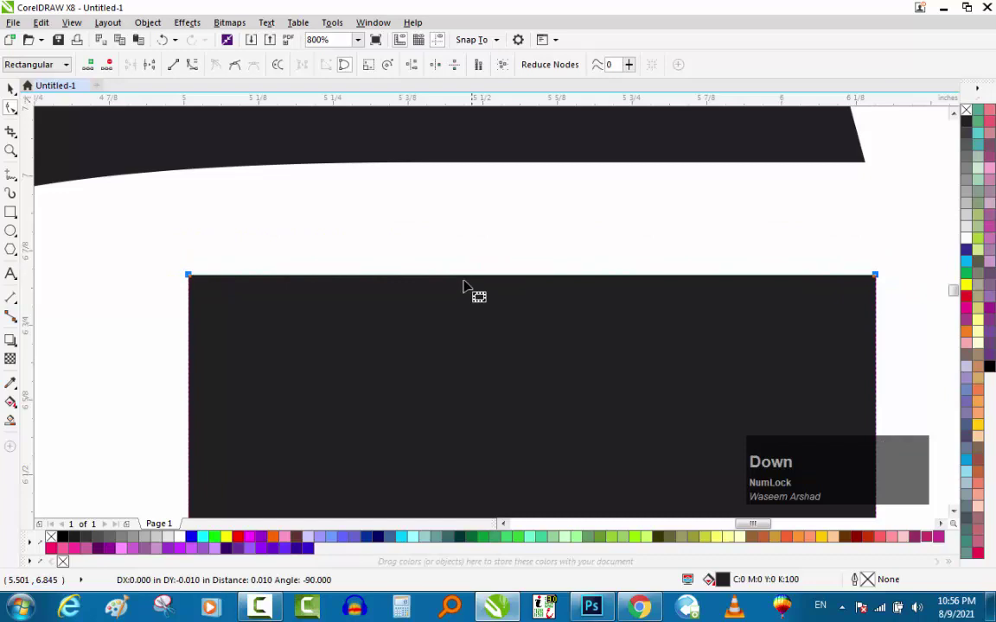
pyautogui.scroll(-3)
pyautogui.press('Down')
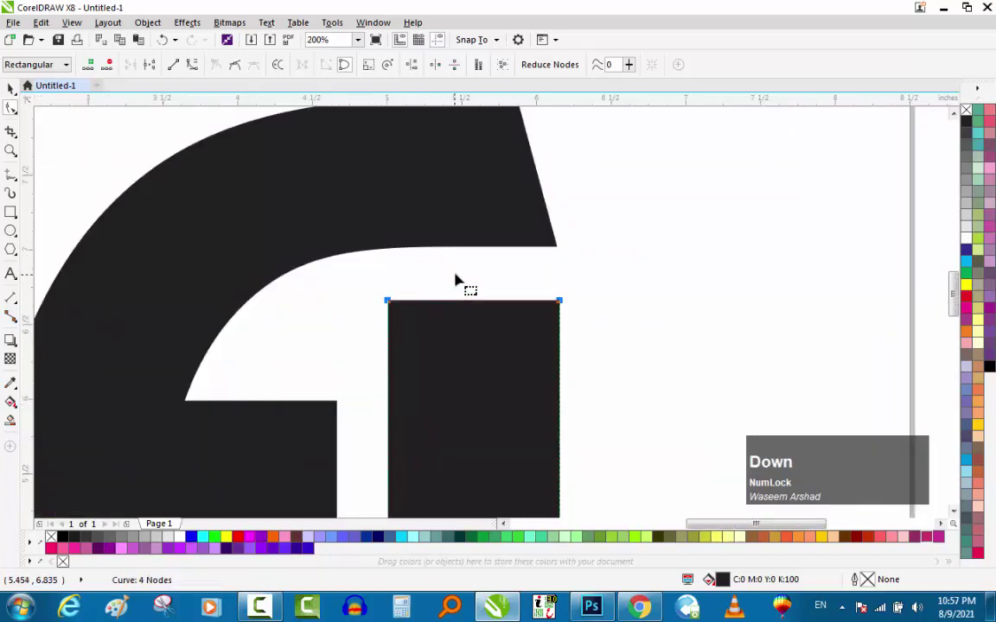
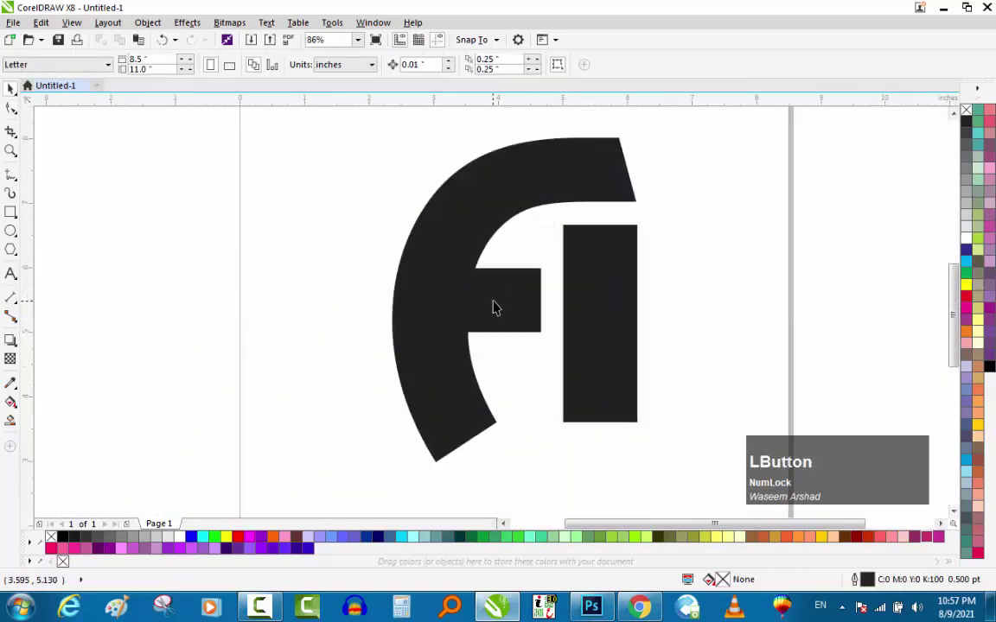
# Step: Select the F and the tall bar and group them with Ctrl+G
pyautogui.click(595, 292)
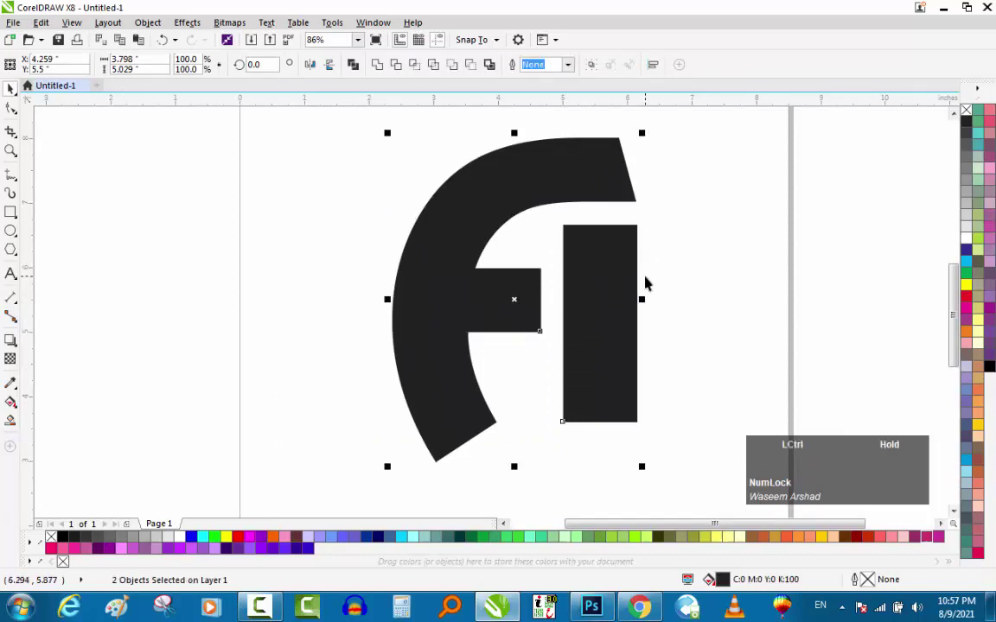
pyautogui.press('ctrl+g')
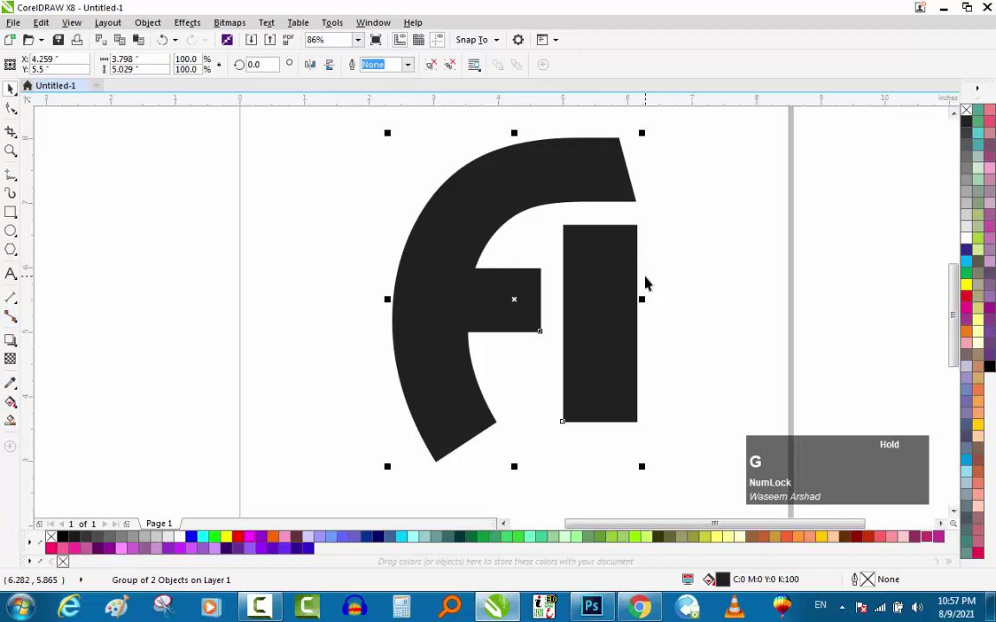
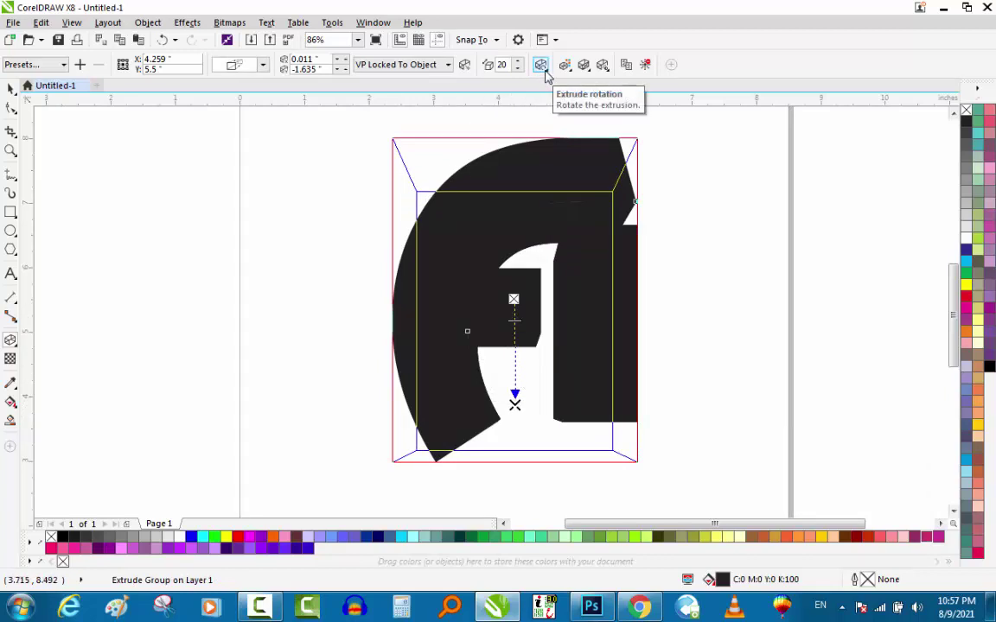
# Step: Lower the extrusion depth from 20 to 7 and reposition the vanishing point
pyautogui.click(549, 74)
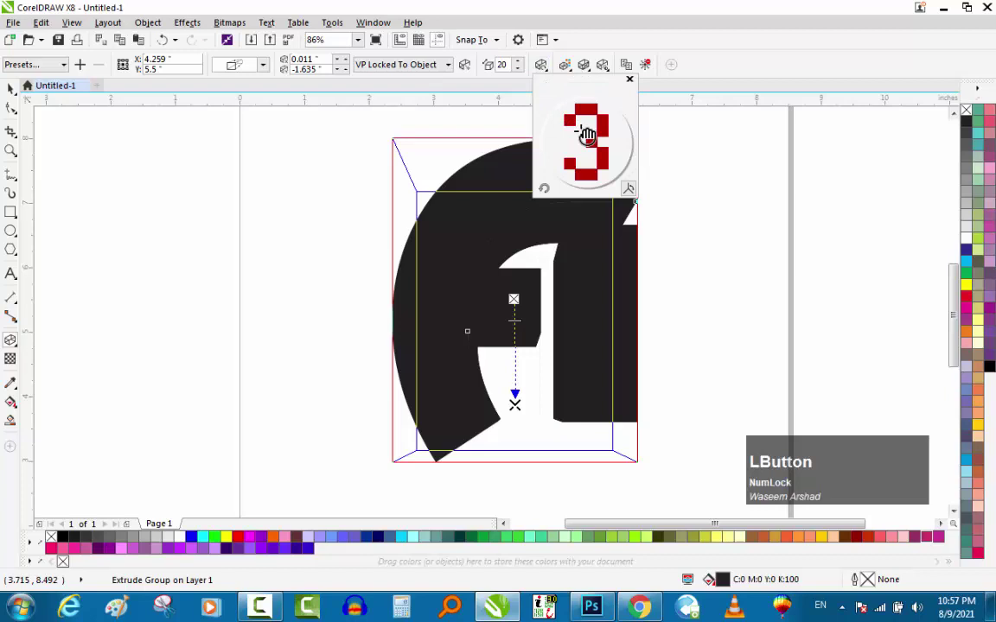
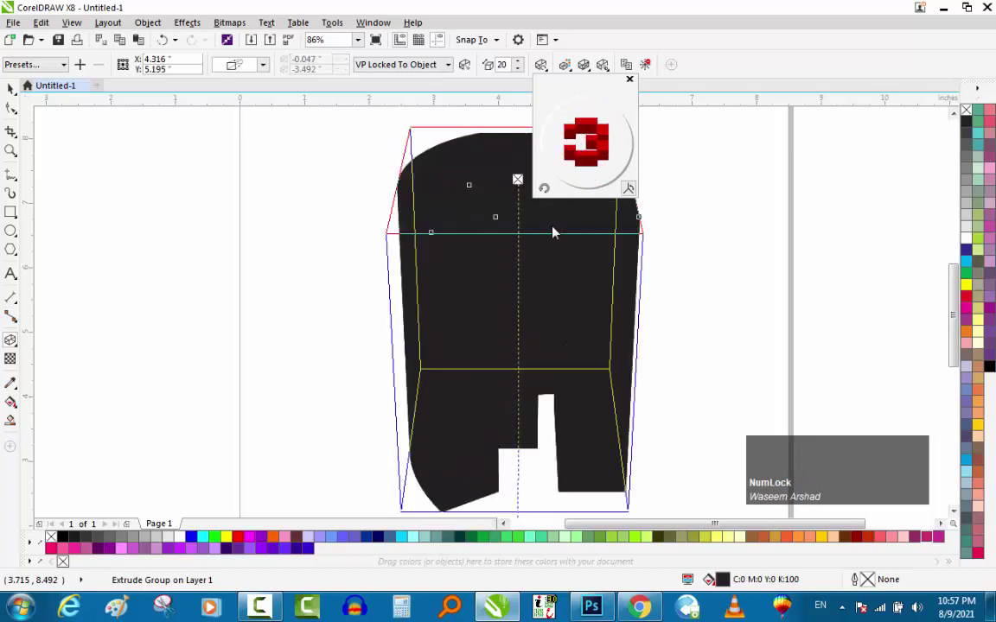
pyautogui.click(320, 281)
pyautogui.scroll(-3)
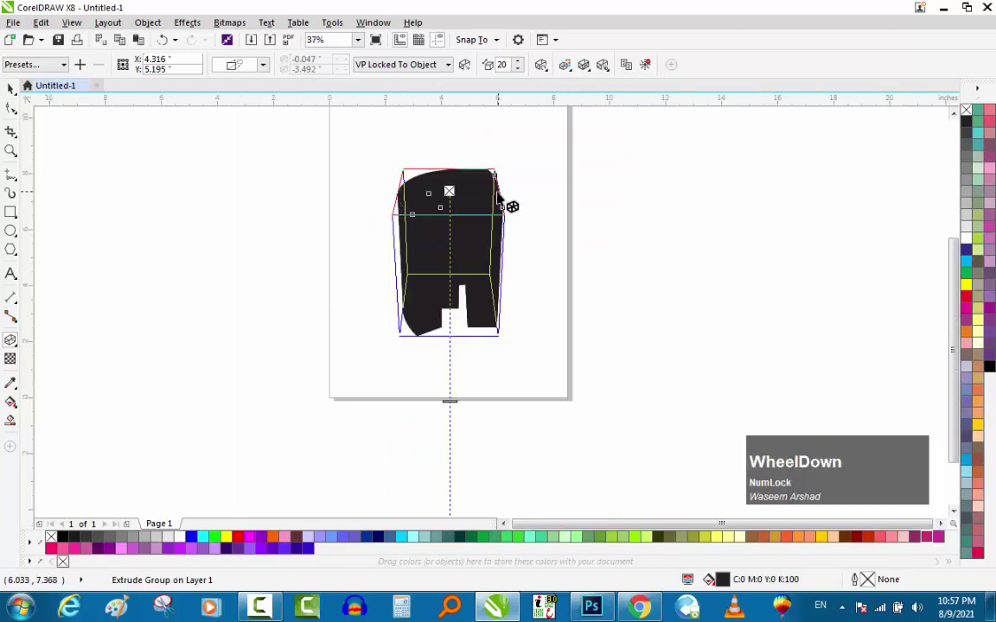
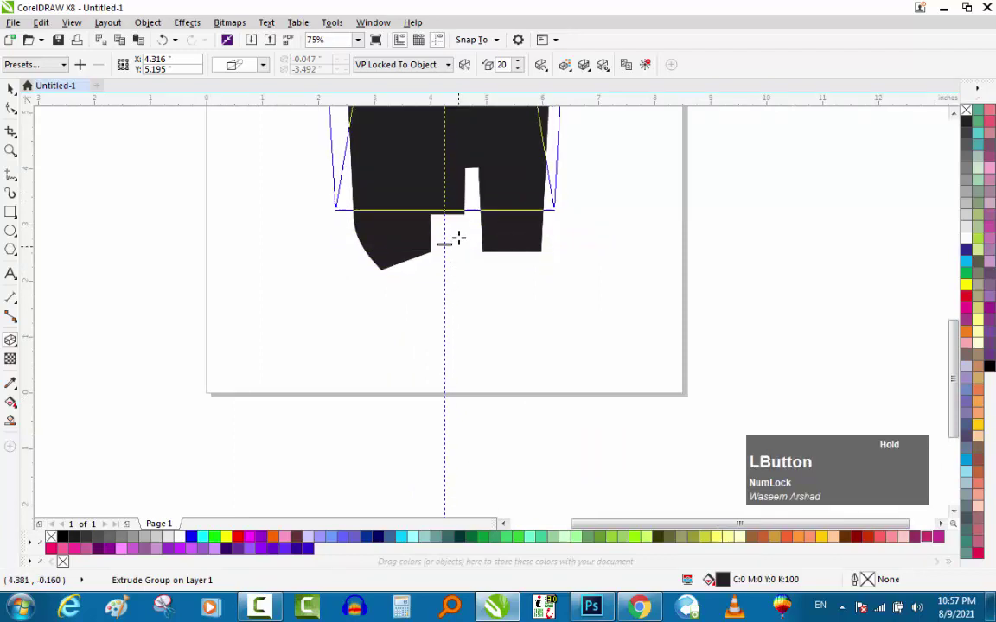
pyautogui.scroll(-3)
pyautogui.scroll(3)
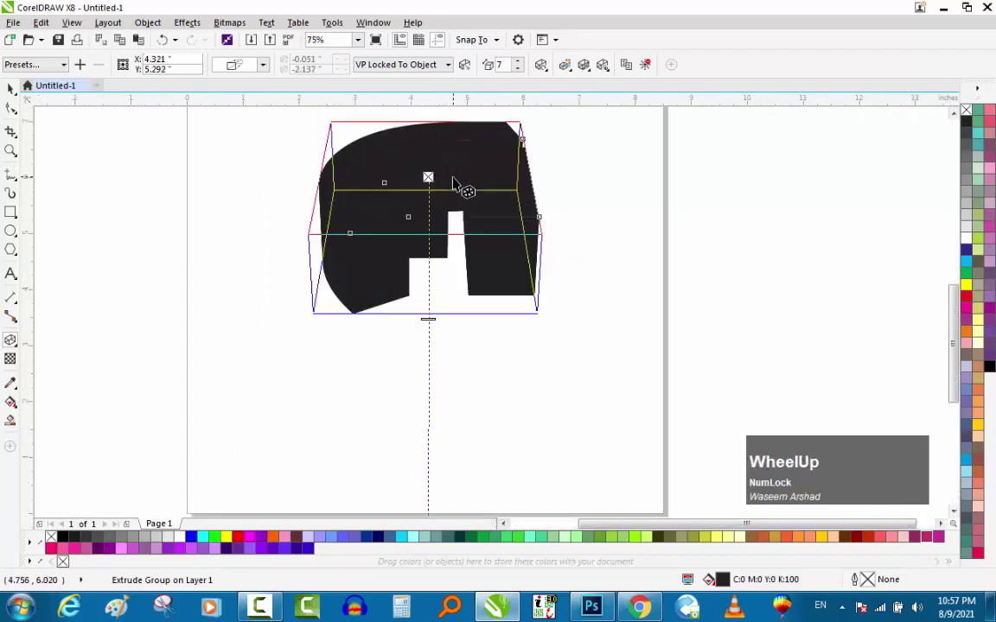
pyautogui.click(85, 22)
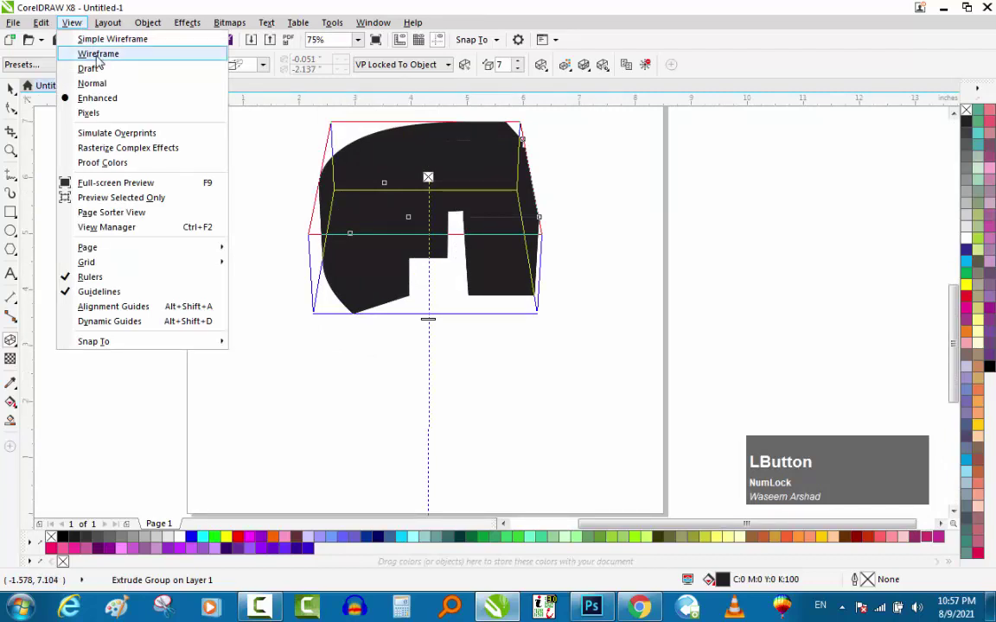
# Step: Switch to Wireframe view and reduce the extrusion depth to 4
pyautogui.click(102, 58)
pyautogui.scroll(-3)
pyautogui.scroll(3)
pyautogui.scroll(-3)
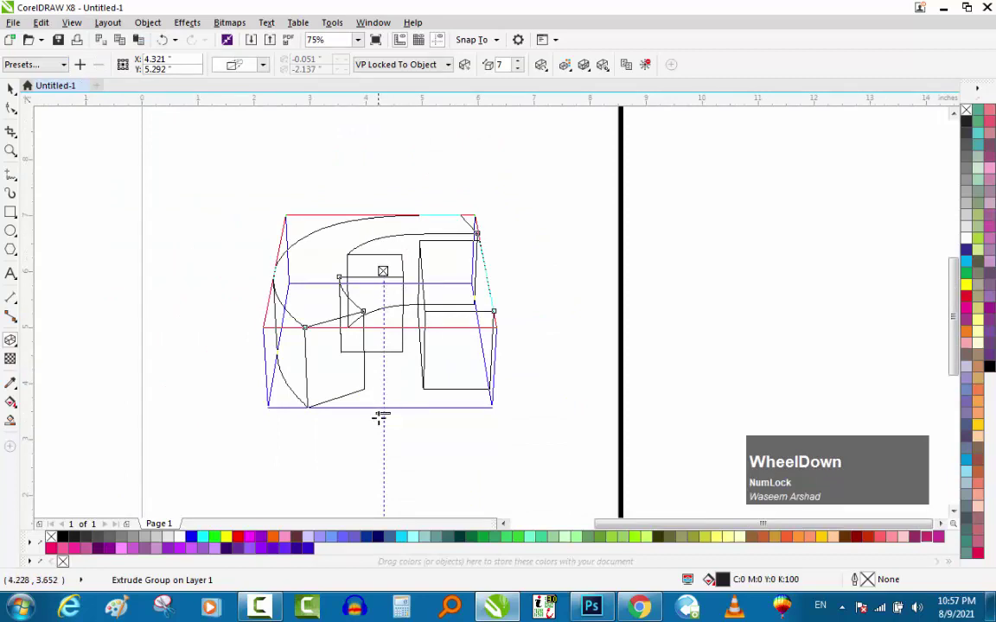
pyautogui.click(389, 401)
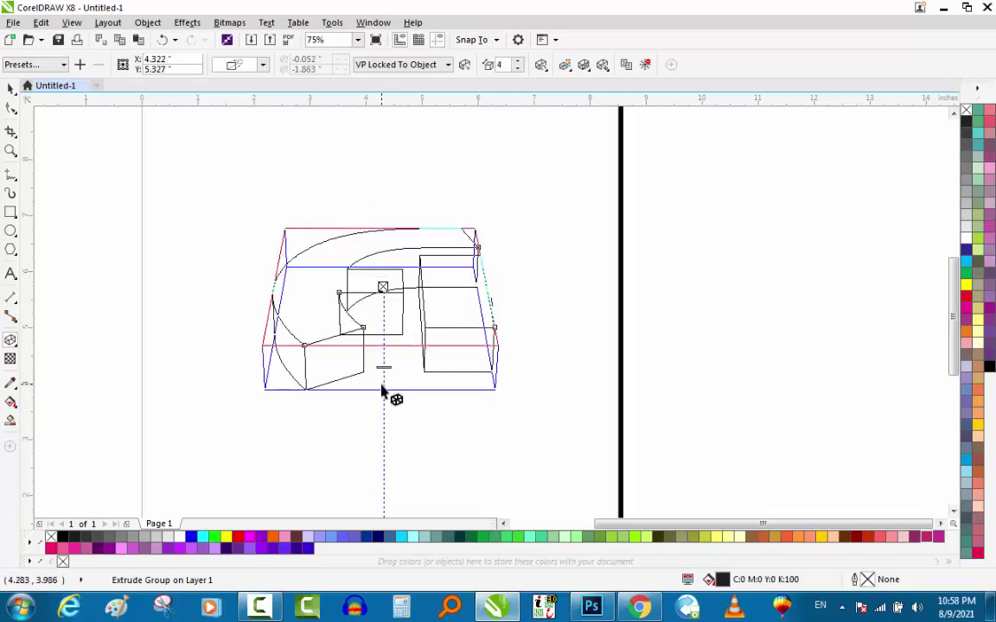
# Step: Tilt the extrusion with the 3D rotation handles, then return to Enhanced view and deselect
pyautogui.click(387, 282)
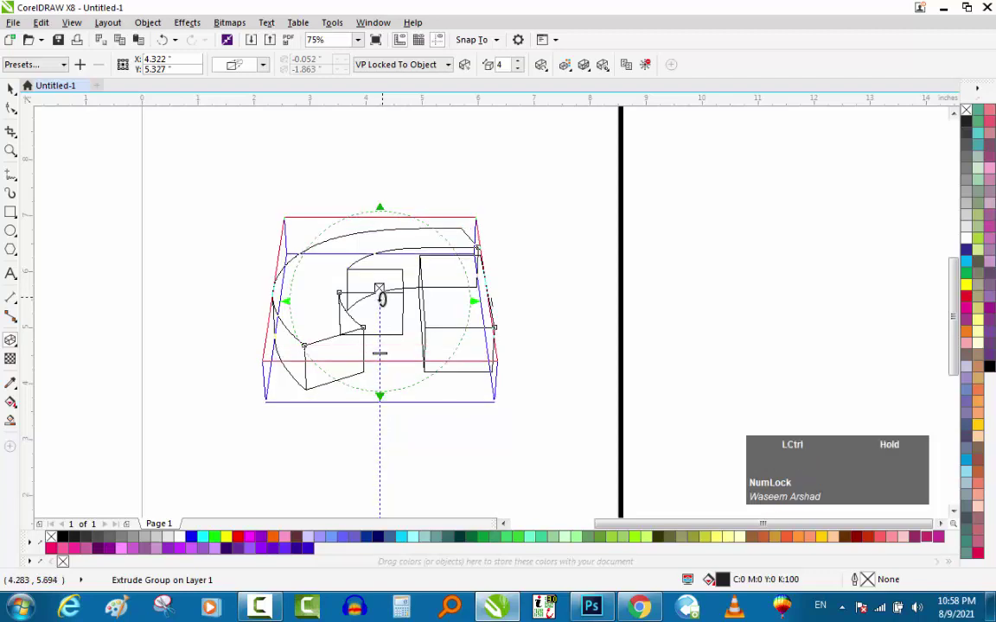
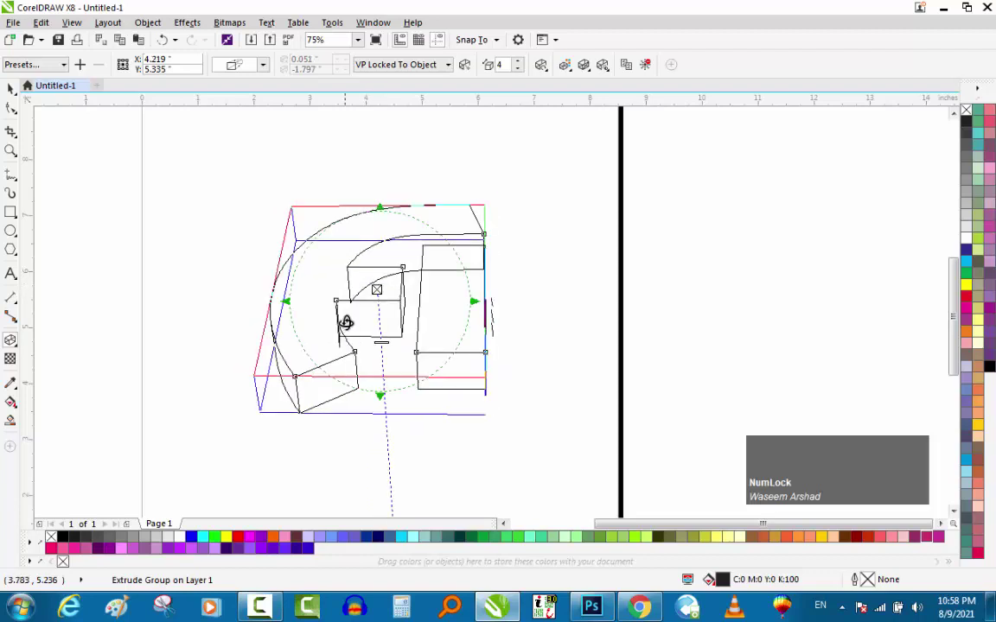
pyautogui.scroll(3)
pyautogui.scroll(-3)
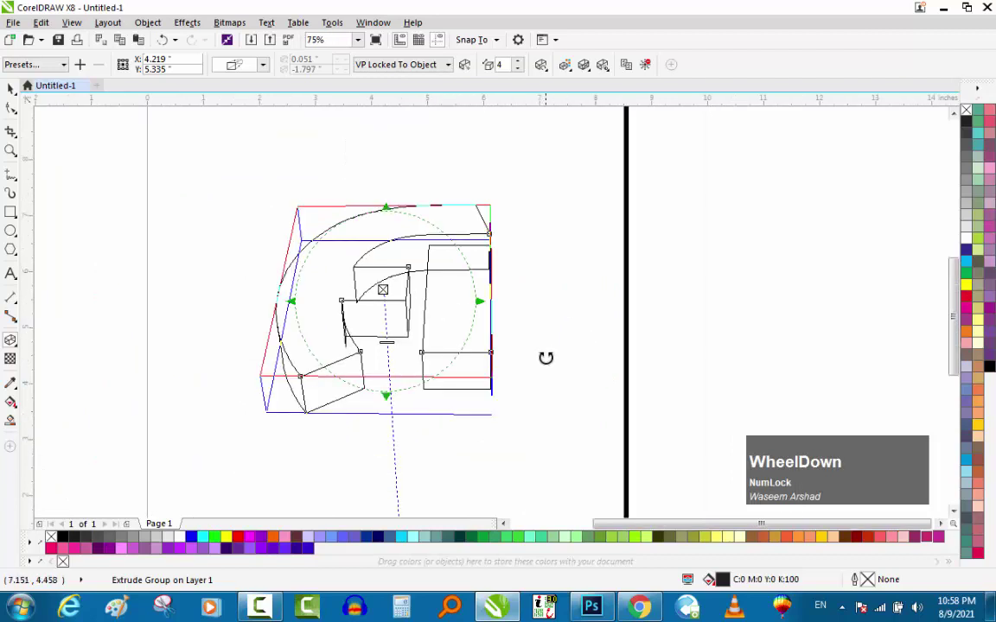
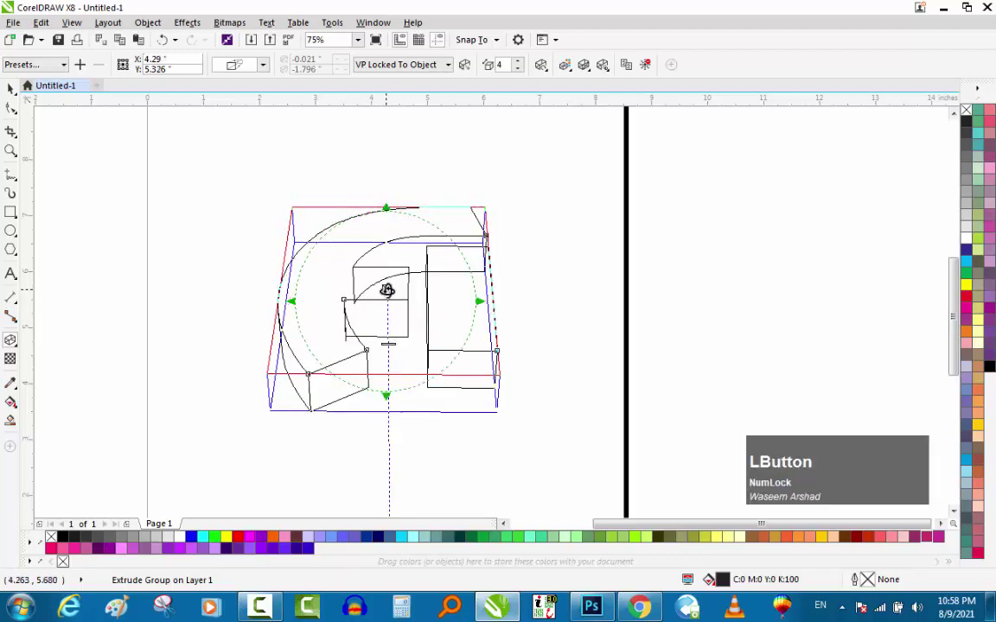
pyautogui.scroll(3)
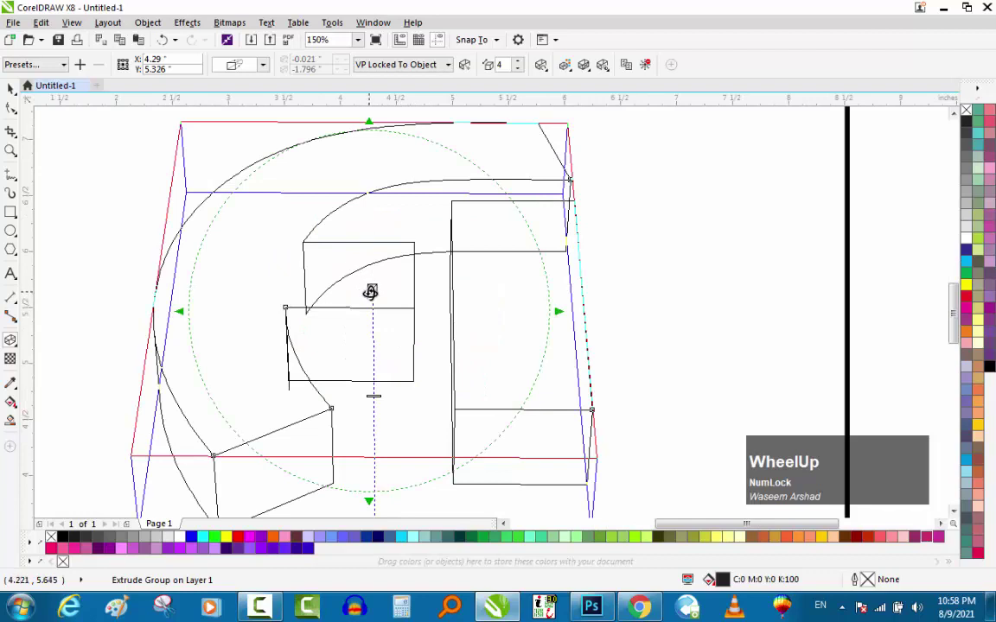
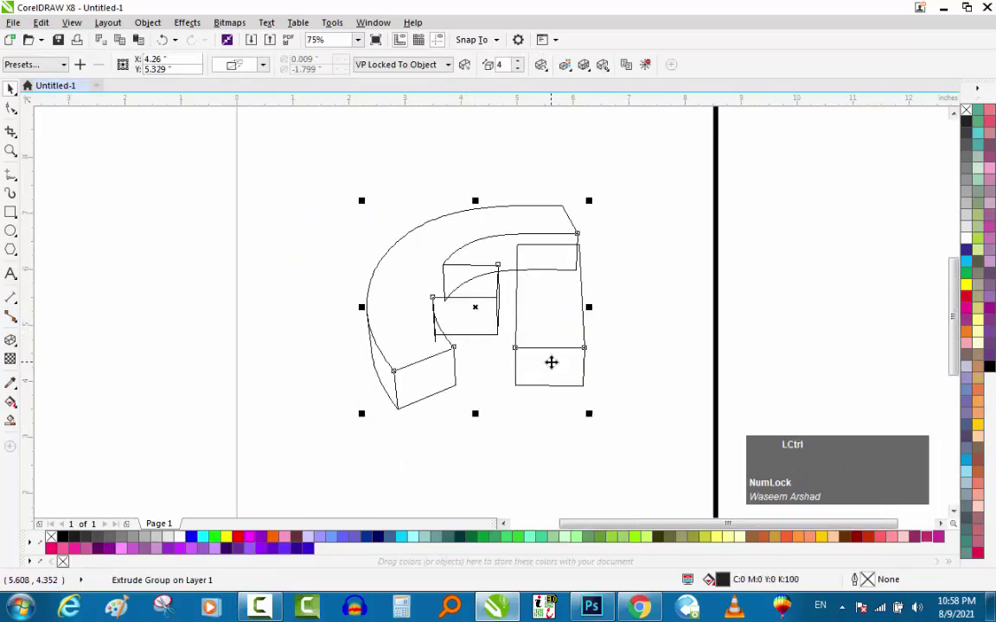
pyautogui.press('ctrl+k')
pyautogui.click(649, 346)
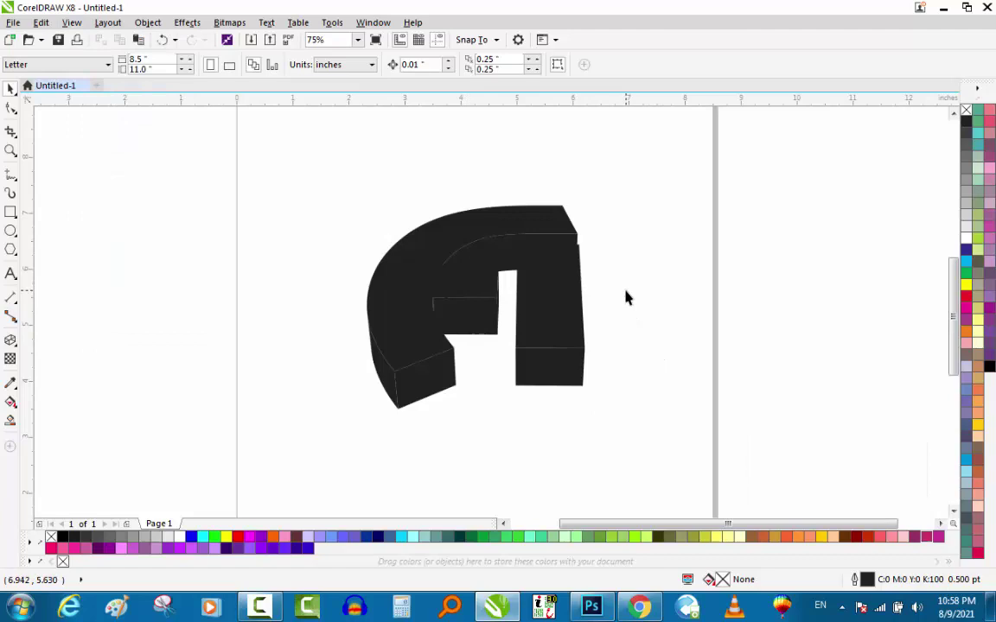
# Step: Undo the accidental move and ungroup the extruded logo into separate faces
pyautogui.click(420, 296)
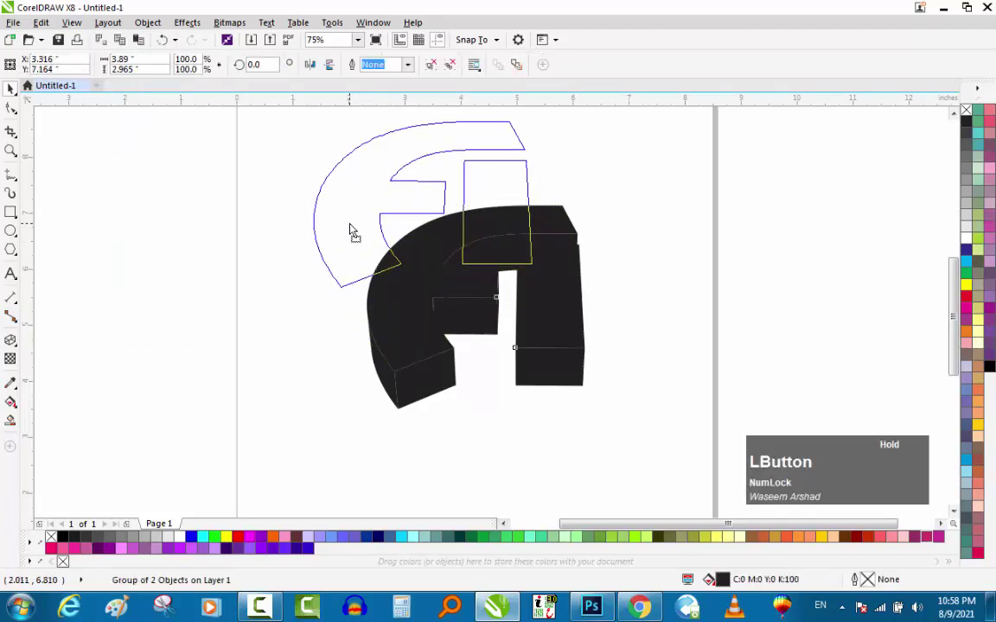
pyautogui.press('ctrl+z')
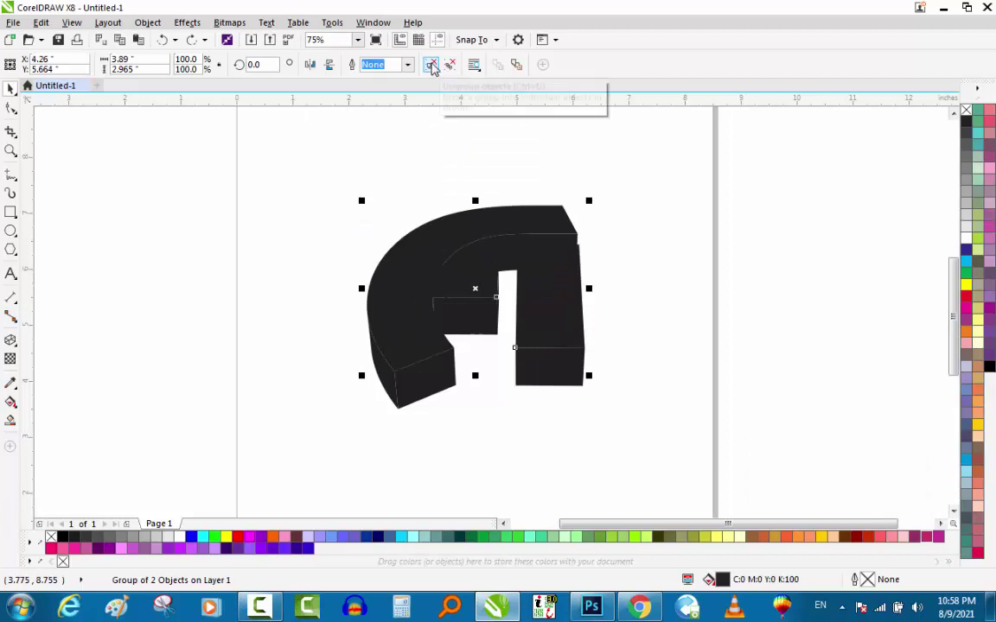
pyautogui.click(437, 65)
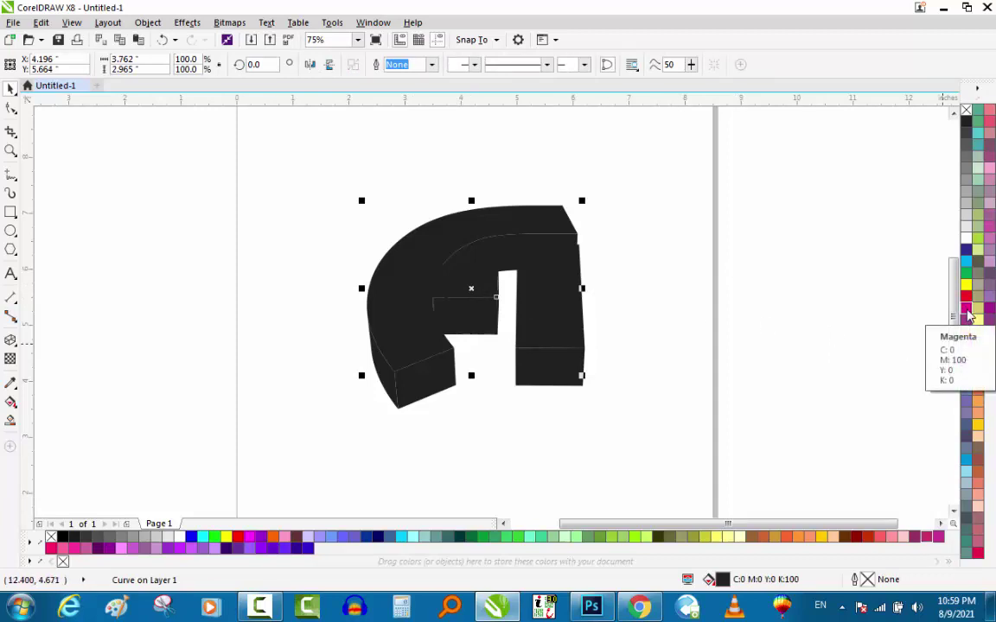
# Step: Give the F's front face a fountain fill from dark magenta to magenta
pyautogui.click(970, 315)
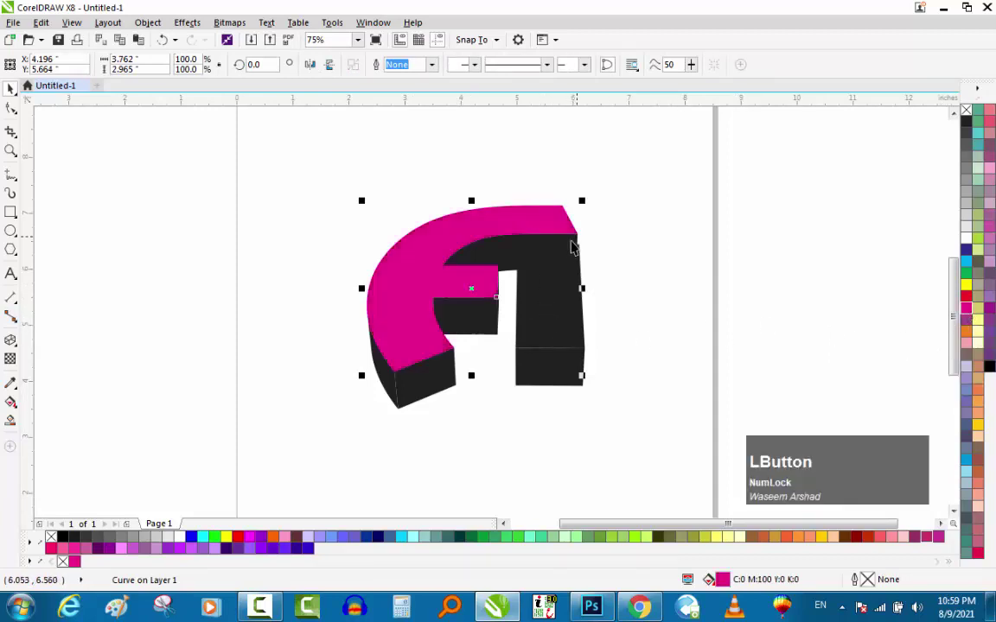
pyautogui.press('g')
pyautogui.click(541, 214)
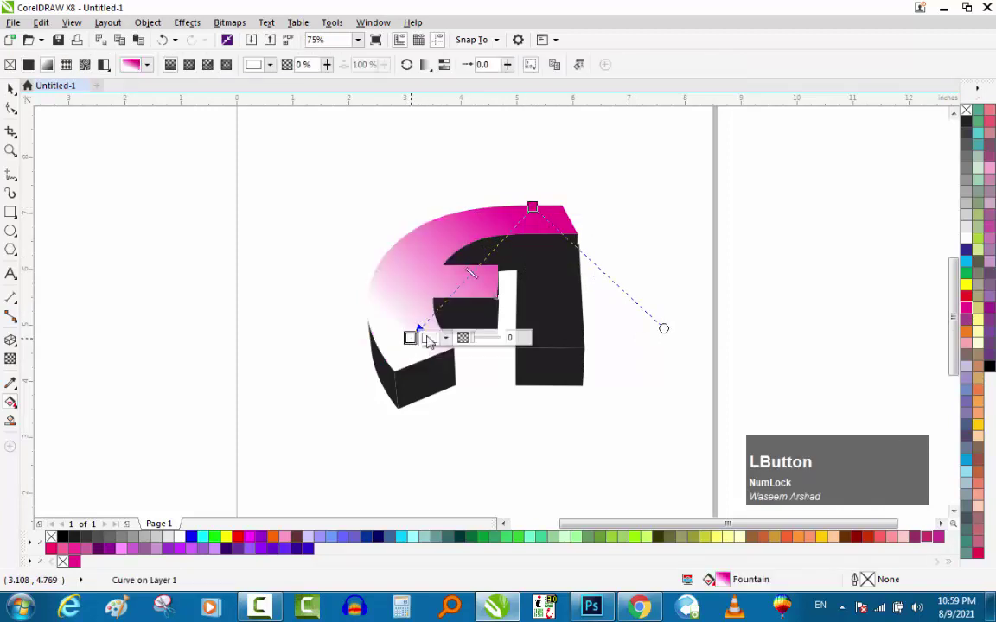
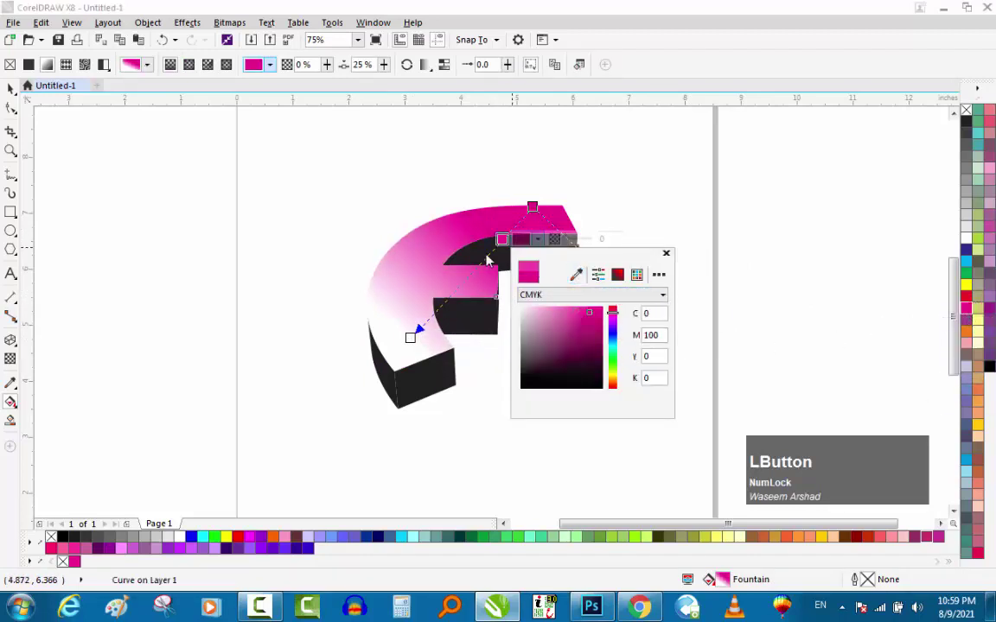
pyautogui.click(590, 317)
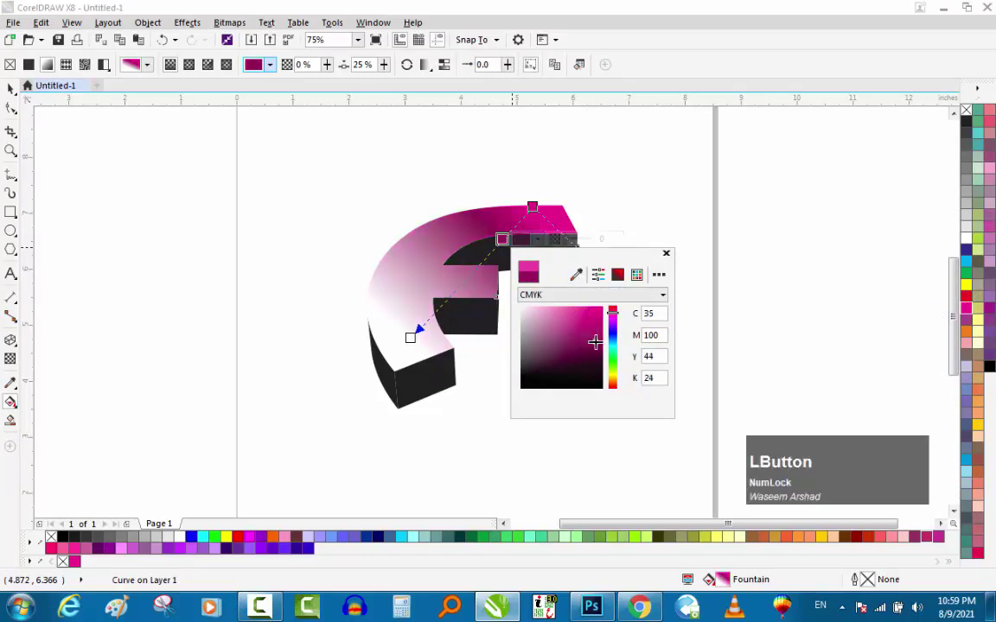
pyautogui.click(462, 283)
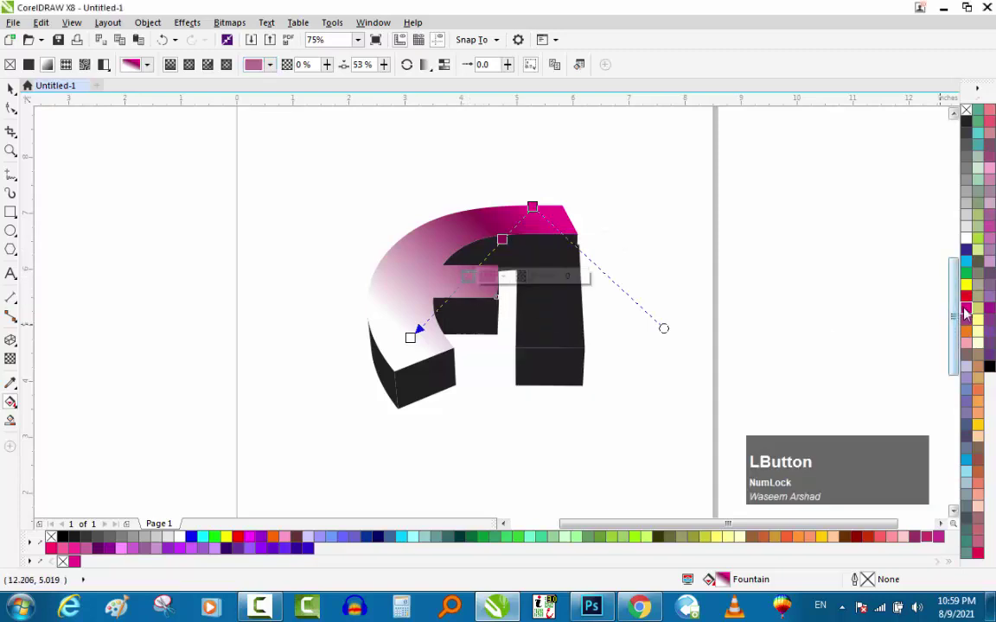
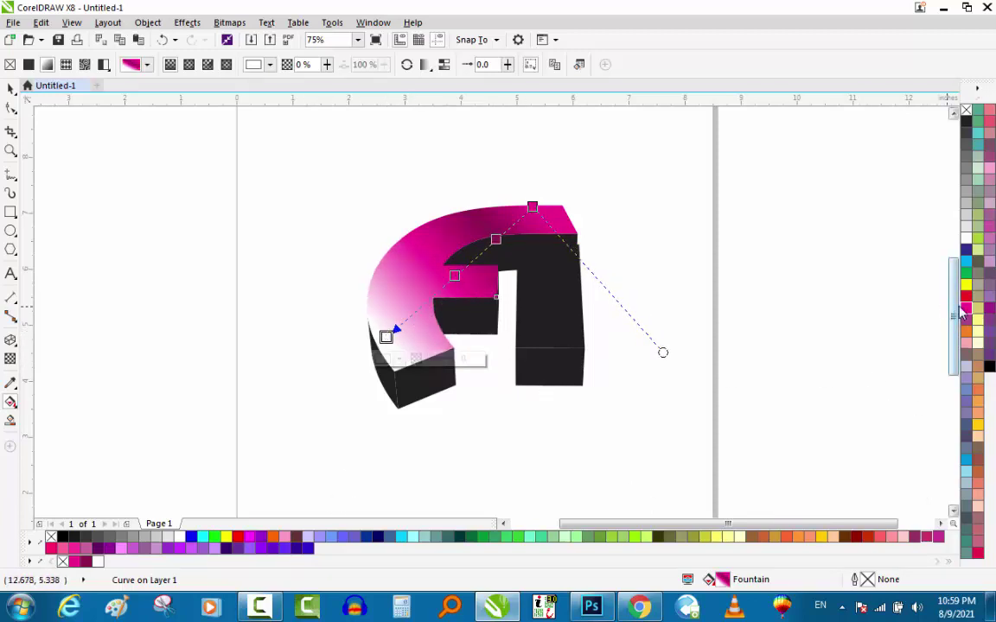
pyautogui.click(968, 313)
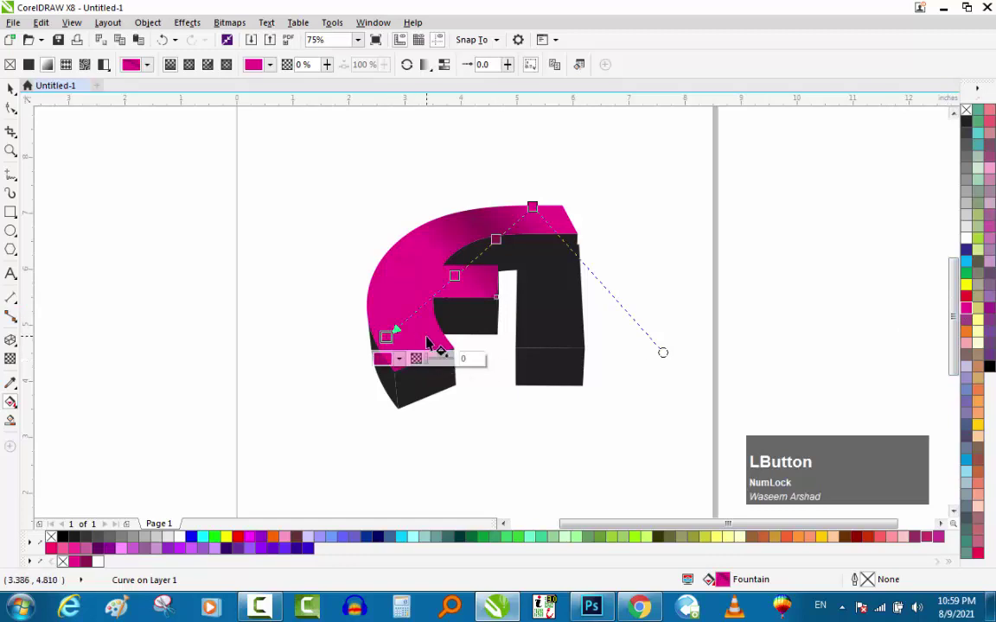
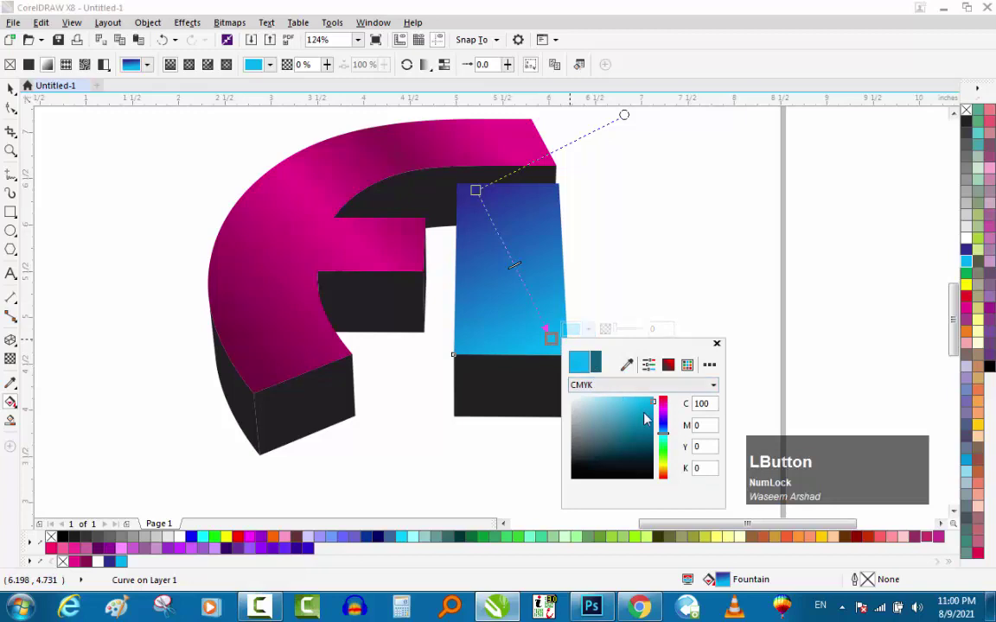
# Step: Set the bar's fountain fill to blue-cyan-blue end nodes and deselect the logo
pyautogui.click(634, 366)
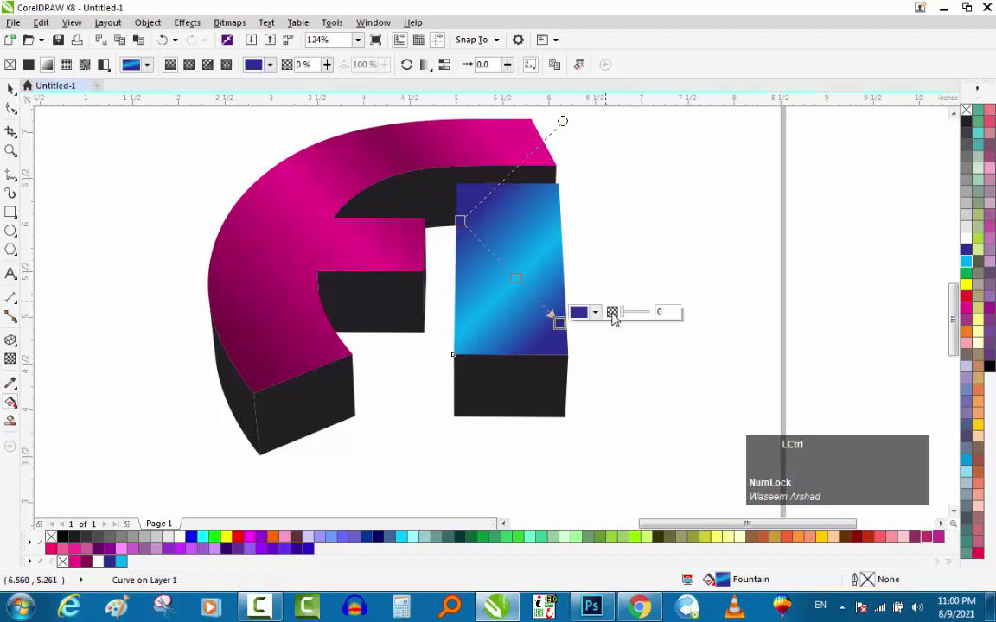
pyautogui.press('ctrl+space')
pyautogui.click(655, 218)
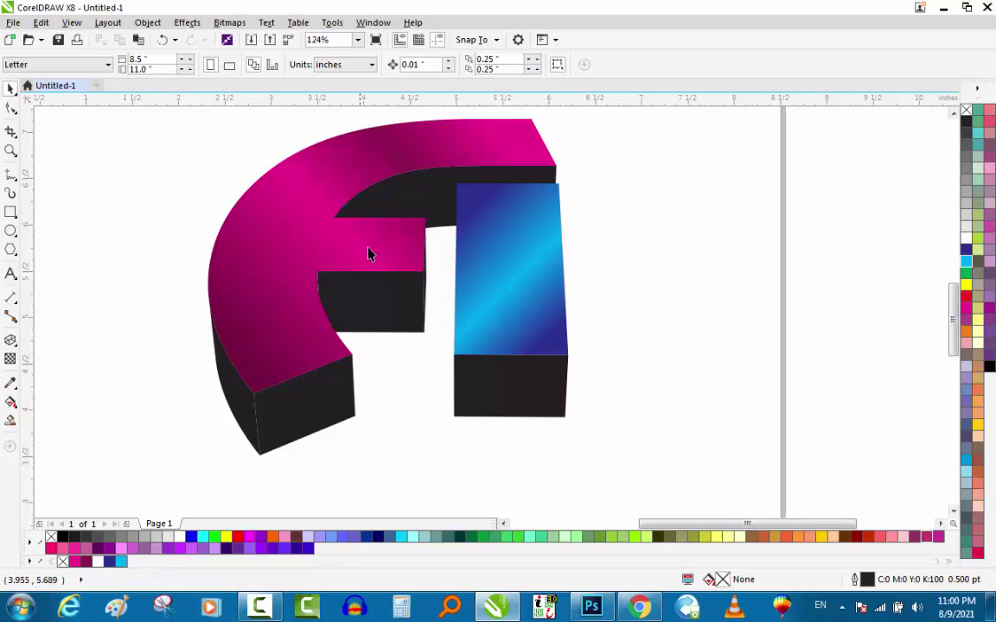
# Step: Break the logo into faces and adjust a magenta gradient on the F's inner curved face
pyautogui.click(433, 201)
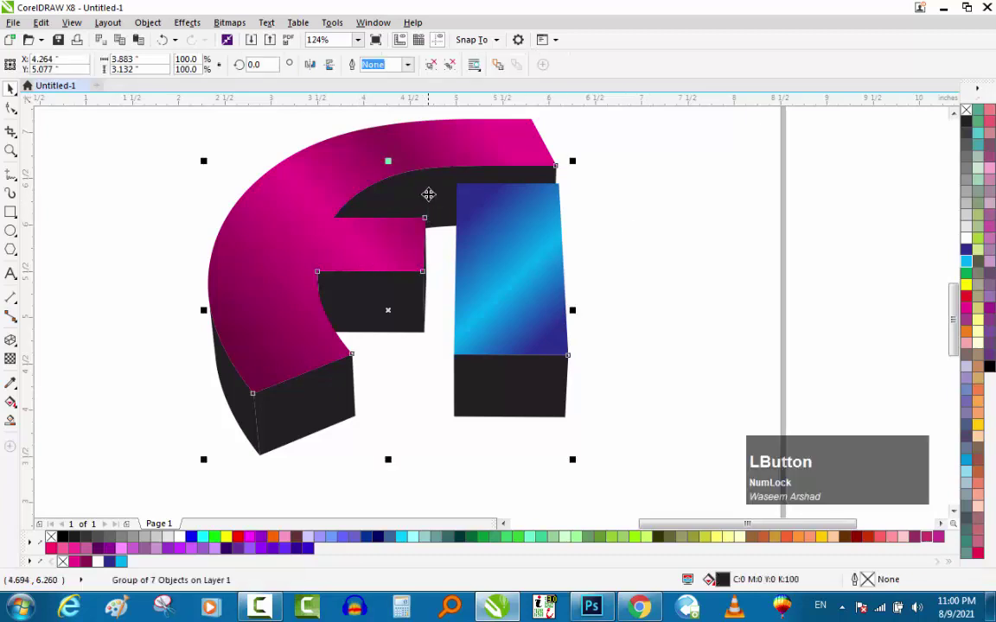
pyautogui.press('ctrl+z')
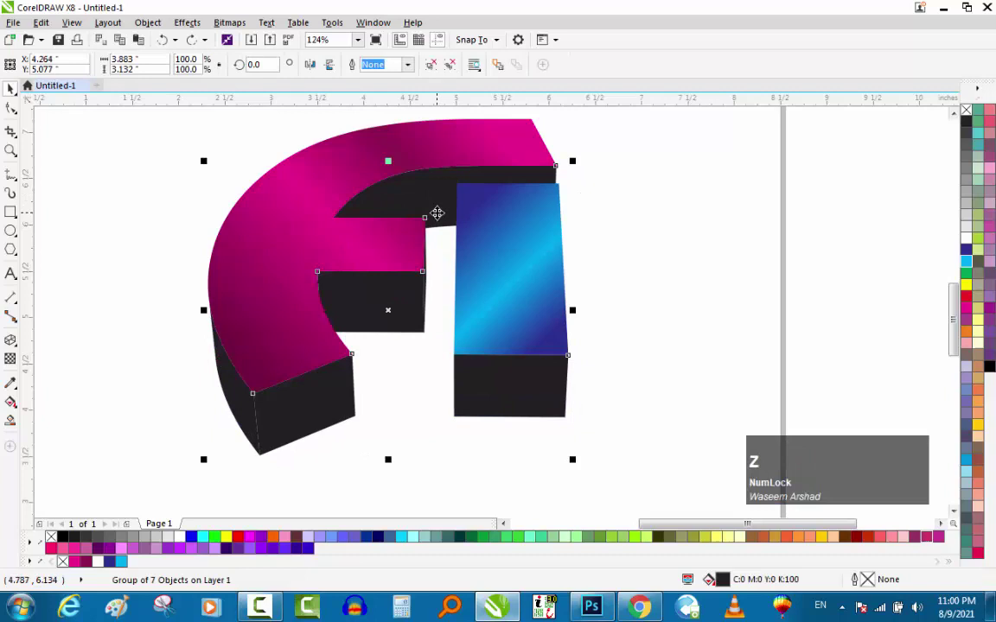
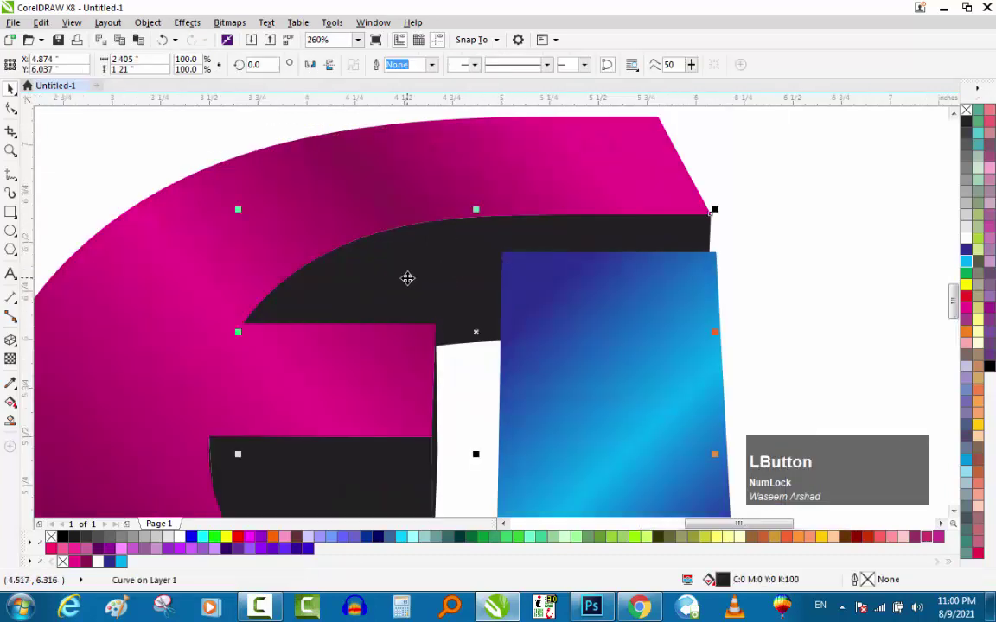
pyautogui.scroll(-3)
pyautogui.click(48, 29)
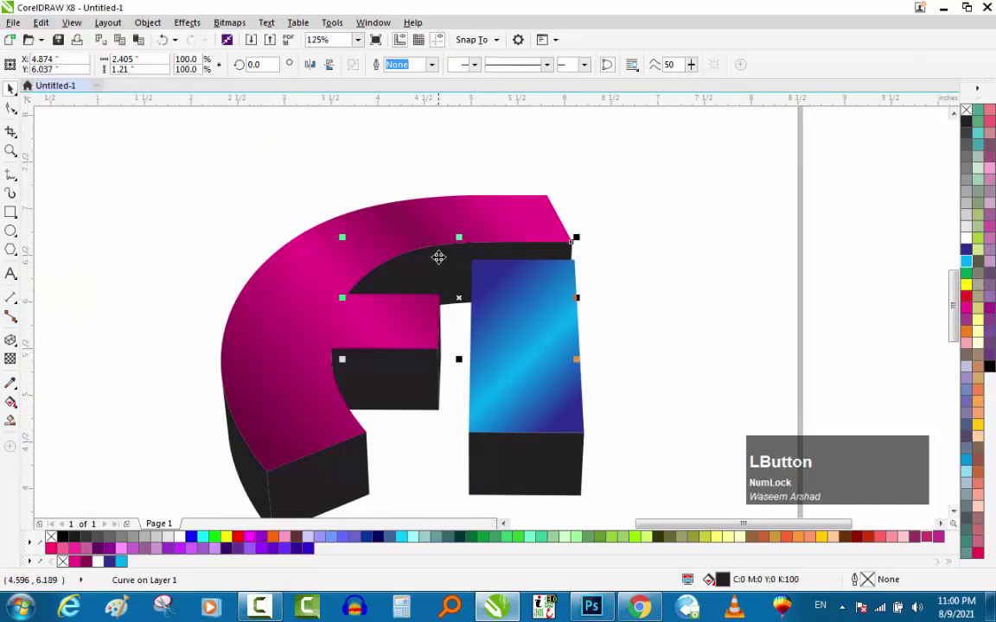
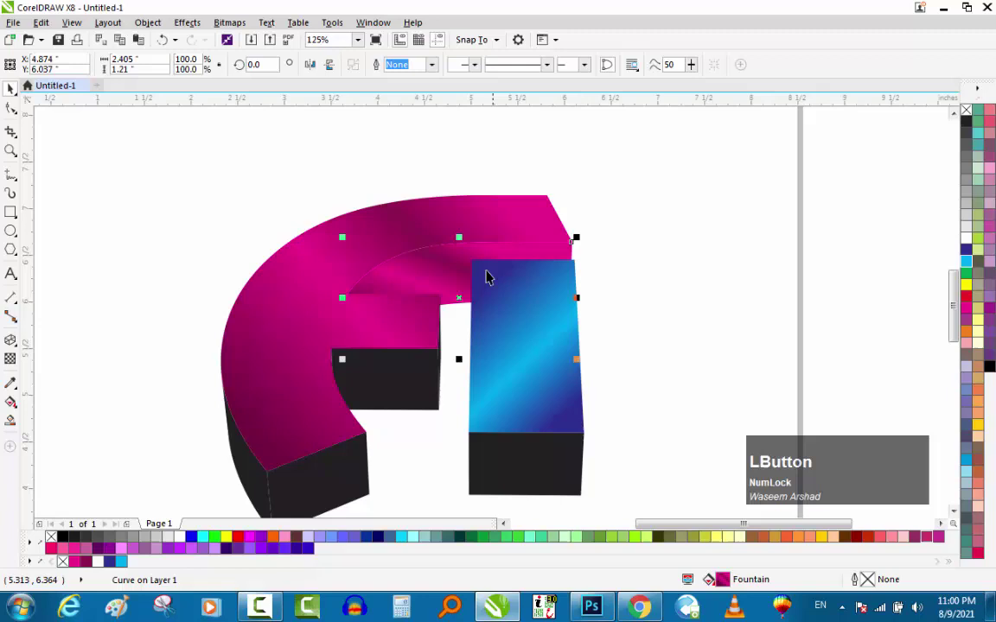
pyautogui.press('g')
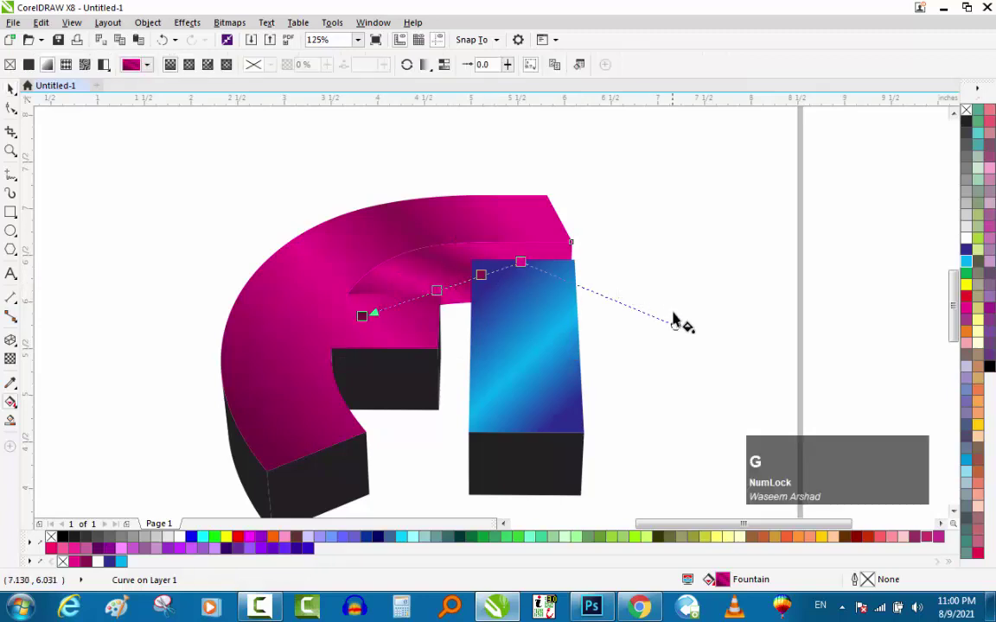
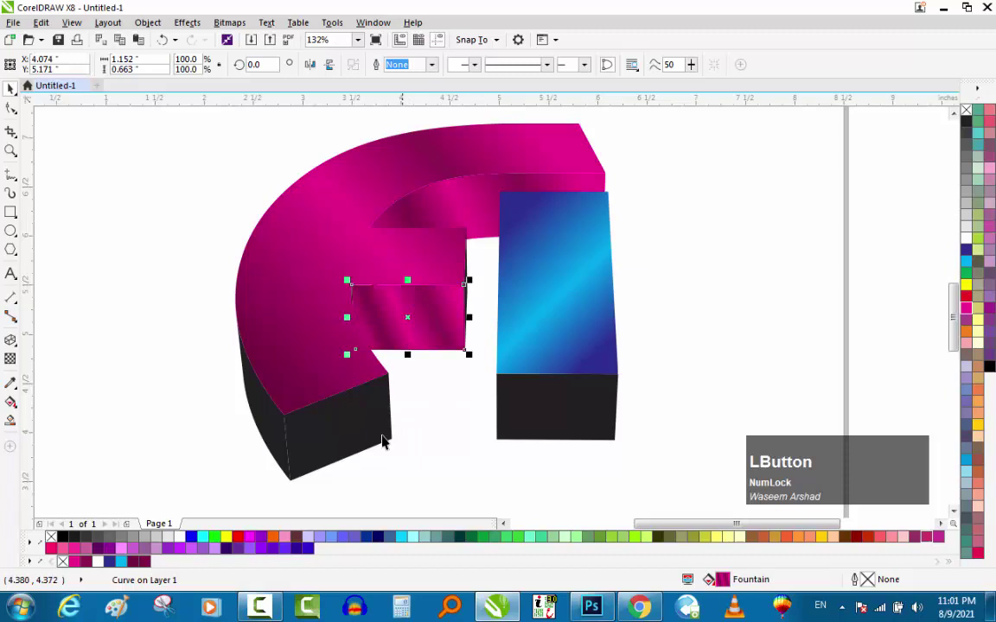
# Step: Copy the magenta gradient onto the F's under-bar and outer side faces, then select the bar's bottom face
pyautogui.click(375, 426)
pyautogui.press('ctrl+r')
pyautogui.click(267, 417)
pyautogui.press('ctrl+r')
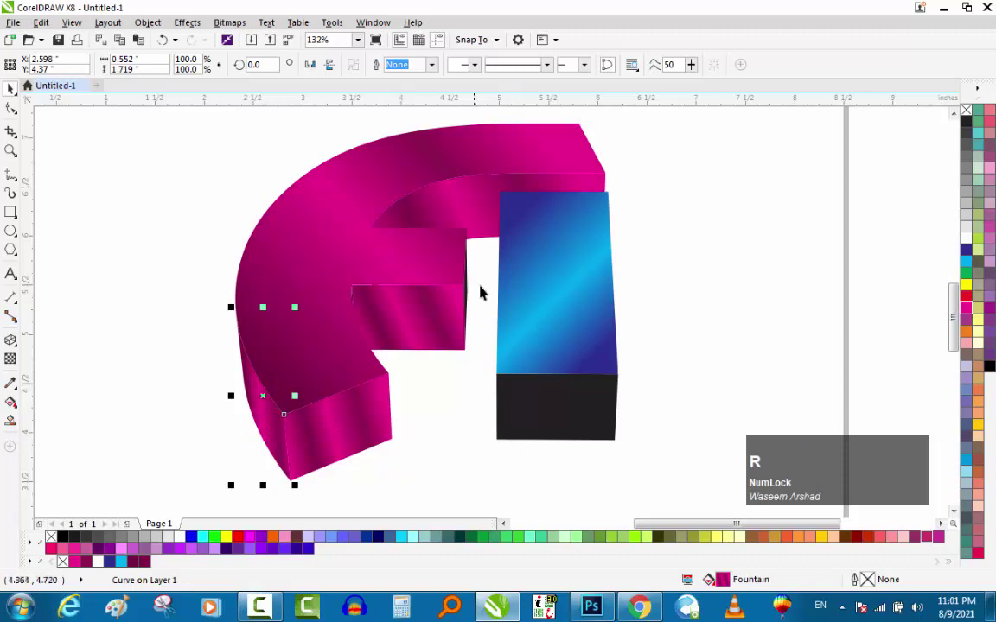
pyautogui.click(478, 268)
pyautogui.click(448, 325)
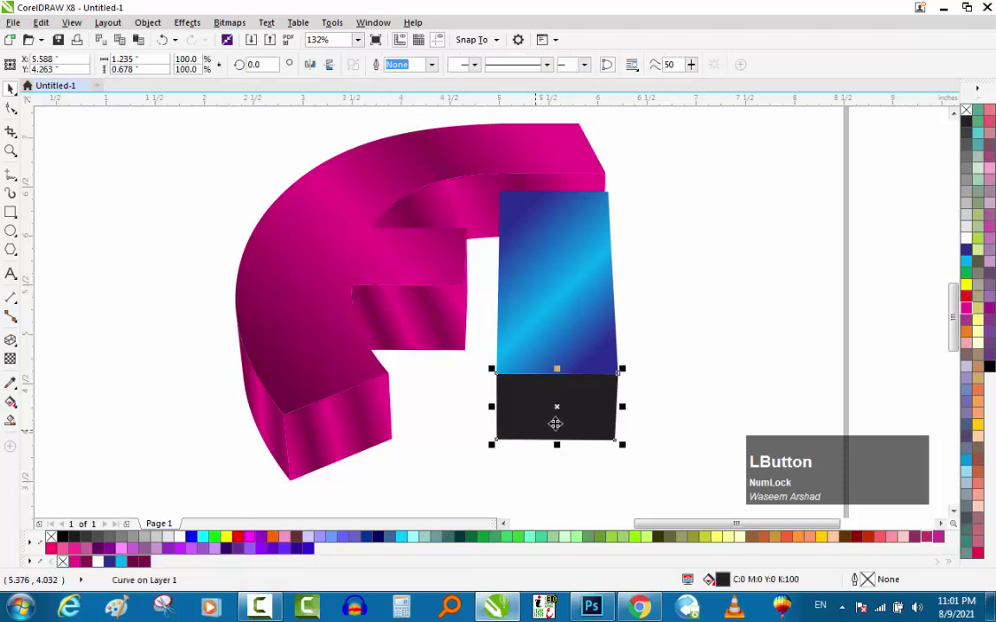
# Step: Give the bar's bottom face a fountain fill and copy the blue-cyan gradient from the bar front
pyautogui.press('g')
pyautogui.click(549, 415)
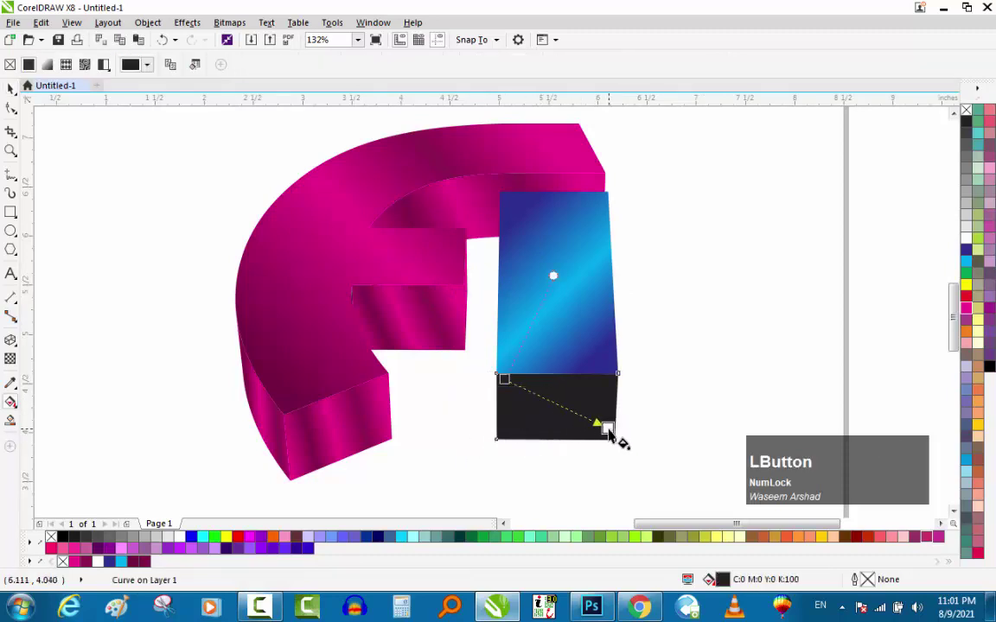
pyautogui.press('ctrl+space')
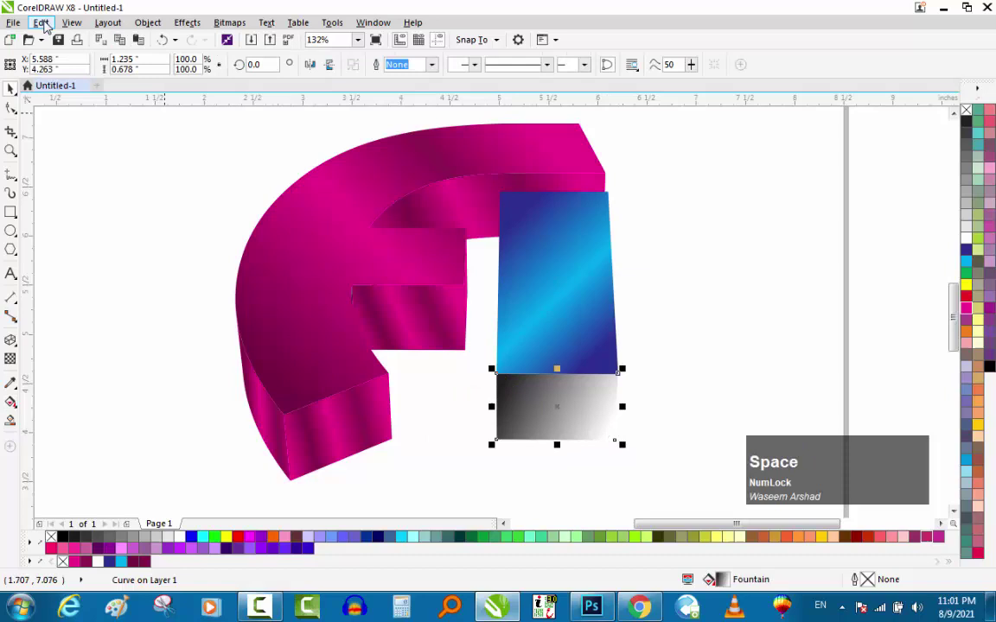
pyautogui.click(49, 23)
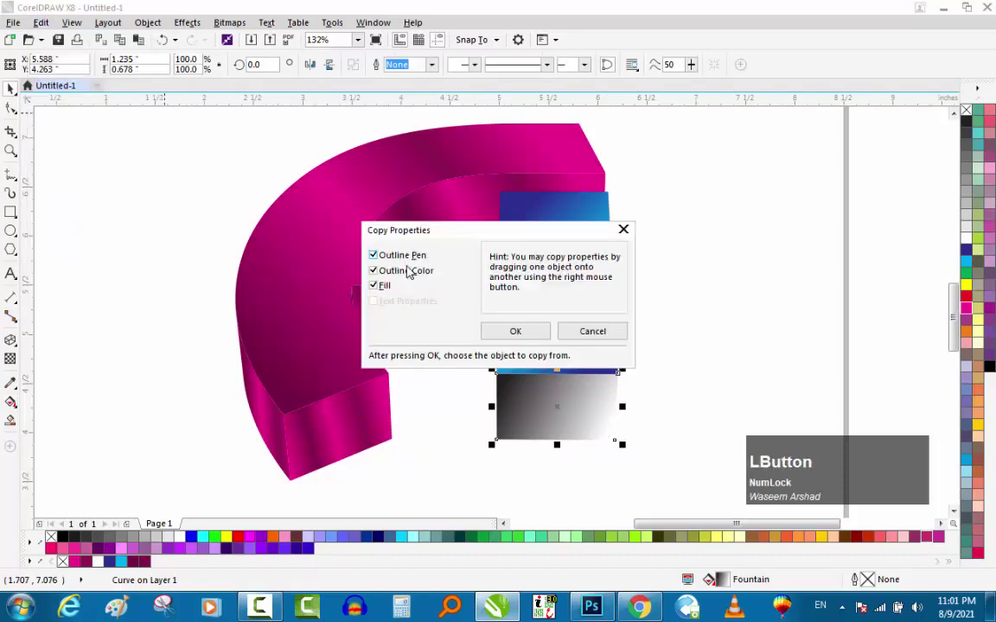
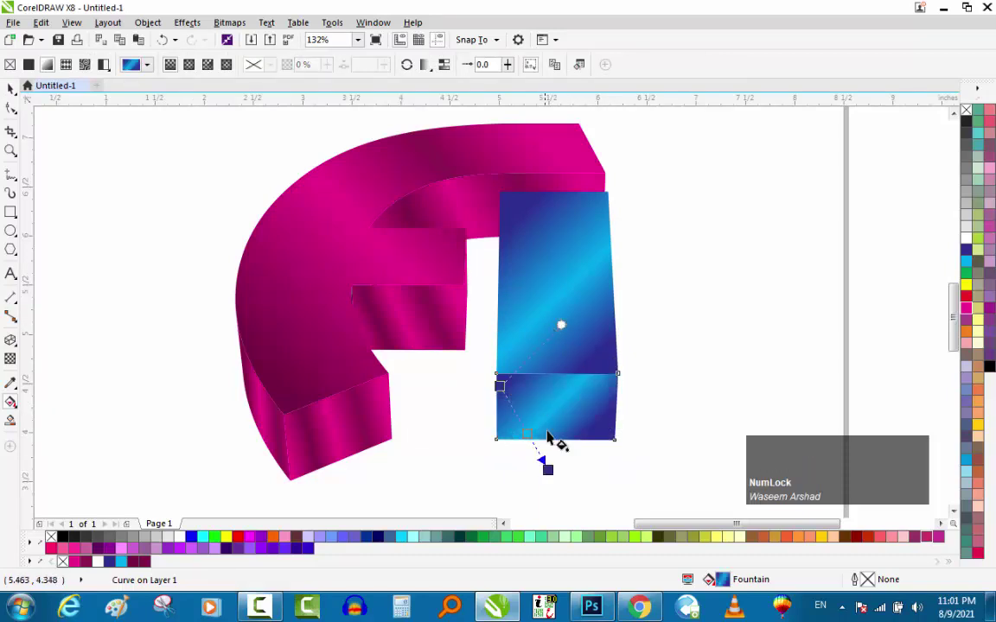
pyautogui.press('space')
pyautogui.click(711, 321)
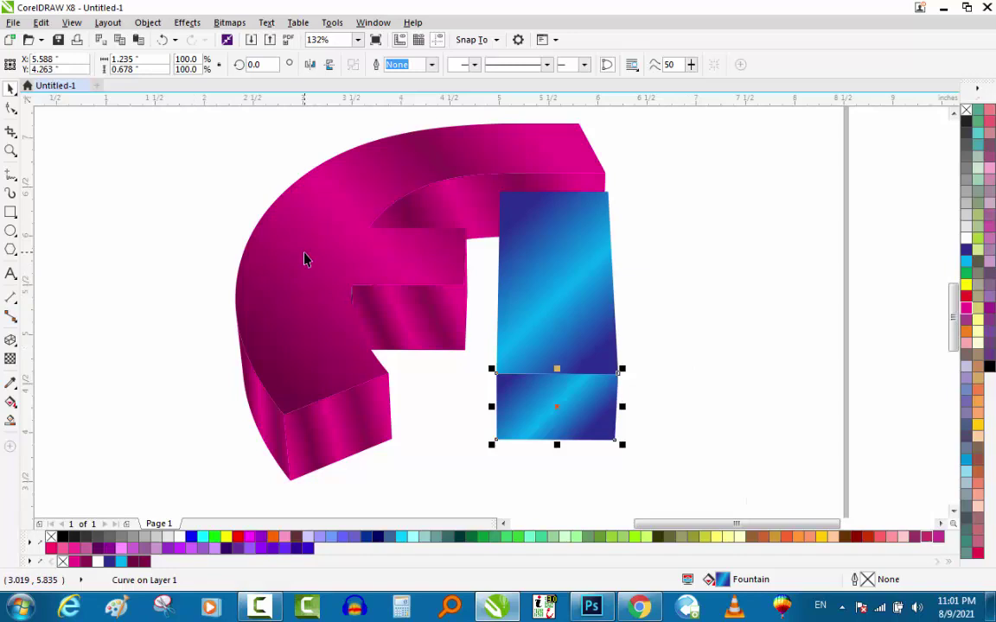
# Step: Place a flat copy of the F and bar to the right and select the F's front face
pyautogui.click(309, 254)
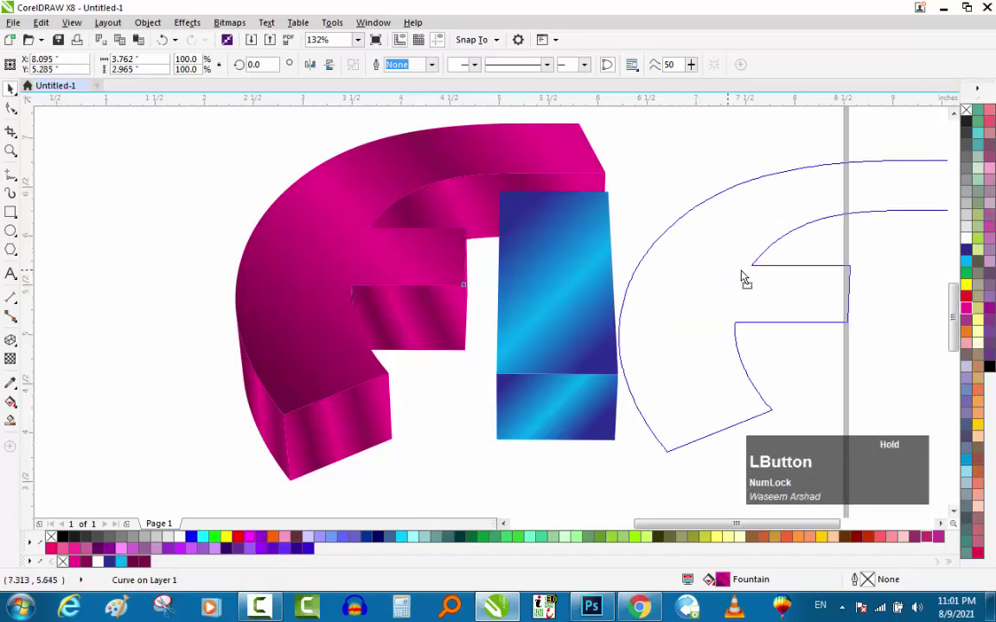
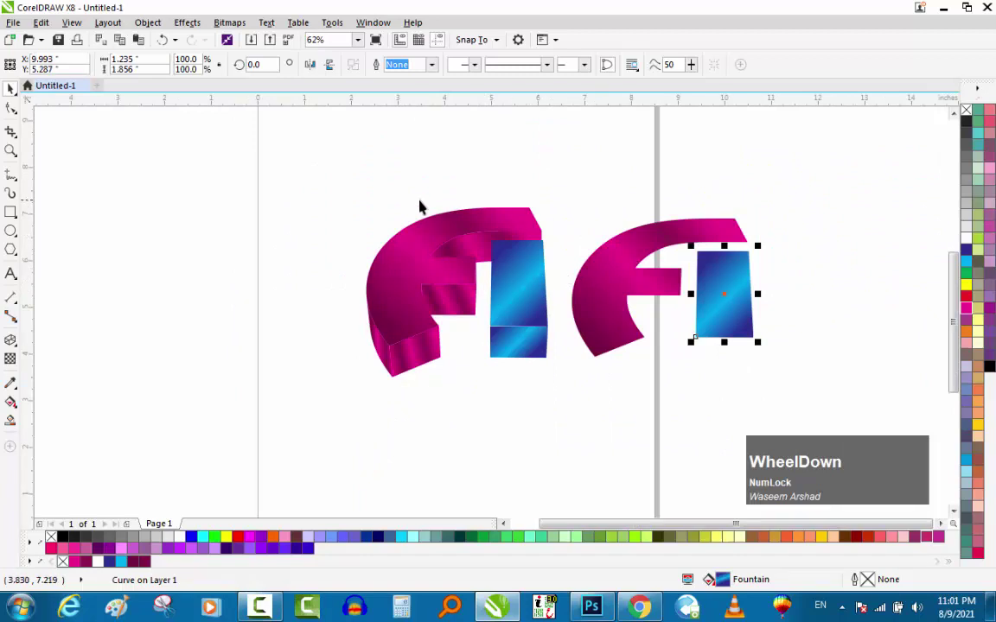
pyautogui.scroll(3)
pyautogui.click(408, 286)
pyautogui.scroll(-3)
# Step: Apply an inside Contour effect to the F's front face
pyautogui.click(22, 343)
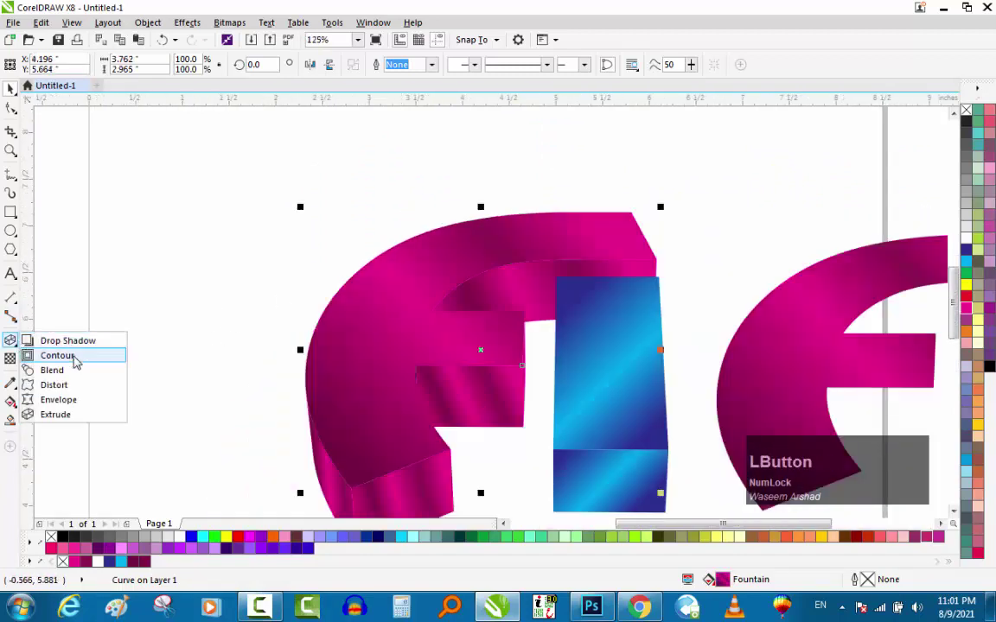
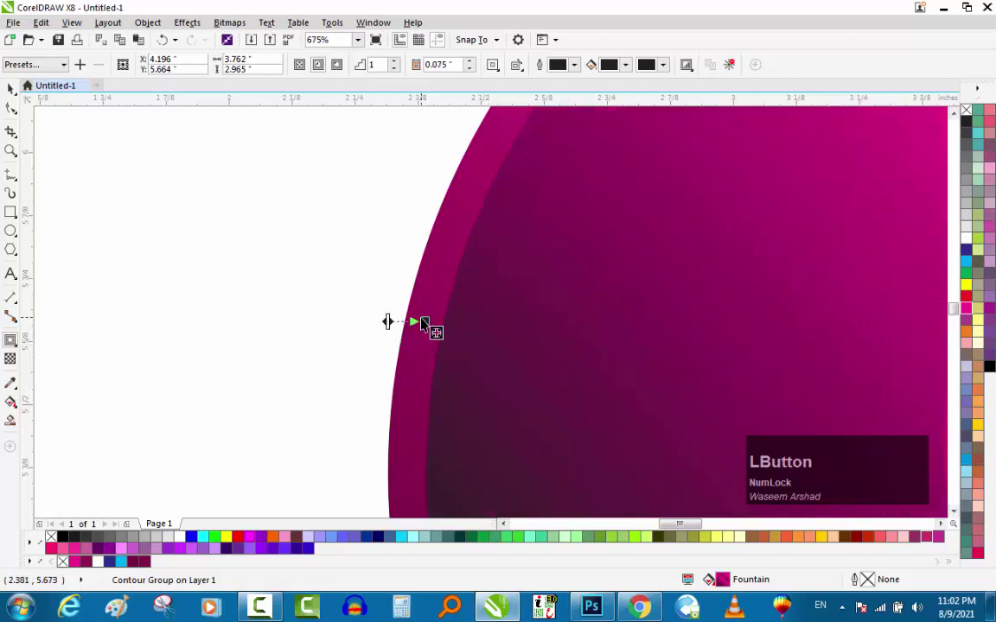
pyautogui.scroll(-3)
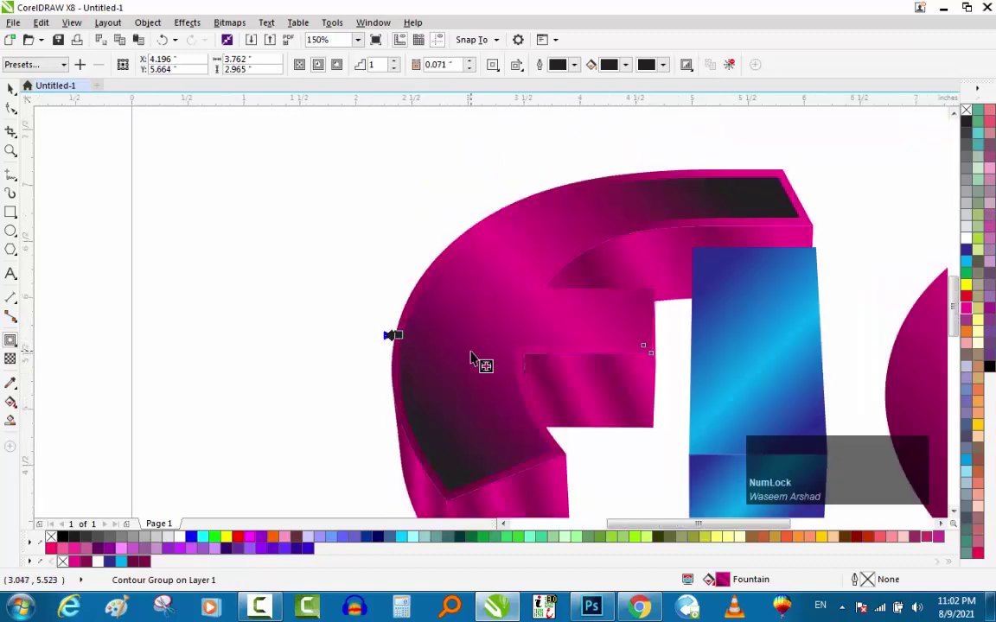
pyautogui.press('ctrl+space')
pyautogui.scroll(-3)
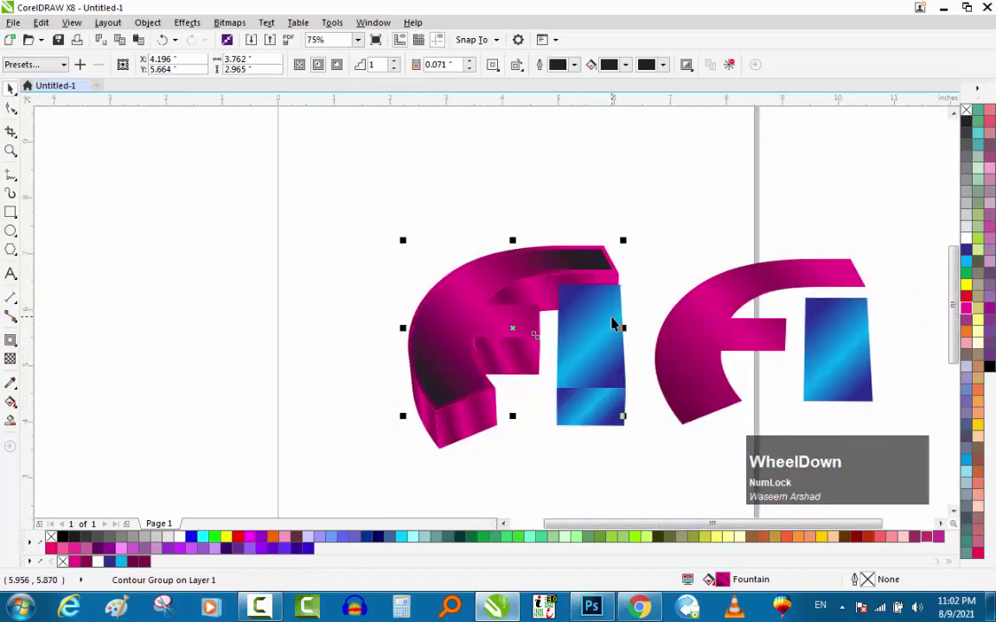
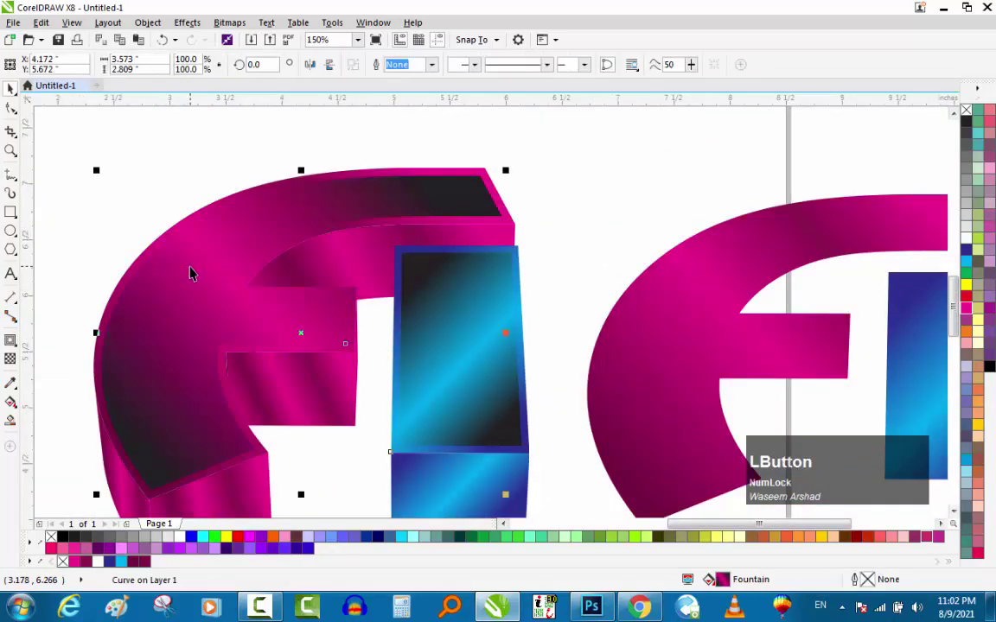
# Step: Copy outline pen, colour and fill properties from the magenta face onto the contour
pyautogui.press('e')
pyautogui.write('em')
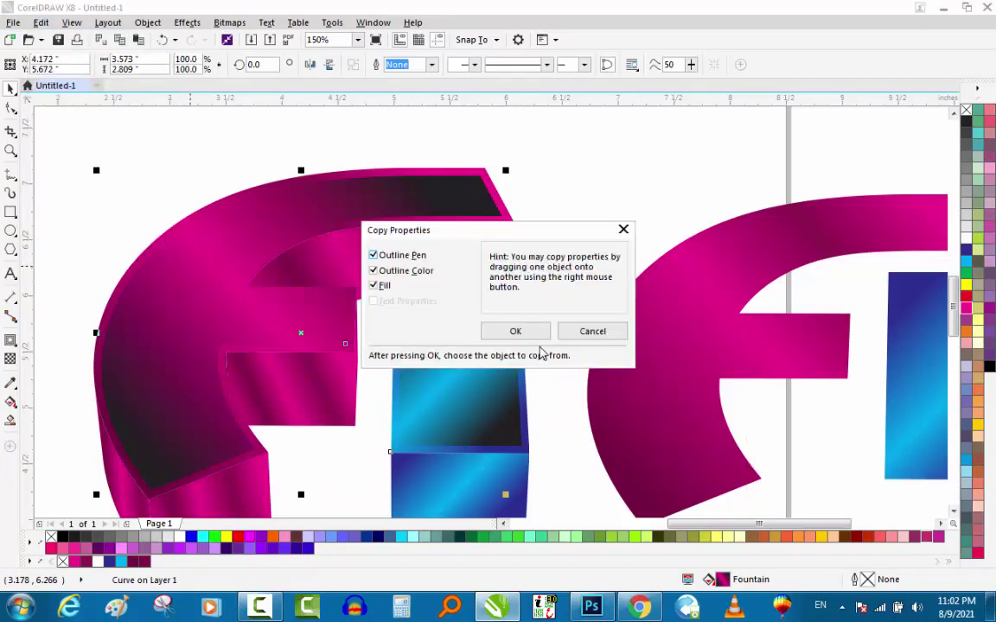
pyautogui.click(530, 333)
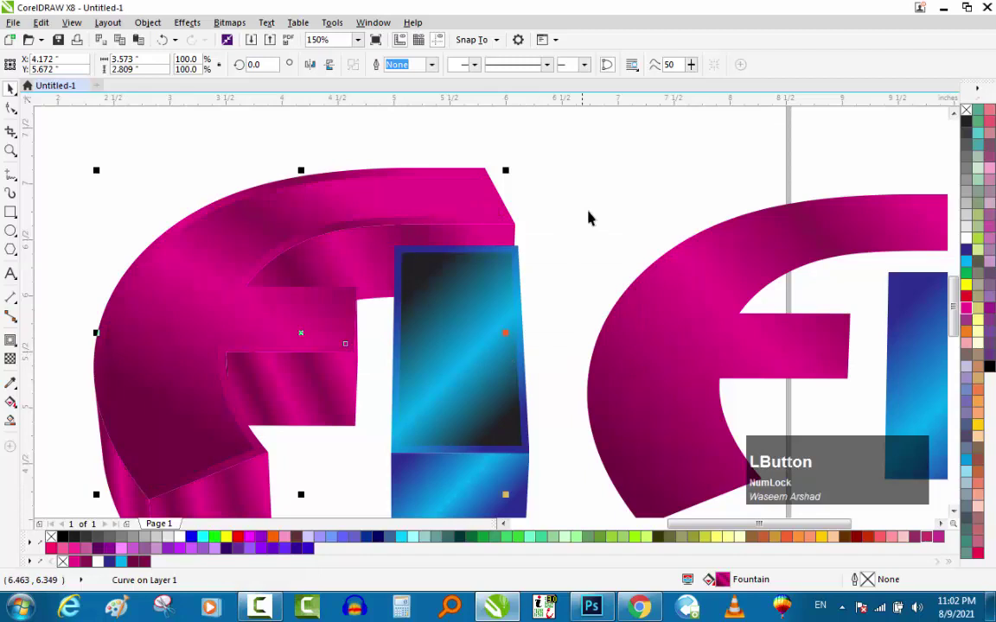
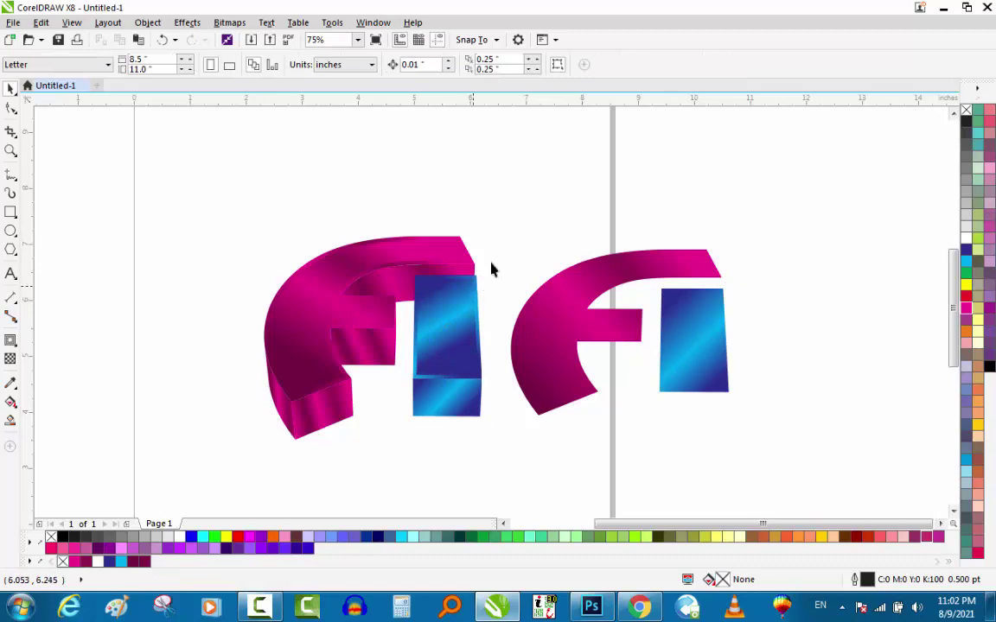
# Step: Edit the contour fills into light pink and light blue glossy rims, then deselect
pyautogui.scroll(3)
pyautogui.scroll(-3)
pyautogui.scroll(3)
pyautogui.click(360, 285)
pyautogui.scroll(-3)
pyautogui.scroll(3)
pyautogui.click(176, 160)
pyautogui.scroll(-3)
pyautogui.press('g')
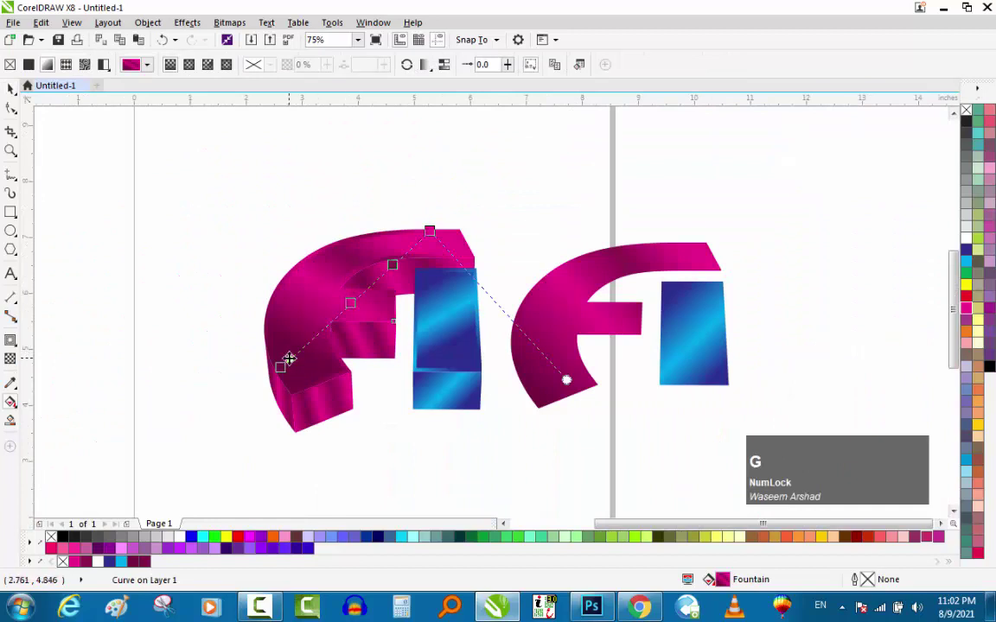
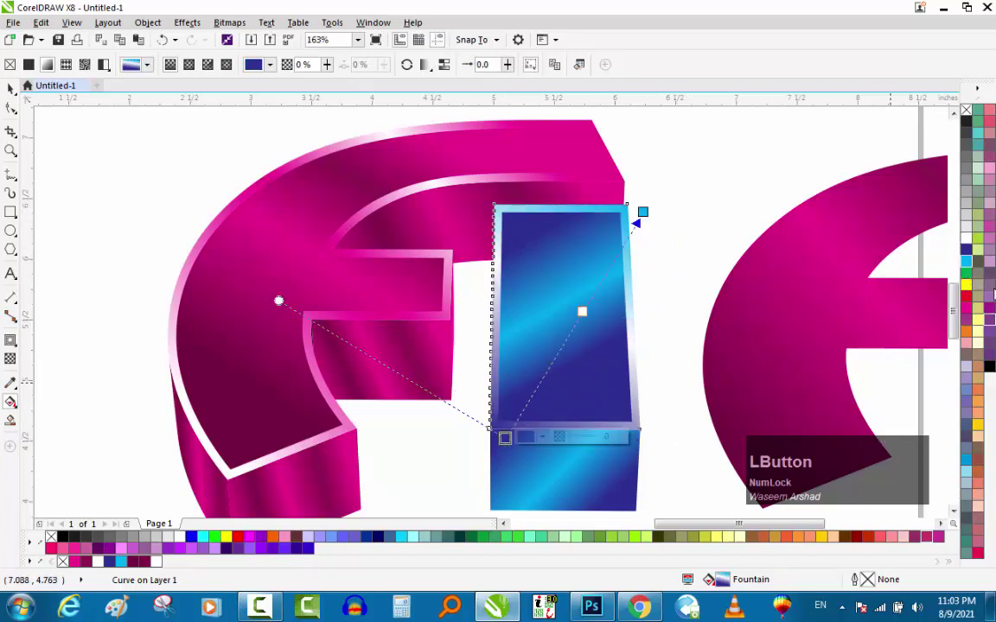
pyautogui.press('space')
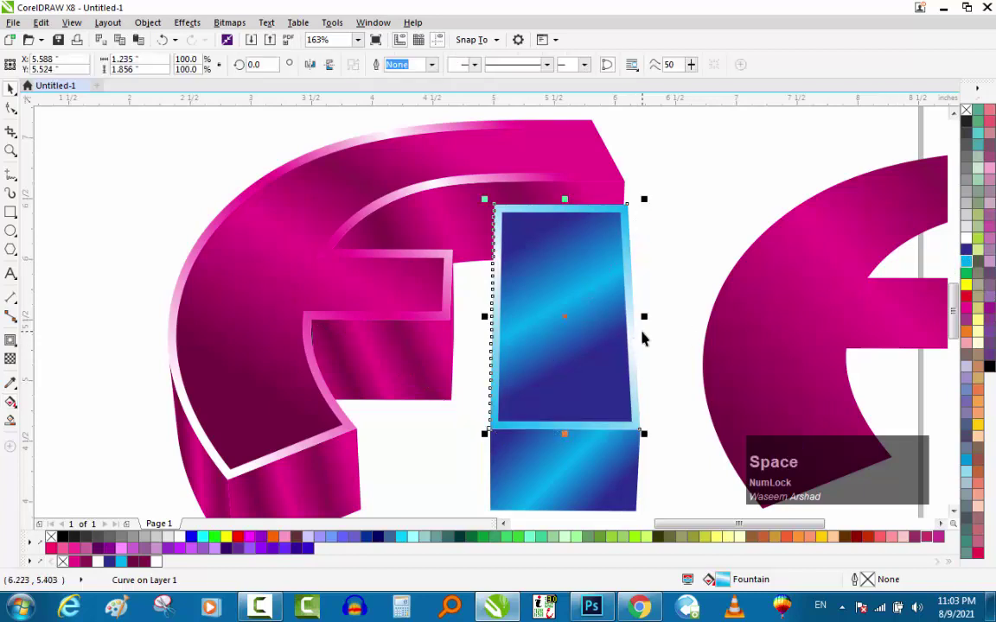
pyautogui.click(713, 217)
pyautogui.scroll(-3)
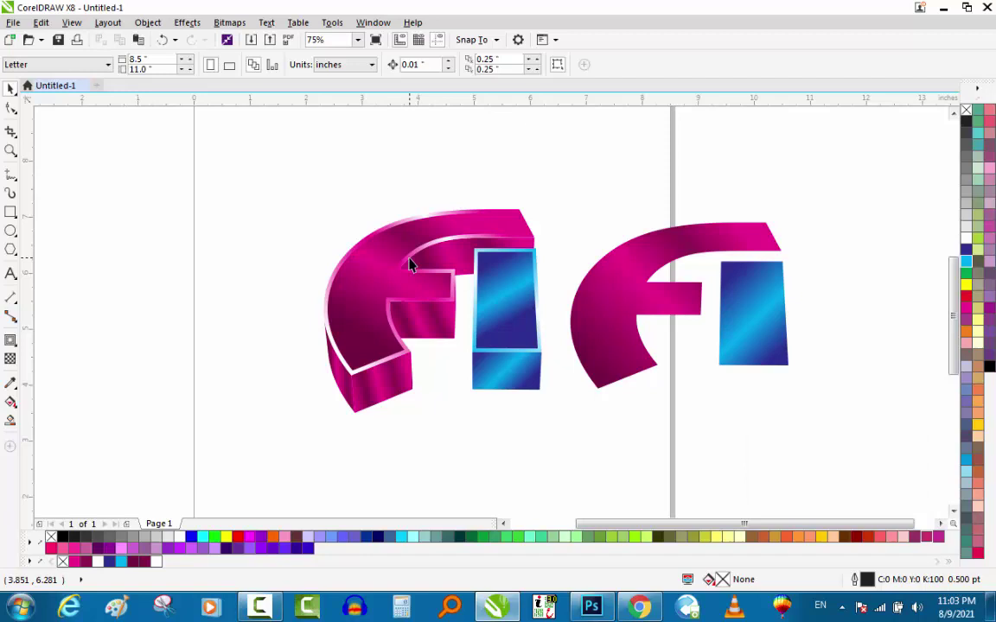
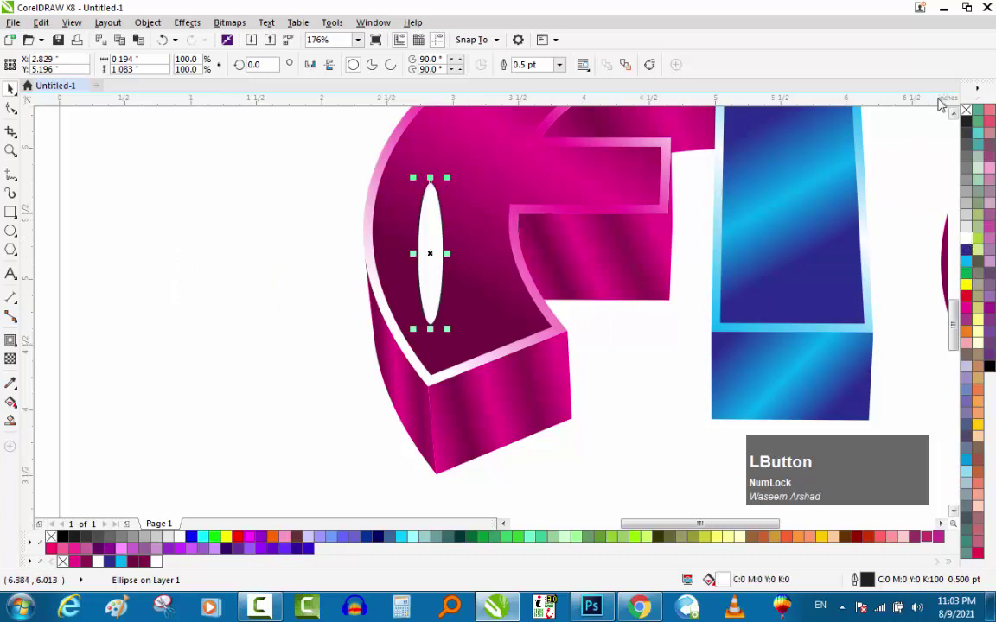
# Step: Make the white ellipse outline-free, convert it to a bitmap and Gaussian-blur it at about 52 px
pyautogui.rightClick(968, 114)
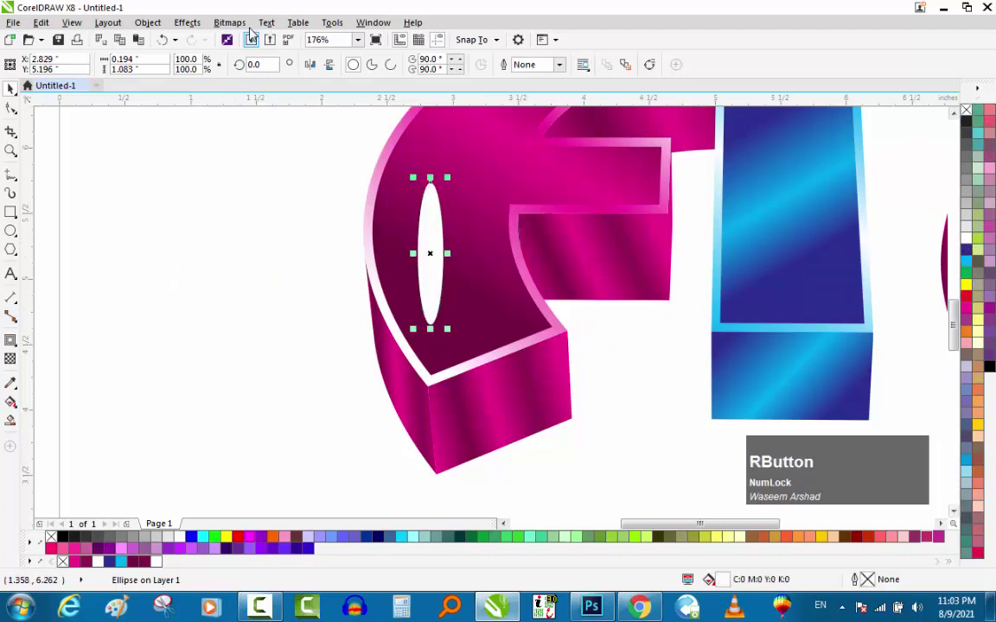
pyautogui.click(253, 33)
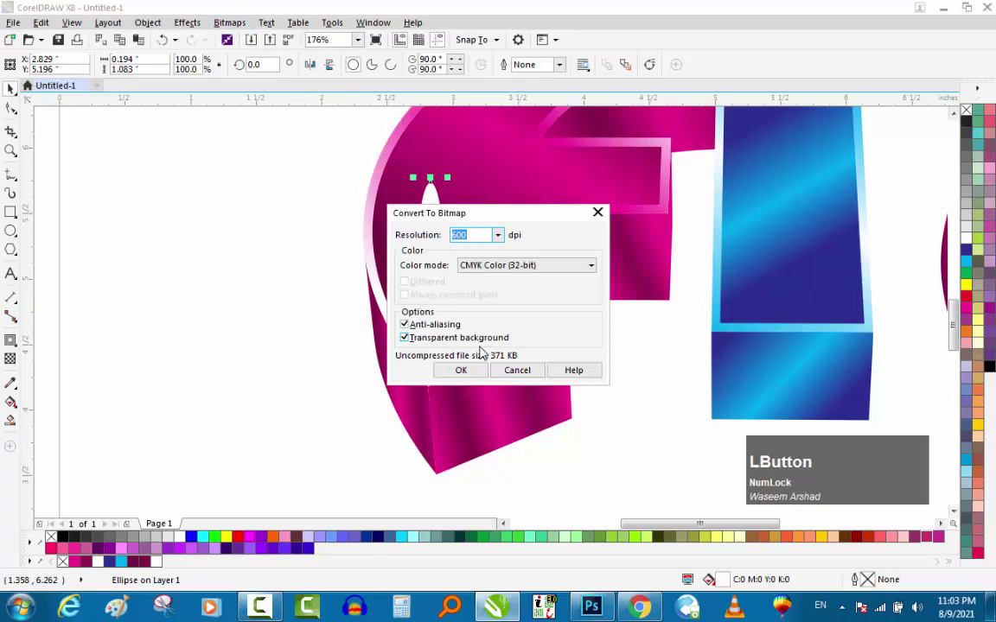
pyautogui.scroll(3)
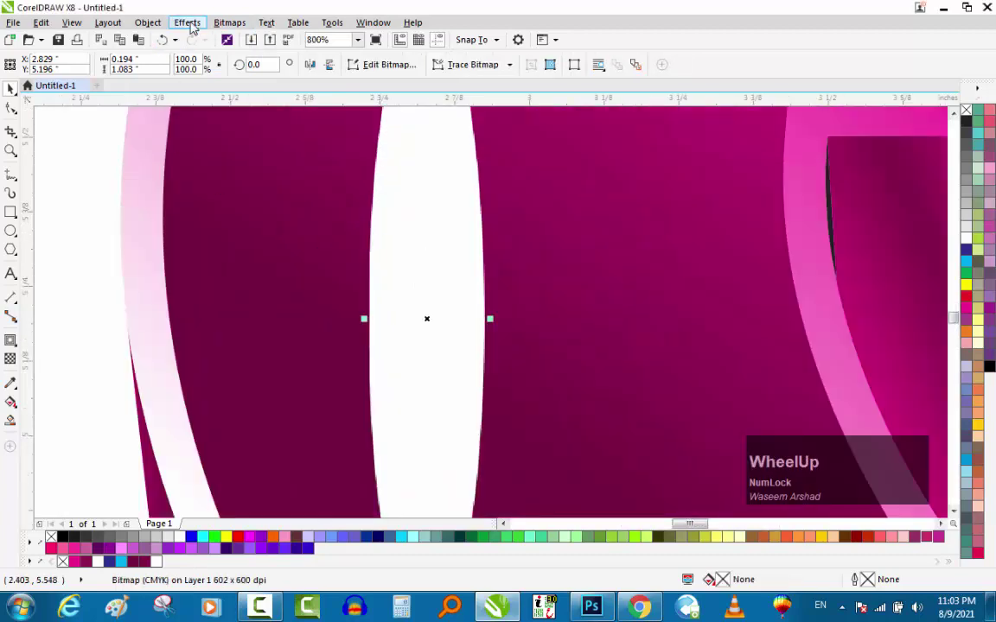
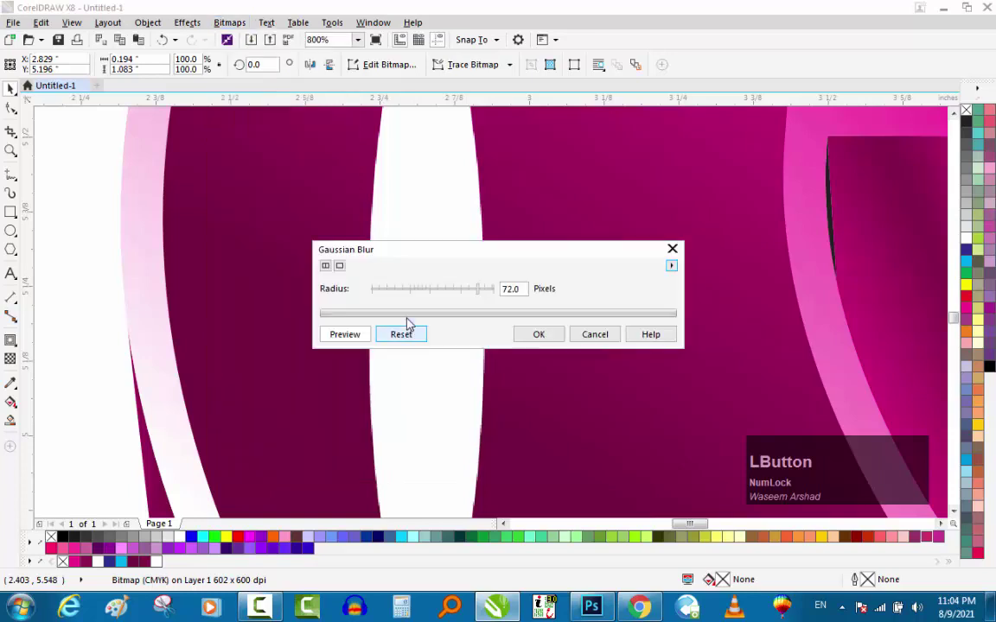
pyautogui.scroll(-3)
pyautogui.click(476, 290)
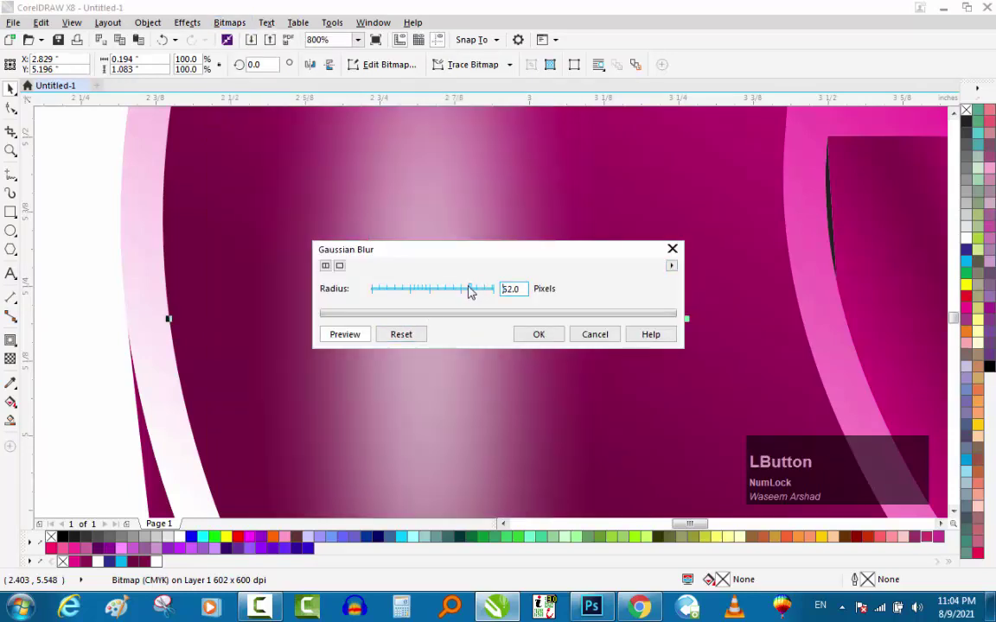
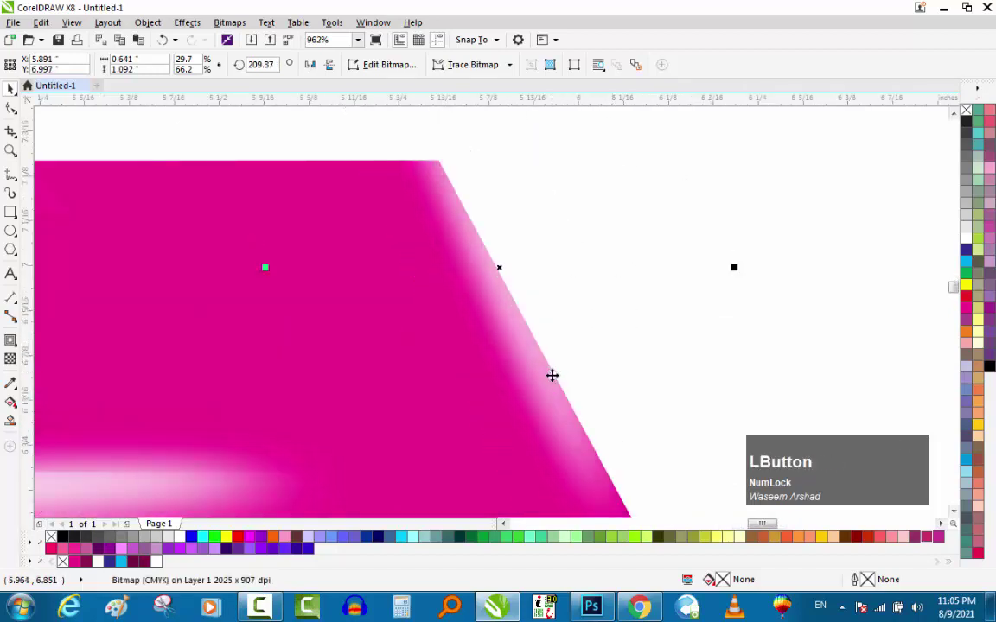
# Step: Duplicate the blurred highlight and rotate the two pieces onto the F's top-right corner
pyautogui.press('KP_Add')
pyautogui.scroll(-3)
pyautogui.click(677, 260)
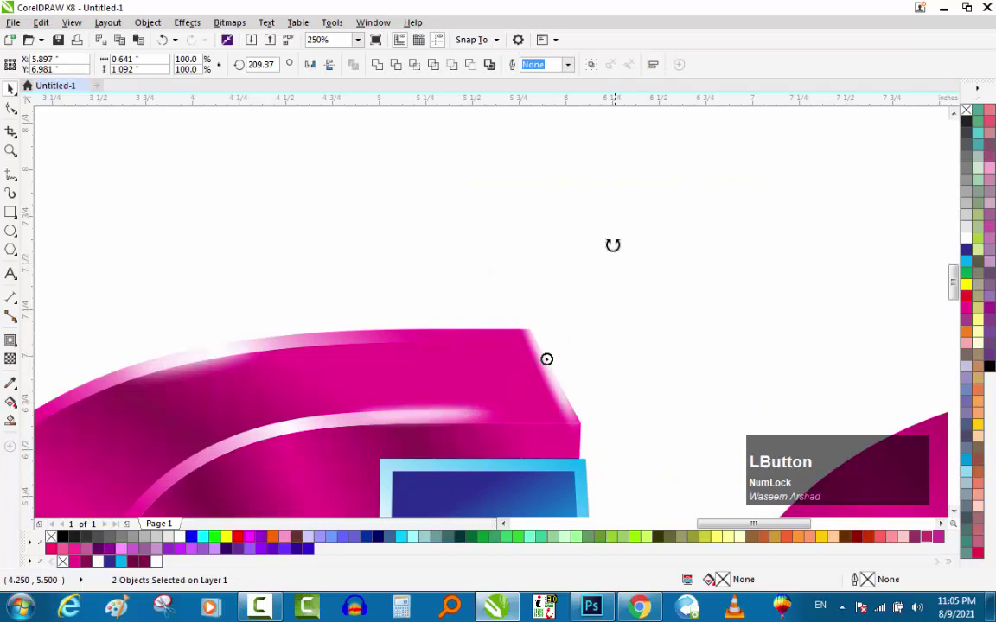
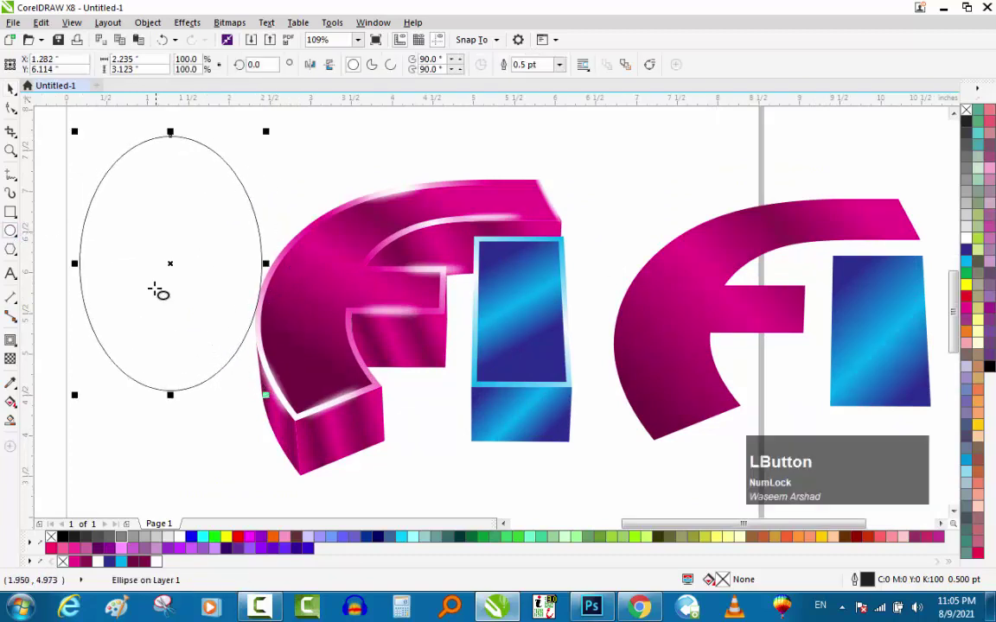
# Step: Draw a new white, outline-free ellipse over the F's upper-left curve for another gloss
pyautogui.write('zz')
pyautogui.press('space')
pyautogui.click(195, 271)
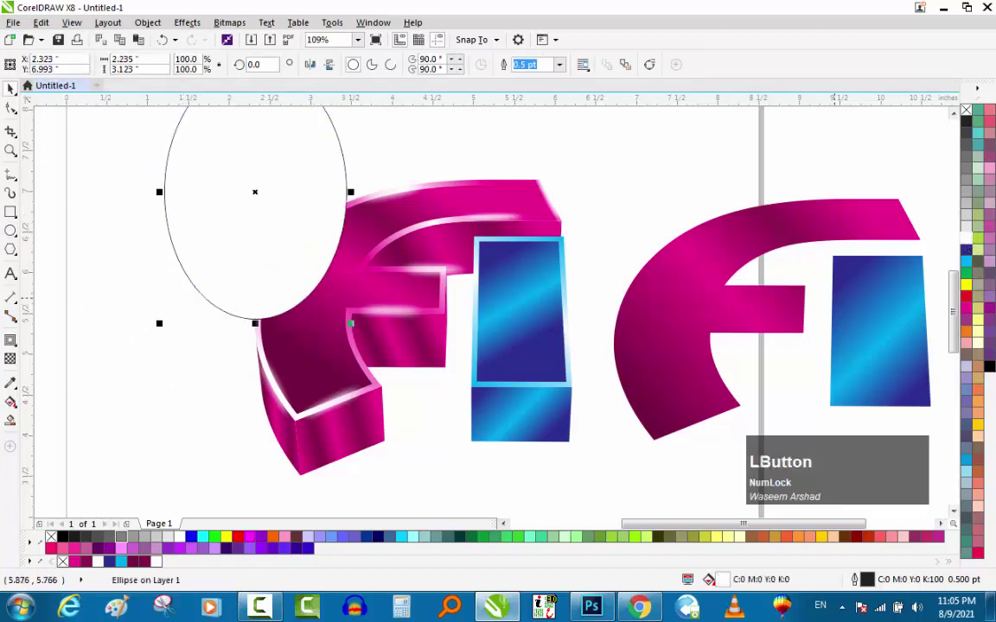
pyautogui.rightClick(969, 116)
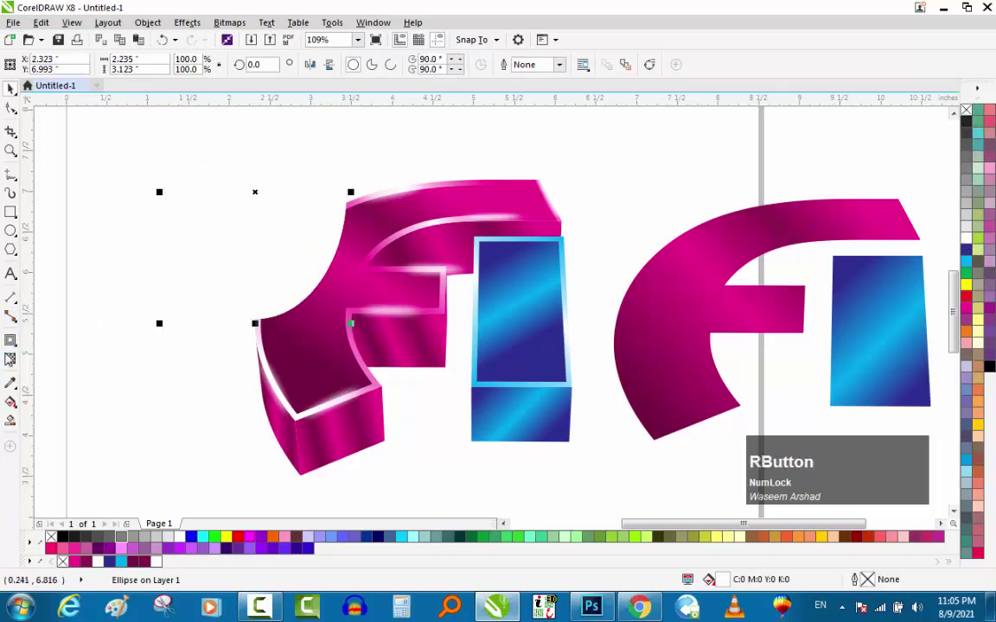
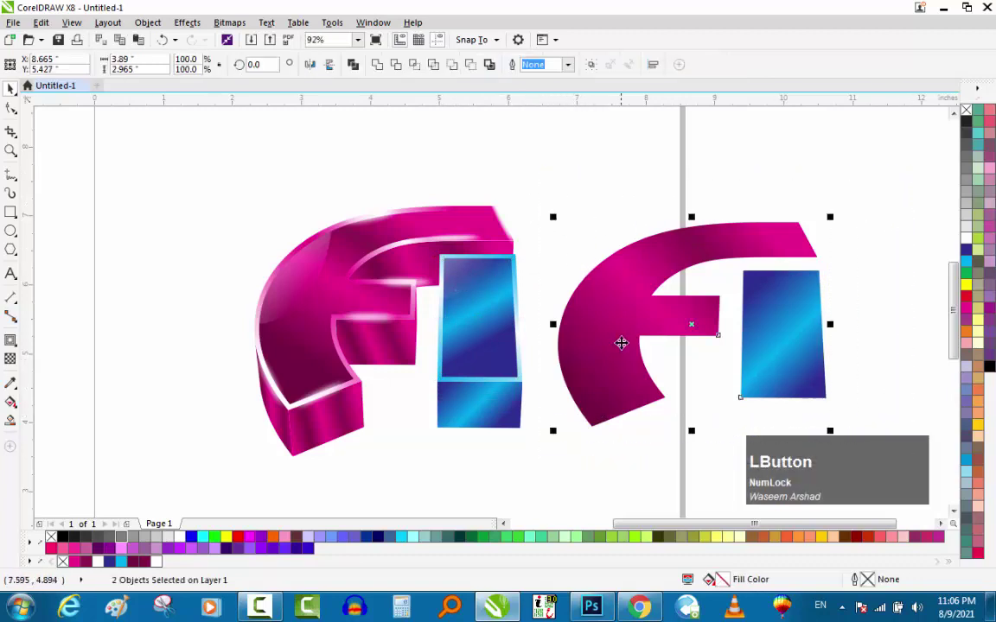
# Step: Delete the flat logo copy, group the 3D logo's 18 pieces and start the background rectangle
pyautogui.press('Delete')
pyautogui.scroll(-3)
pyautogui.click(733, 194)
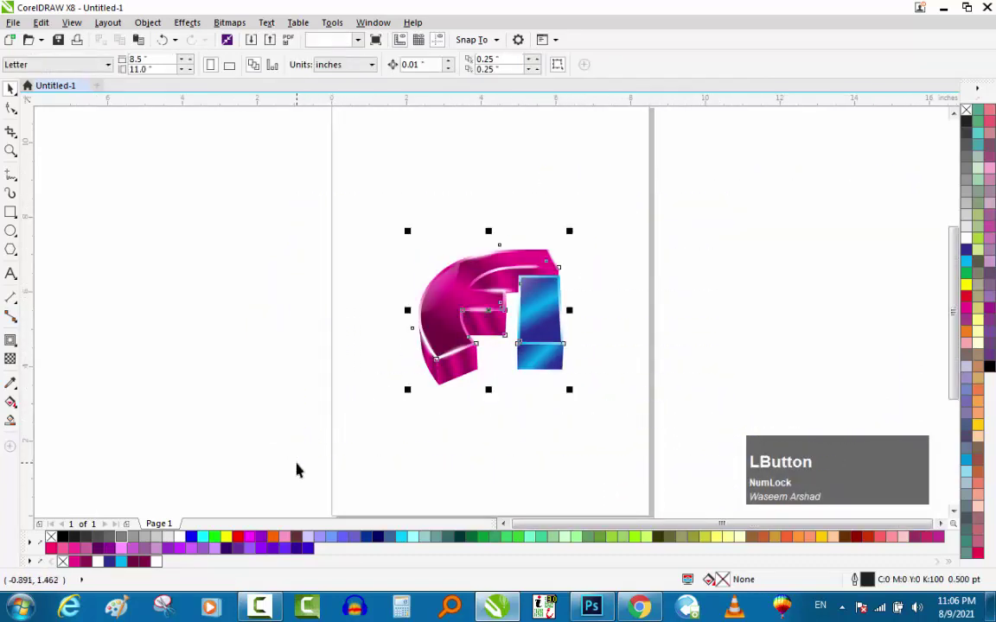
pyautogui.press('ctrl+g')
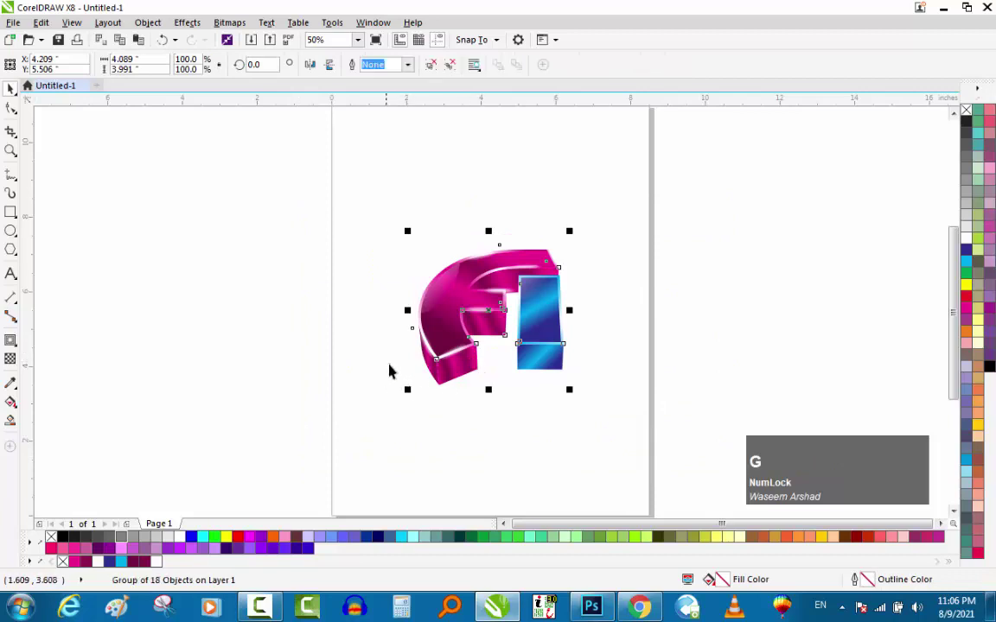
pyautogui.write('gp')
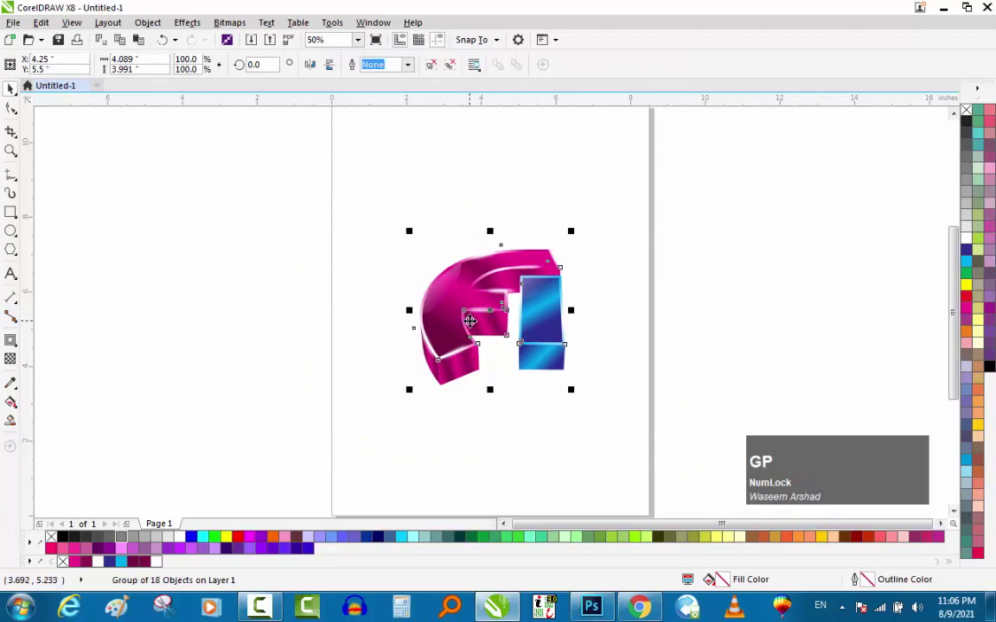
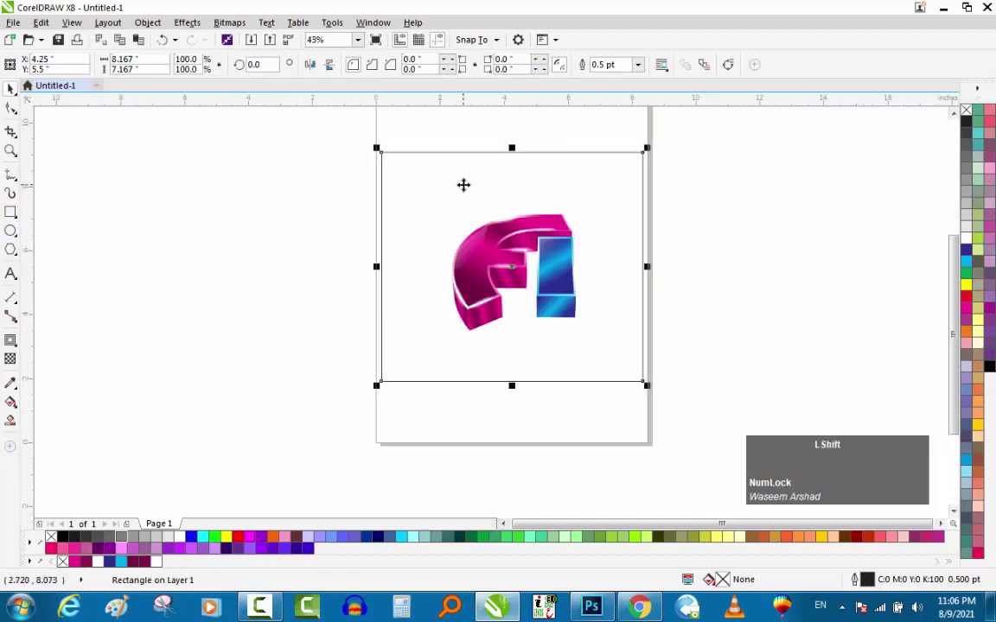
# Step: Send the rectangle behind the logo and give it a radial fountain fill
pyautogui.press('shift+Page_Down')
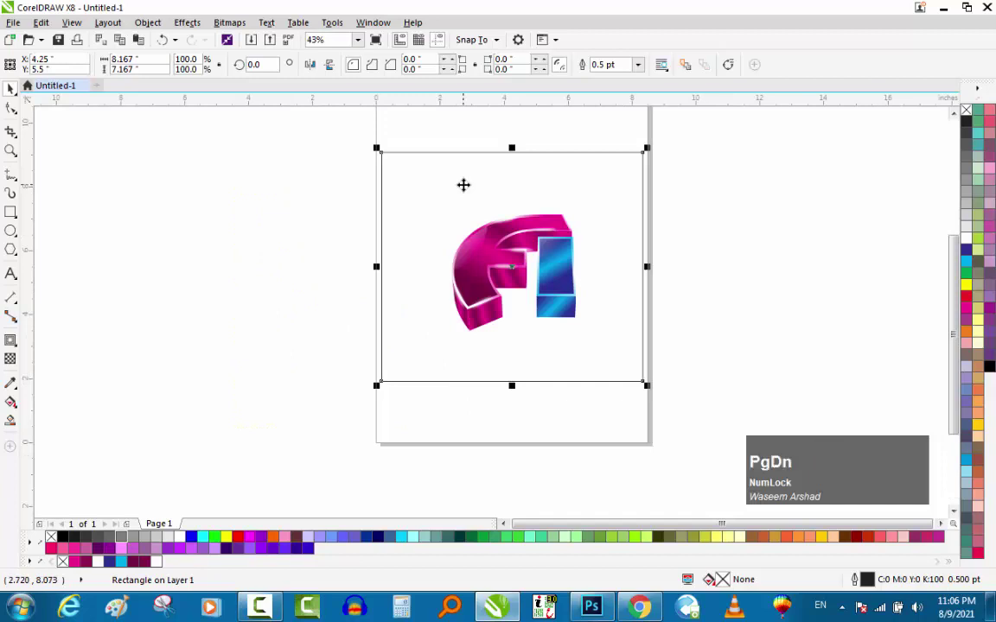
pyautogui.press('g')
pyautogui.click(518, 290)
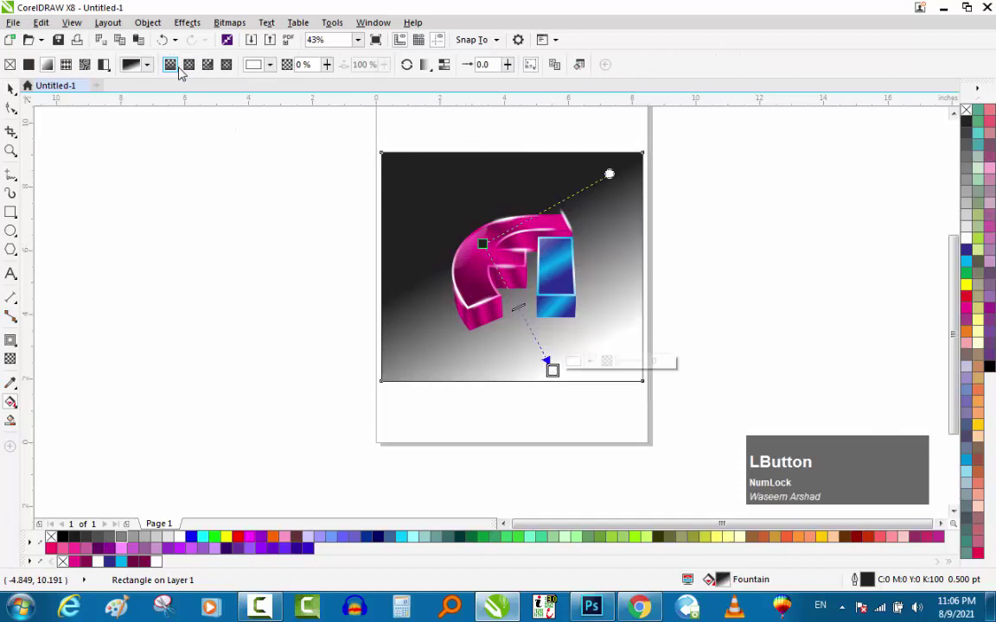
pyautogui.click(197, 67)
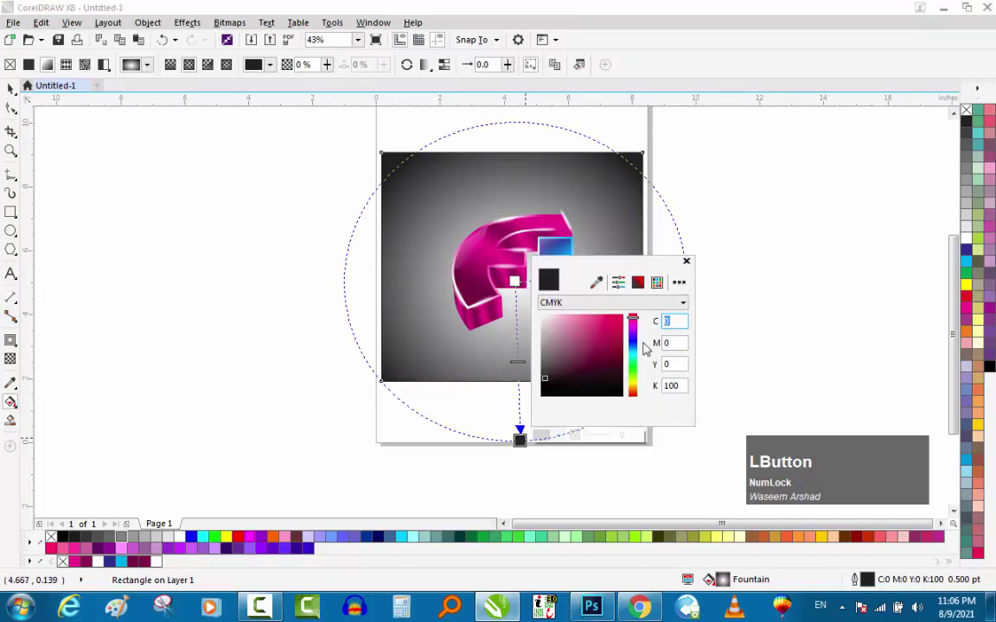
# Step: Set the gradient node colour to a light grey via CMYK values of 5
pyautogui.press('KP_5')
pyautogui.press('Tab')
pyautogui.press('KP_5')
pyautogui.press('Tab')
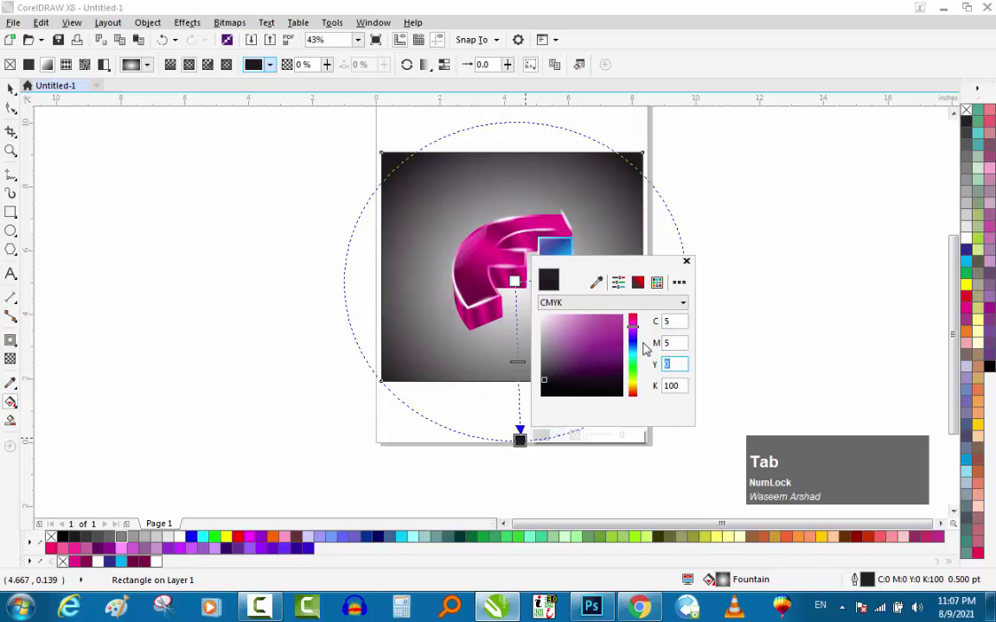
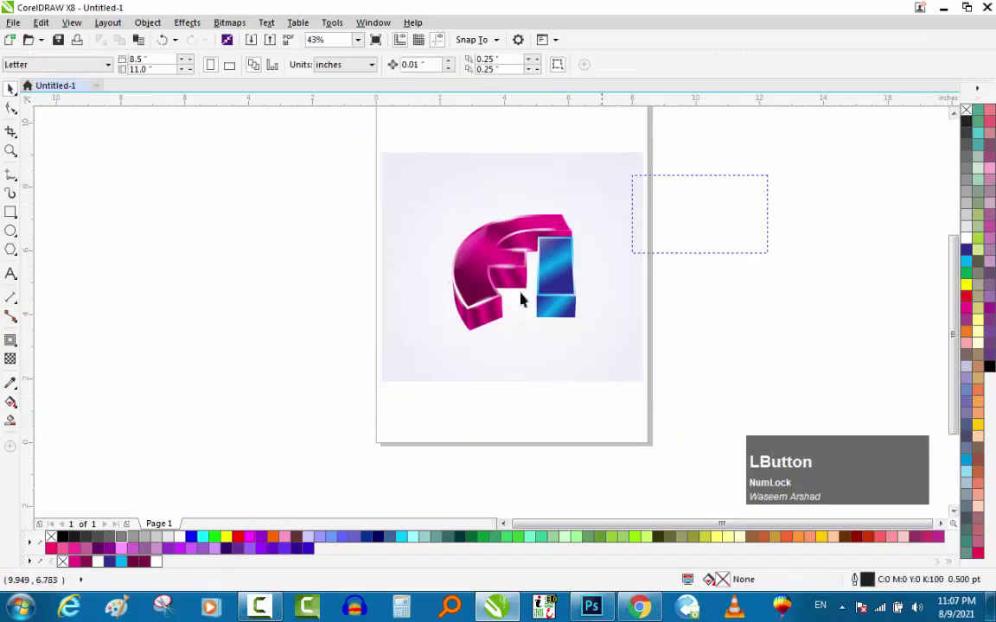
pyautogui.press('g')
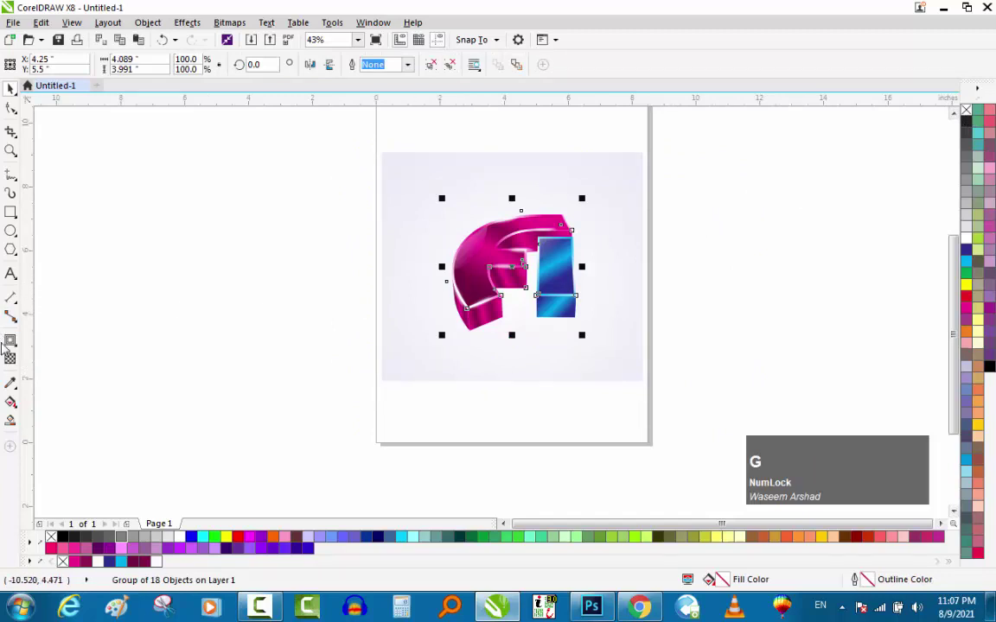
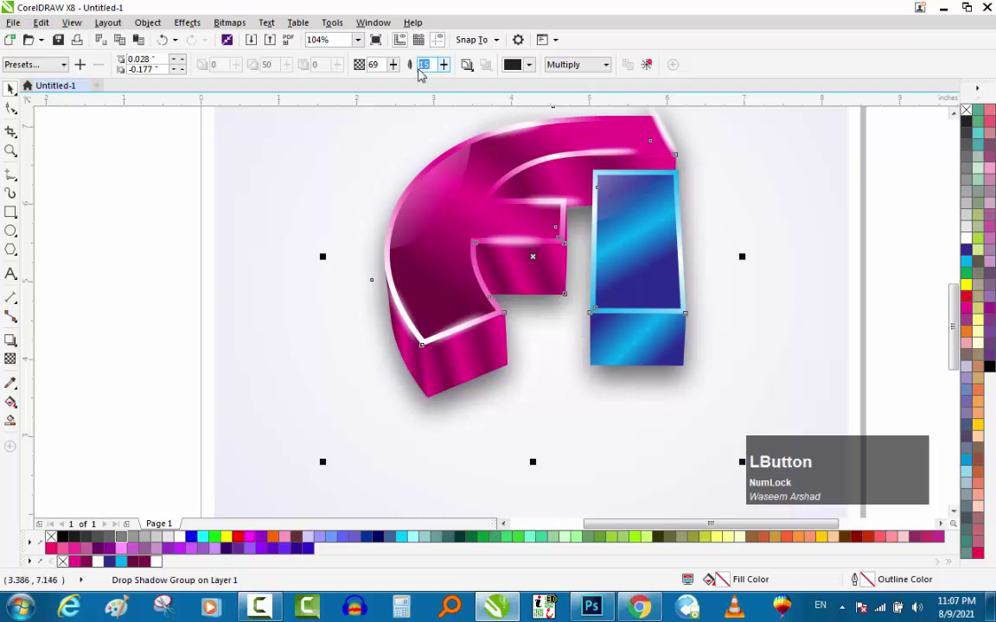
# Step: Soften the logo's drop shadow to feather 10, apply it, and select the background rectangle
pyautogui.press('KP_1')
pyautogui.press('KP_0')
pyautogui.press('KP_Enter')
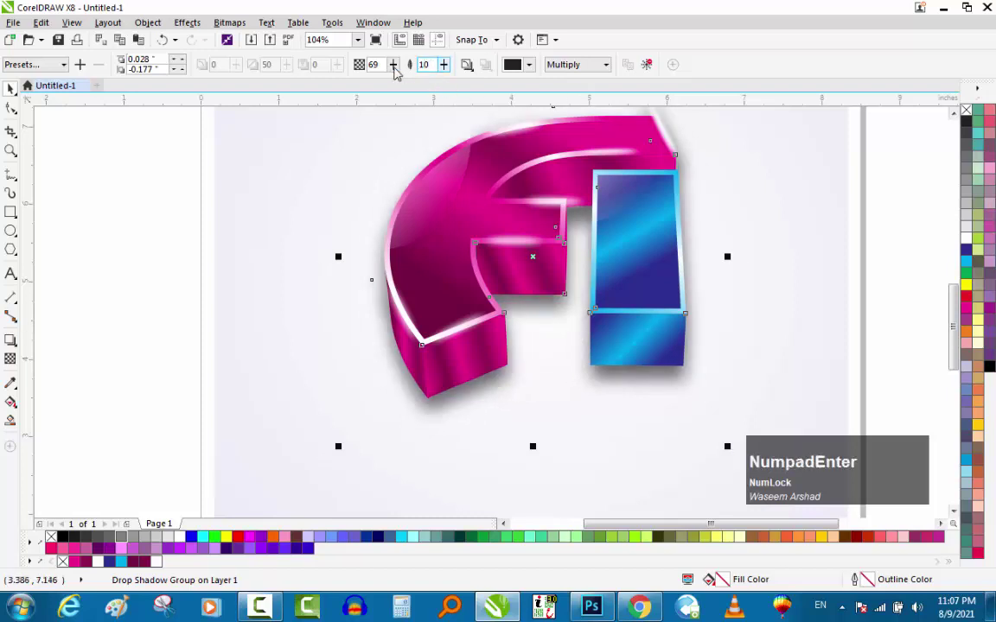
pyautogui.press('ctrl+k')
pyautogui.click(157, 313)
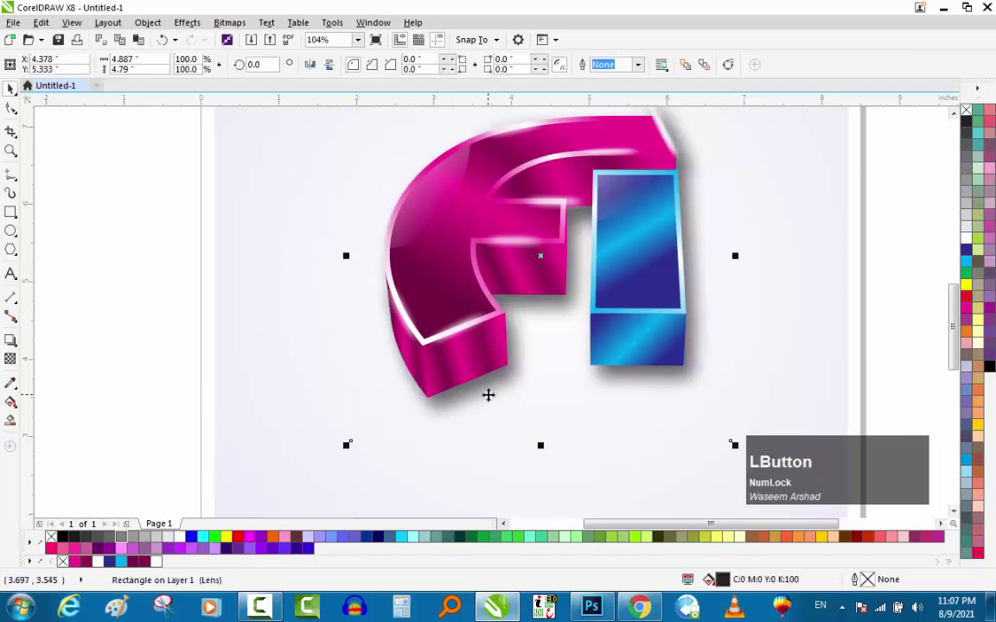